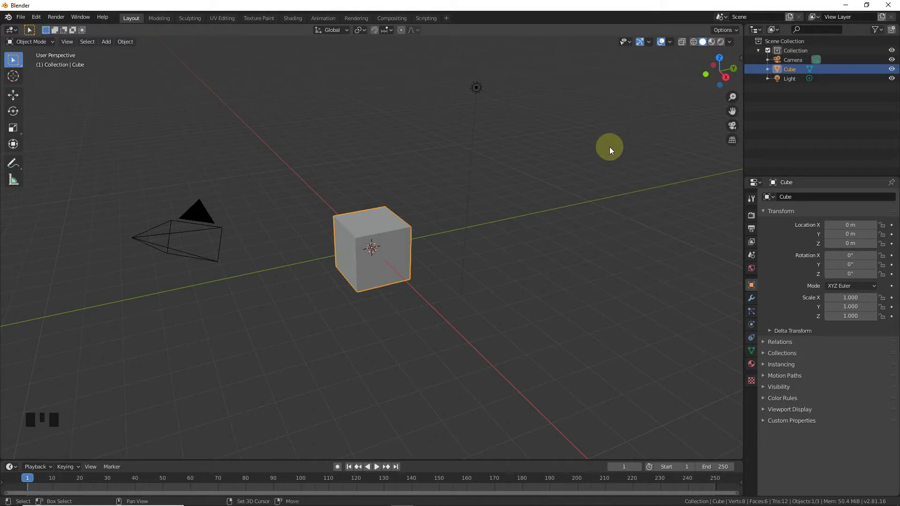
From top view, start adding a reference image for the MacBook top photo
key(KP_7)
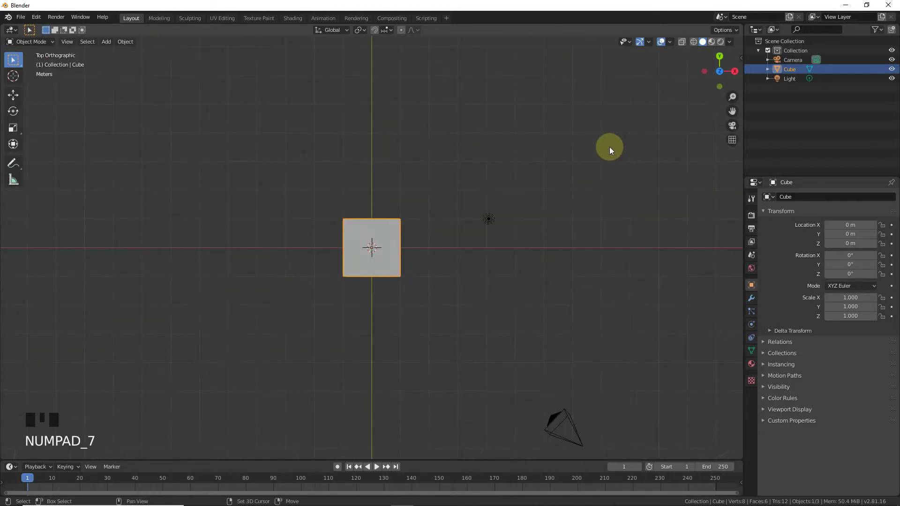
key(shift+a)
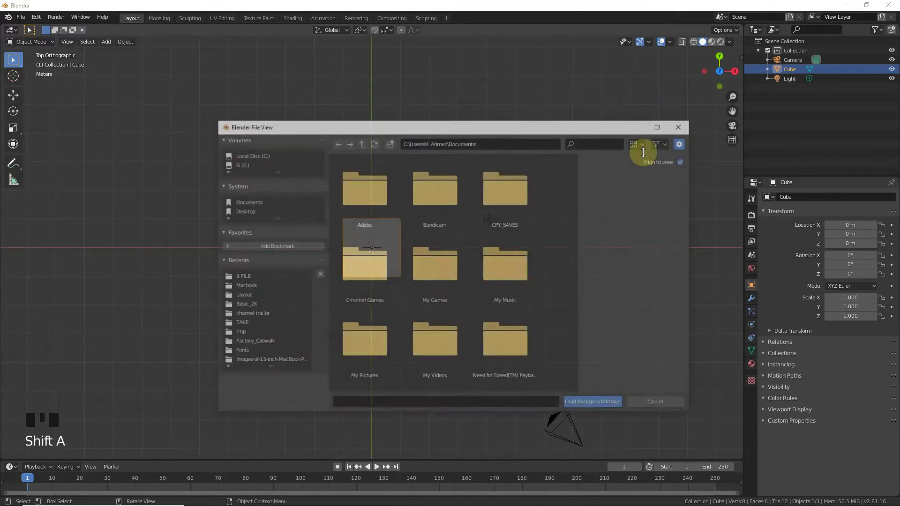
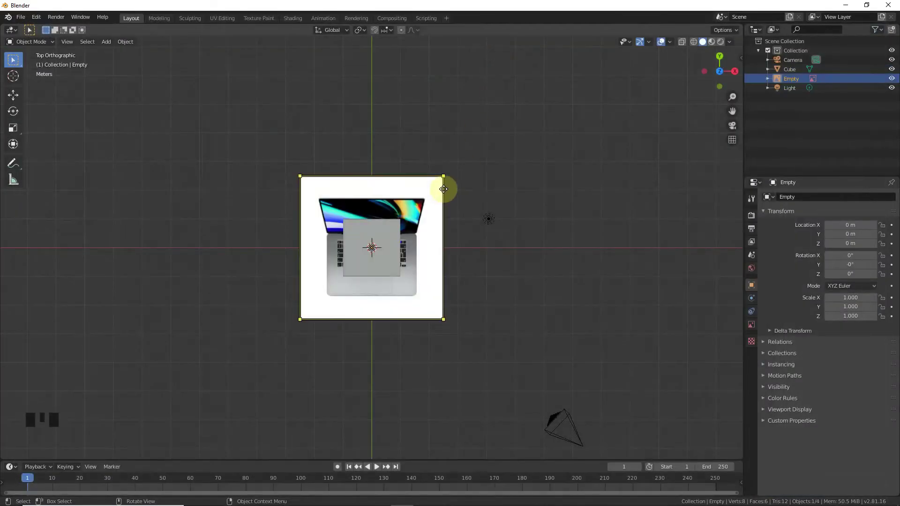
In front view, add macbook front.jpg as a reference image
key(KP_1)
key(shift+a)
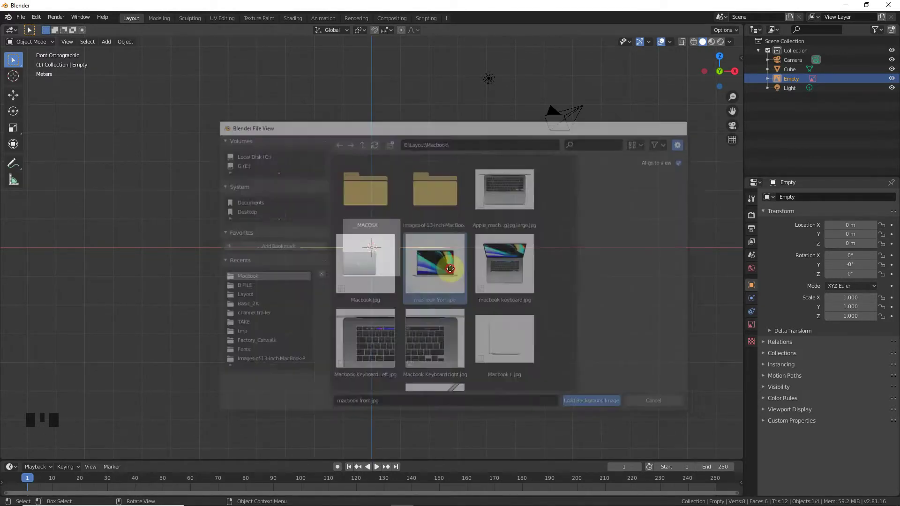
scroll(up, 3)
scroll(up, 3)
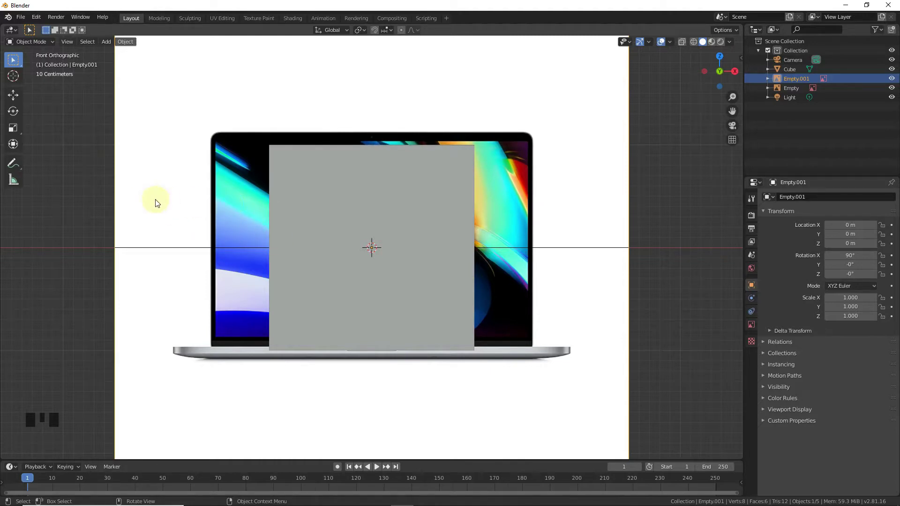
Check the references from front and side views, then add the side-profile MacBook reference image
key(KP_3)
key(KP_1)
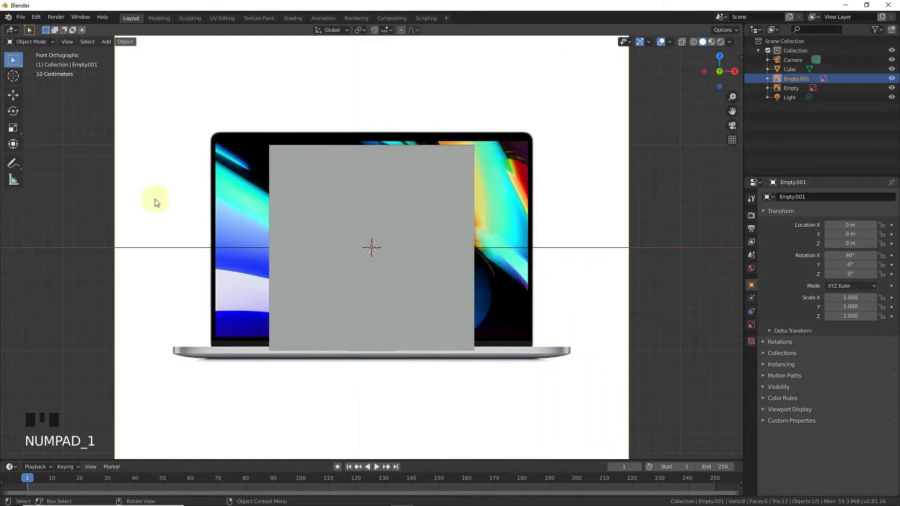
click(705, 69)
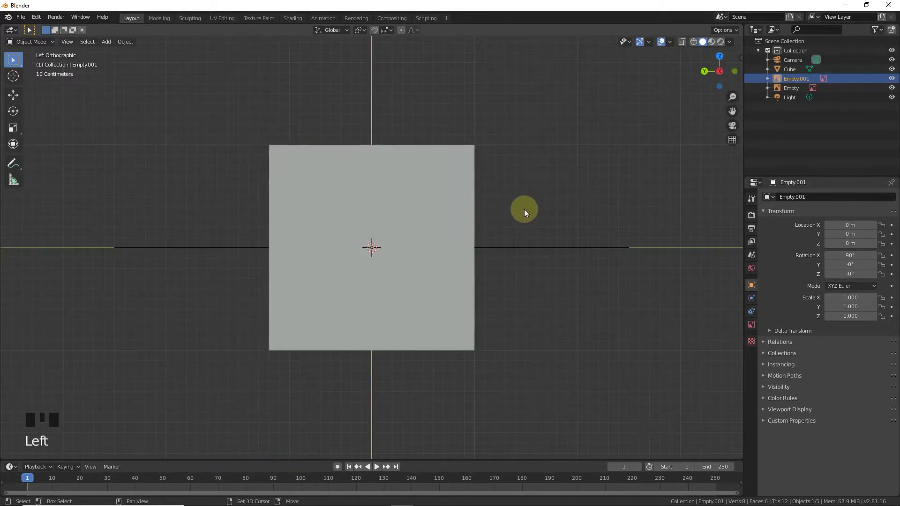
key(KP_1)
key(KP_1)
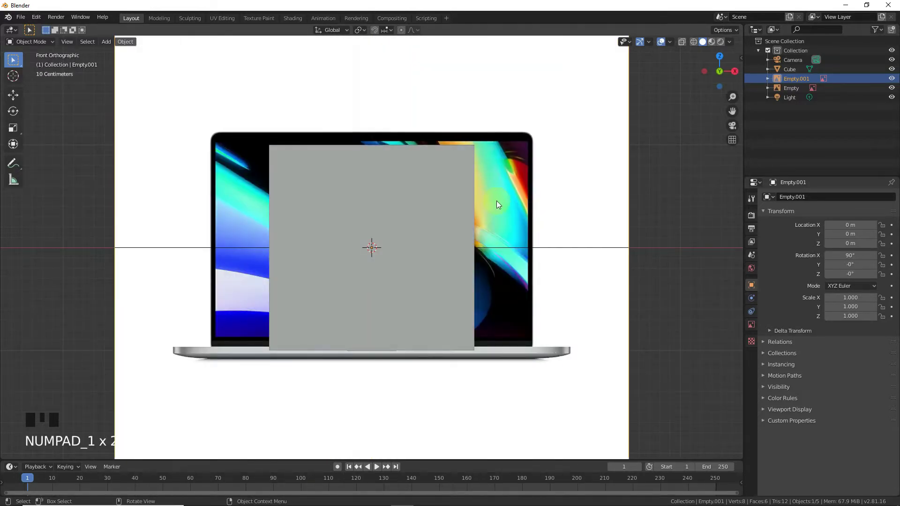
key(KP_3)
key(ctrl+KP_3)
key(ctrl+KP_3)
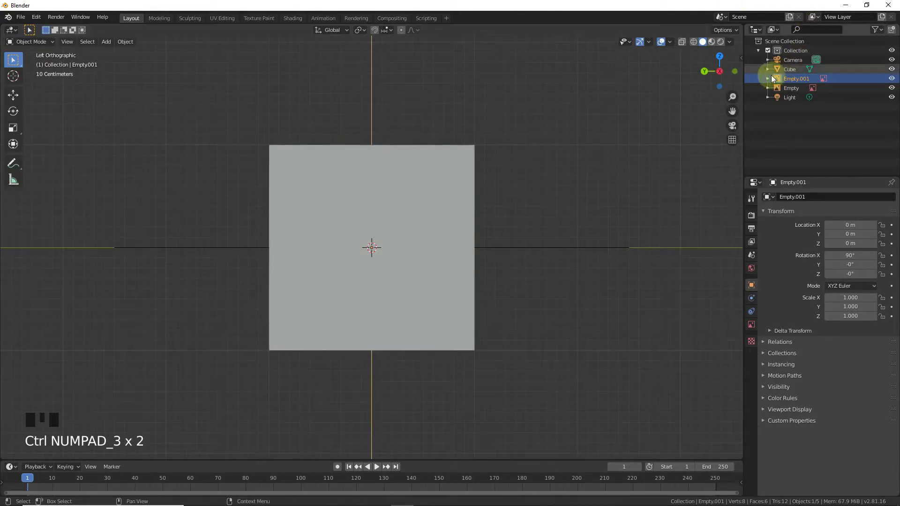
key(KP_1)
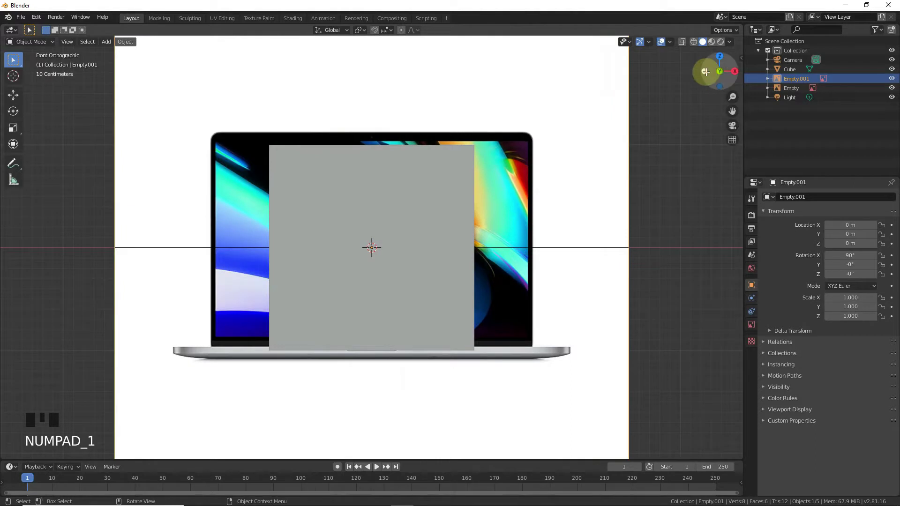
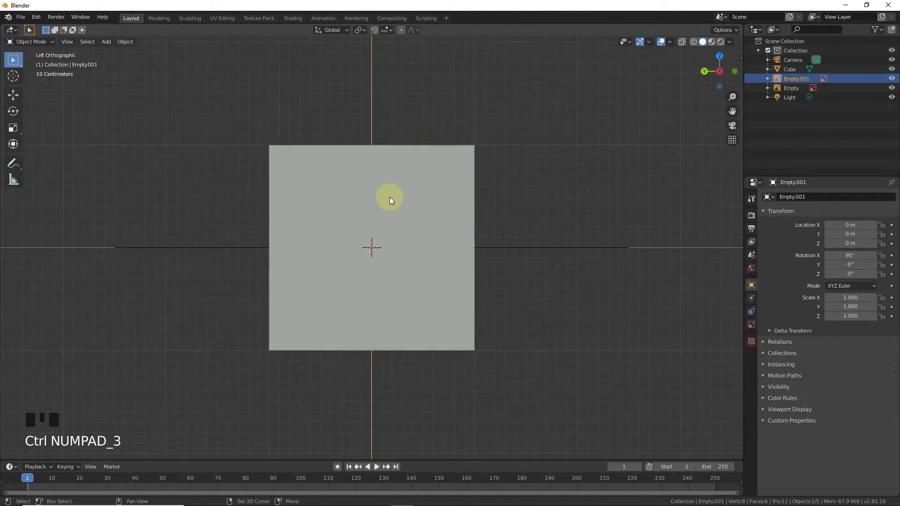
key(shift+a)
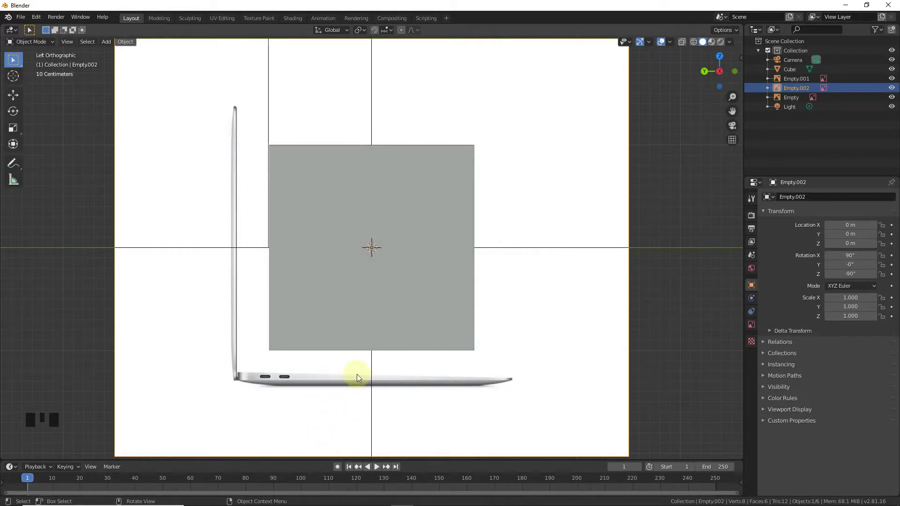
Select the cube in top view and scale it up slightly toward the base outline
click(419, 236)
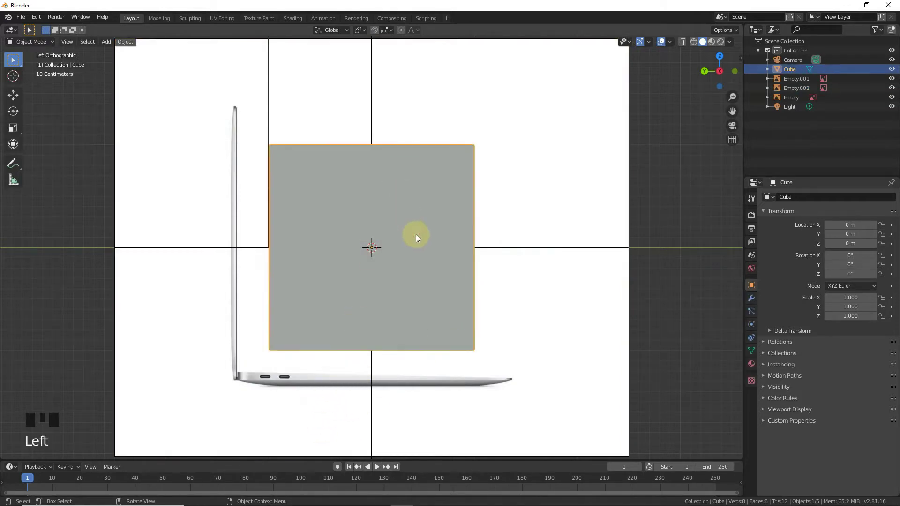
key(KP_7)
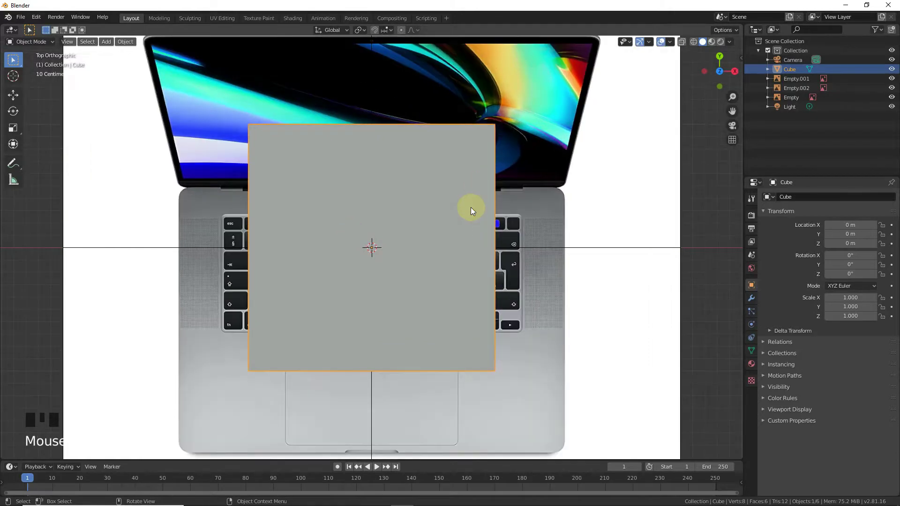
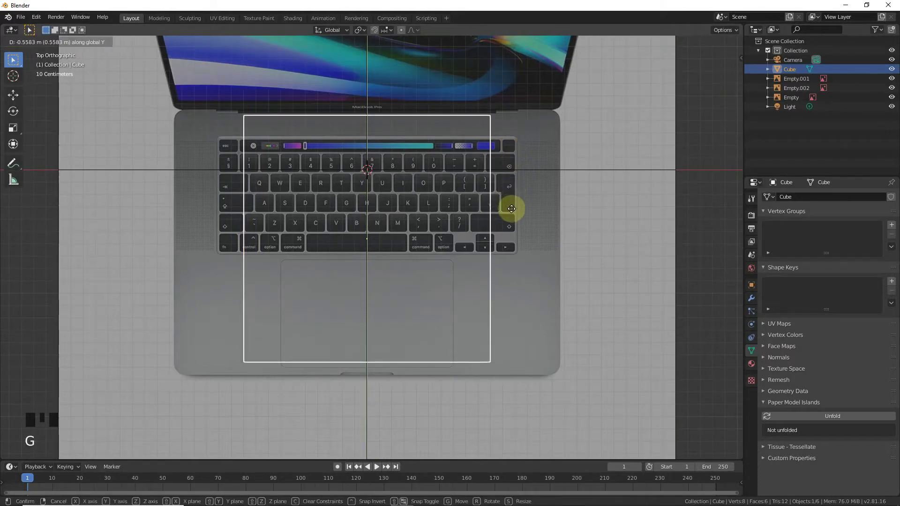
key(s)
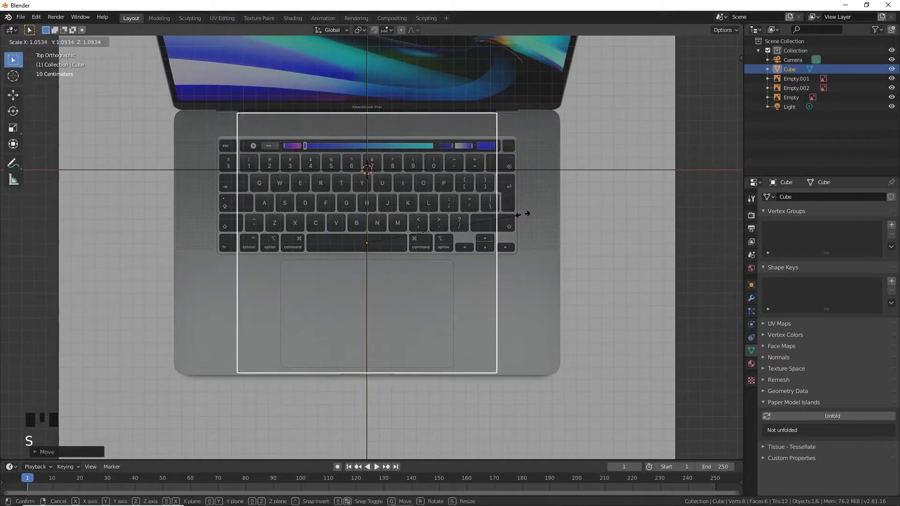
key(Tab)
click(550, 250)
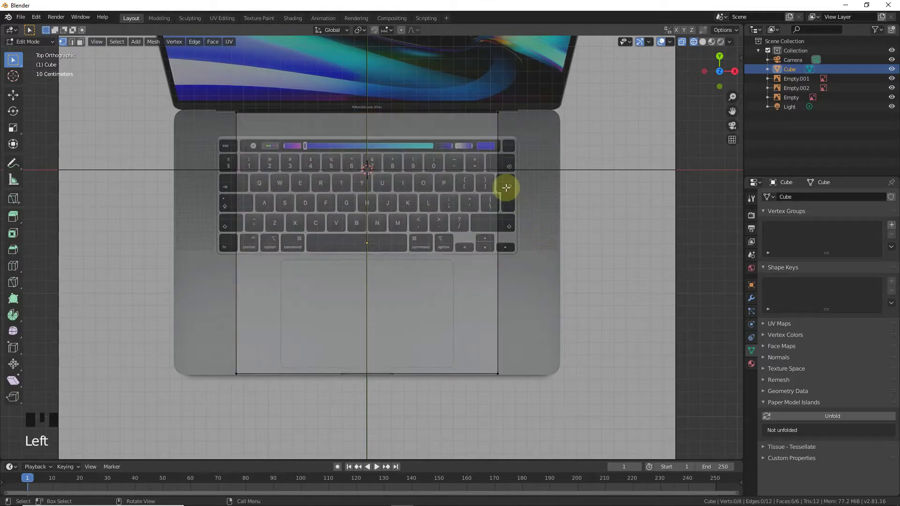
In Edit Mode, box-select the right-side vertices and move them to the base's right edge
key(b)
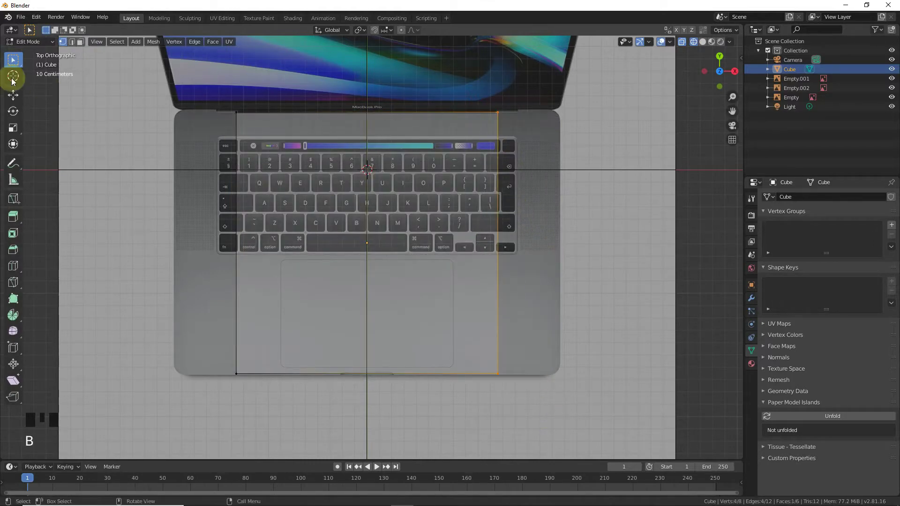
click(13, 95)
drag(532, 242, 622, 283)
key(b)
drag(270, 241, 214, 232)
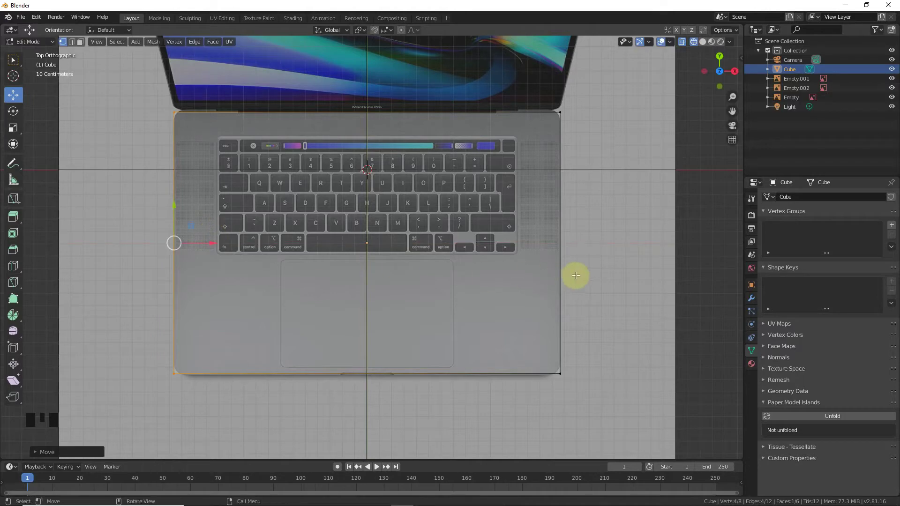
click(601, 274)
Move the front-edge vertices to the base's front edge and the back edge to the hinge line, then leave Edit Mode
key(b)
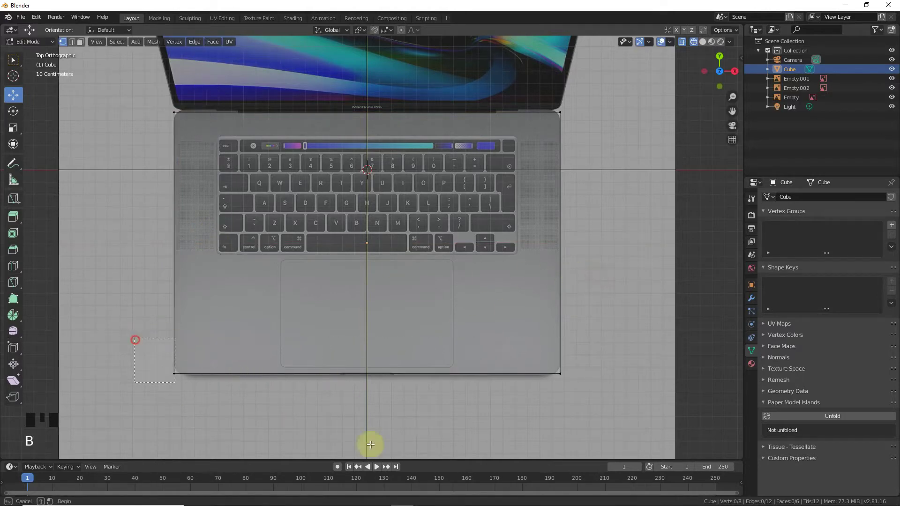
click(369, 340)
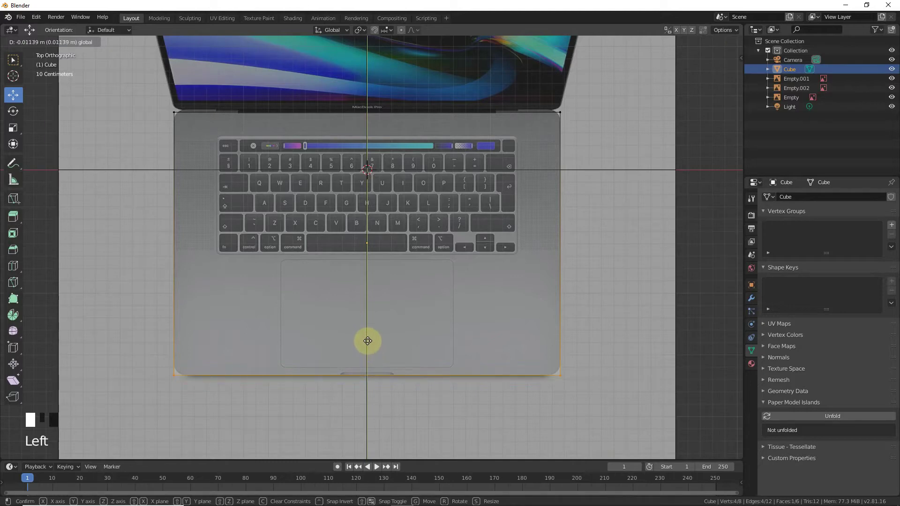
click(691, 259)
key(b)
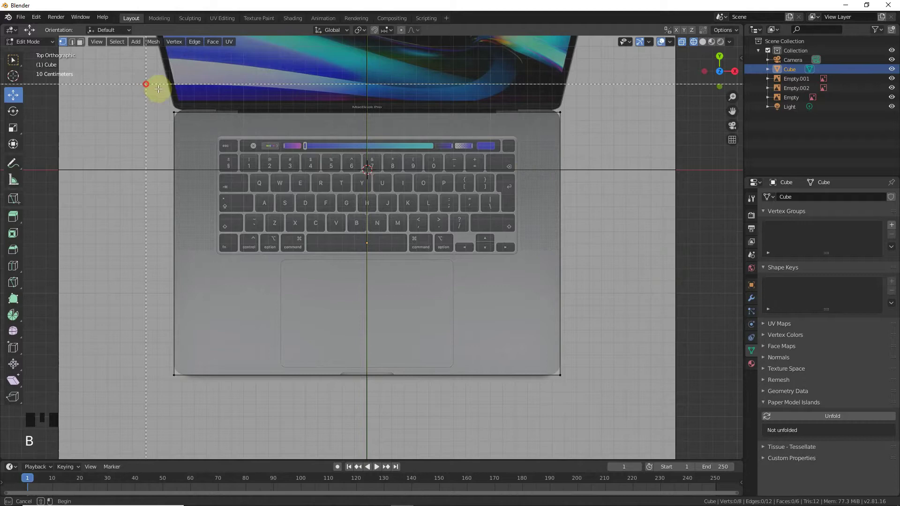
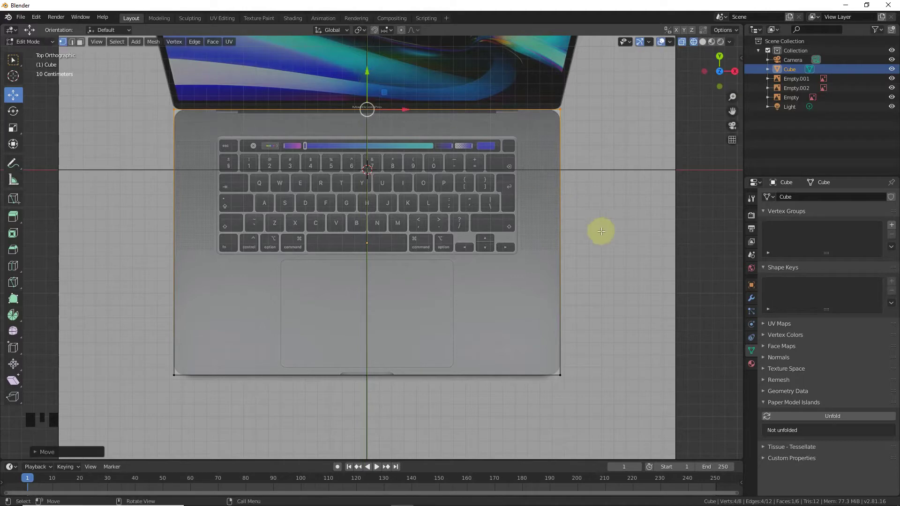
click(624, 271)
key(Tab)
In front view, move the top vertices down so the slab matches the base's thickness
key(KP_1)
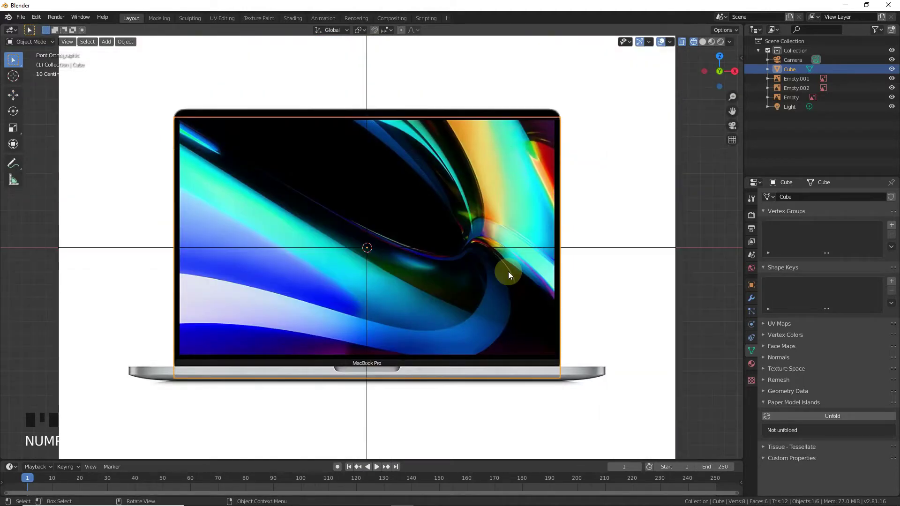
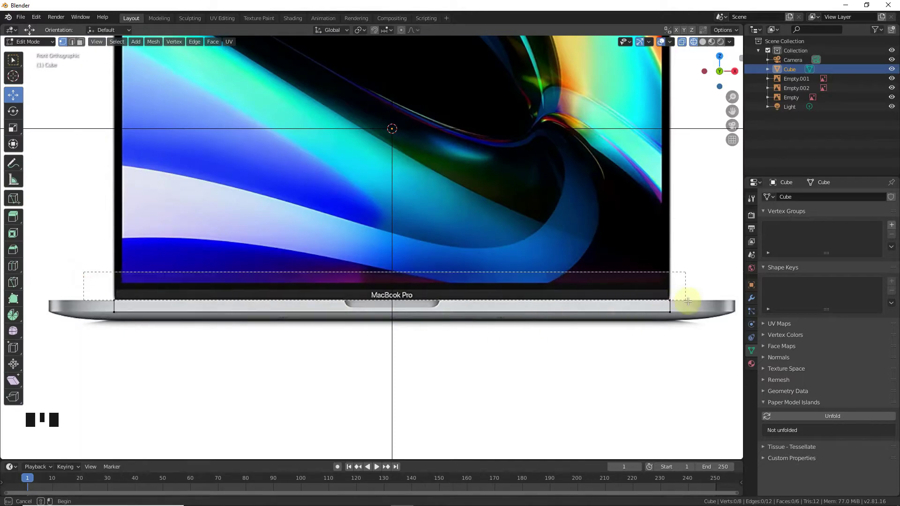
scroll(up, 3)
key(g)
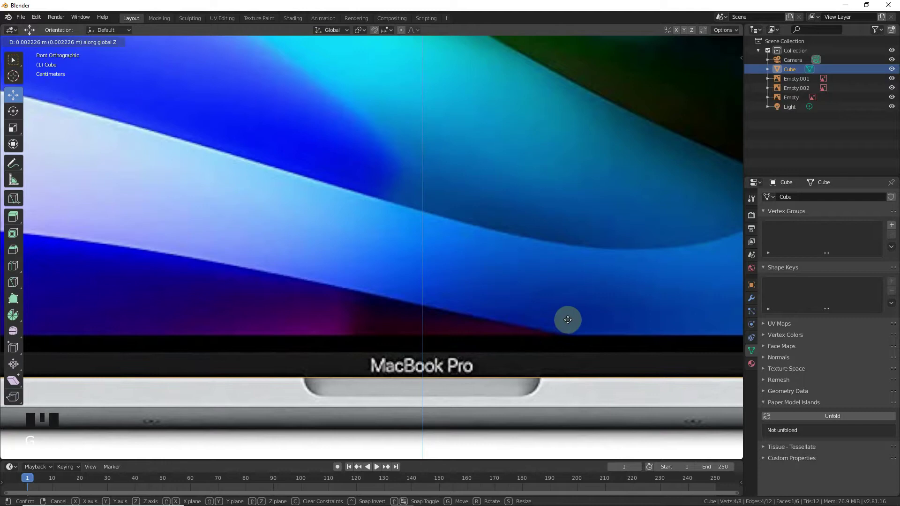
key(Tab)
Switch to the side view and select the side reference photo
key(KP_3)
key(ctrl+KP_3)
click(532, 348)
Move and scale the side reference photo until its base profile lines up with the slab
key(g)
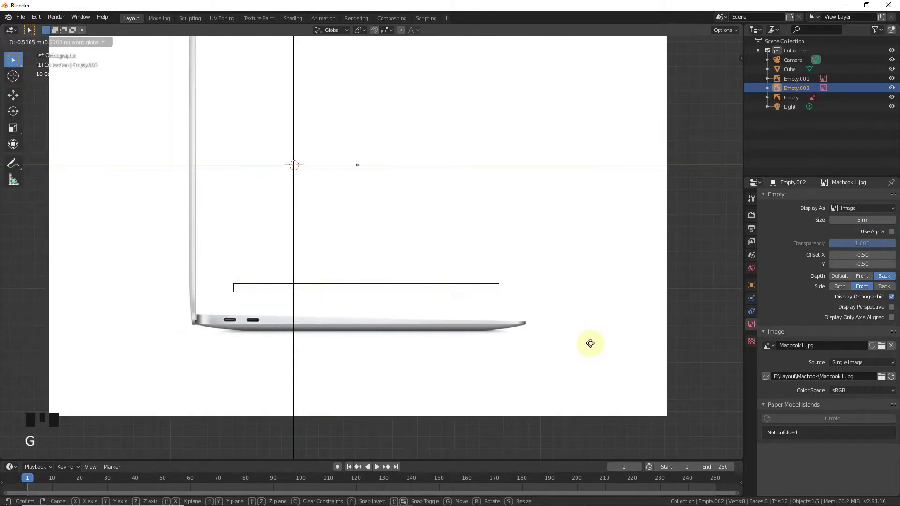
key(g)
key(s)
key(g)
scroll(up, 3)
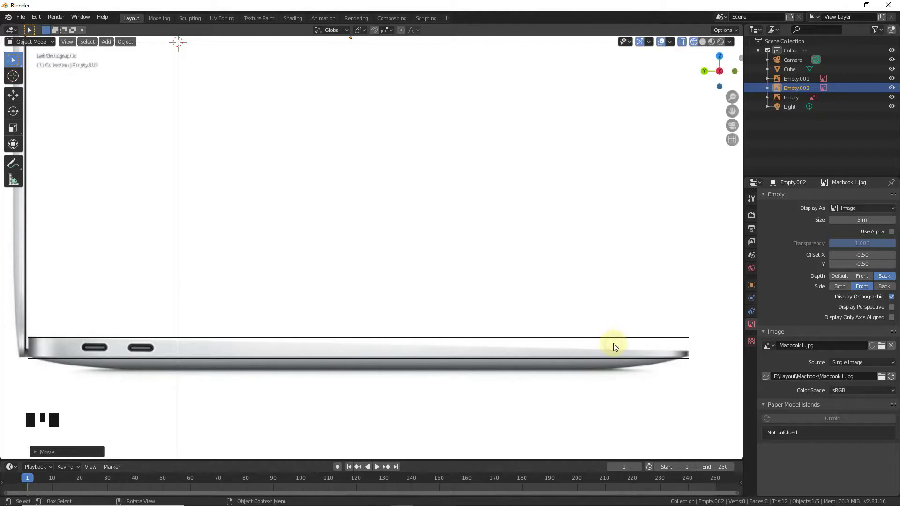
click(678, 265)
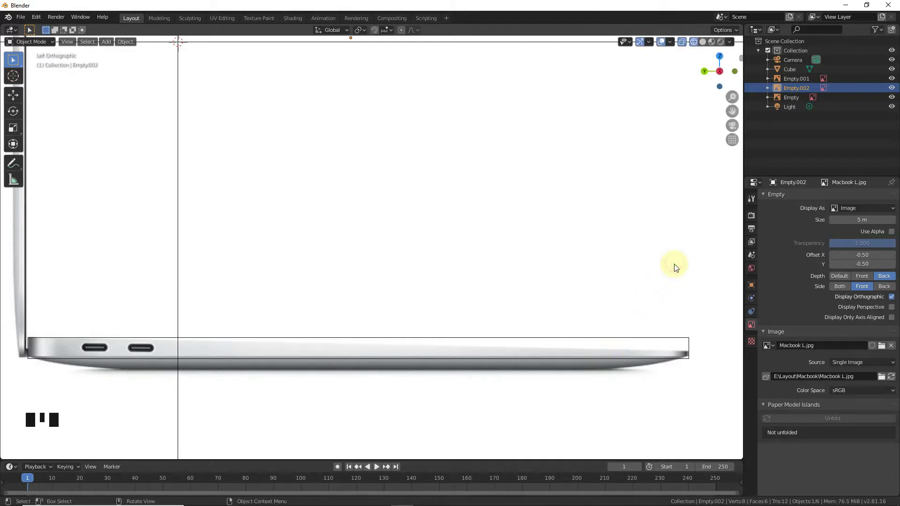
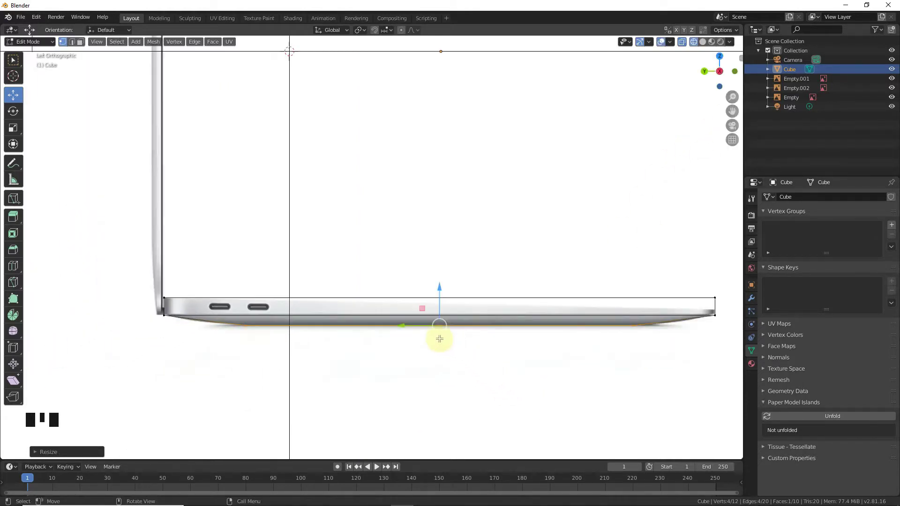
Lower the selected face and, from the side view, begin beveling the base's bottom edges into a taper
drag(423, 328, 418, 320)
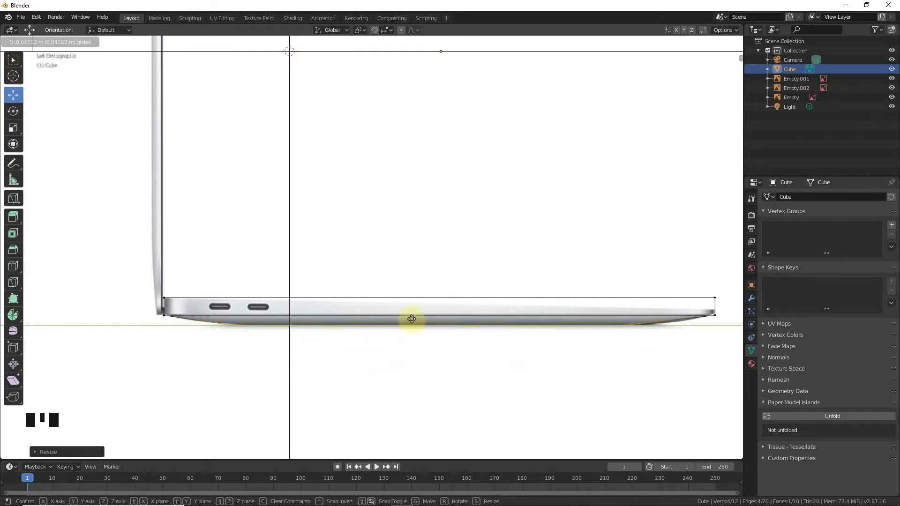
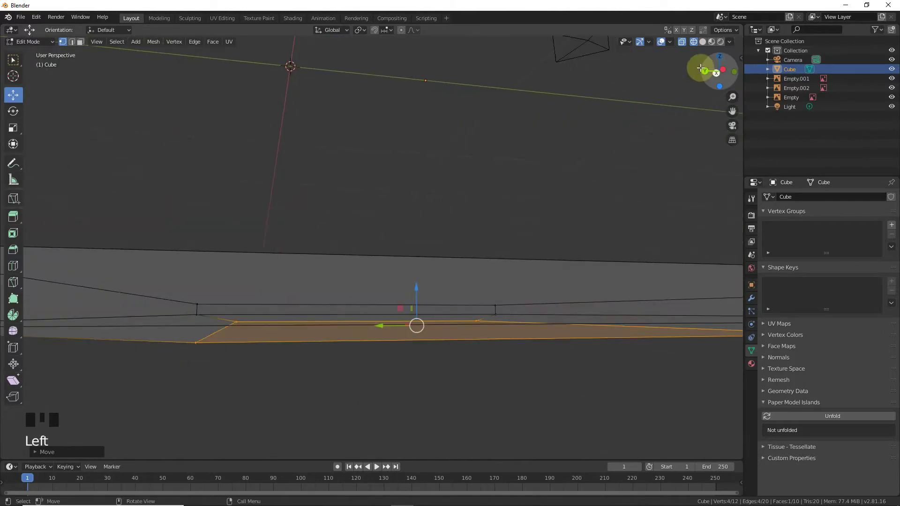
key(KP_3)
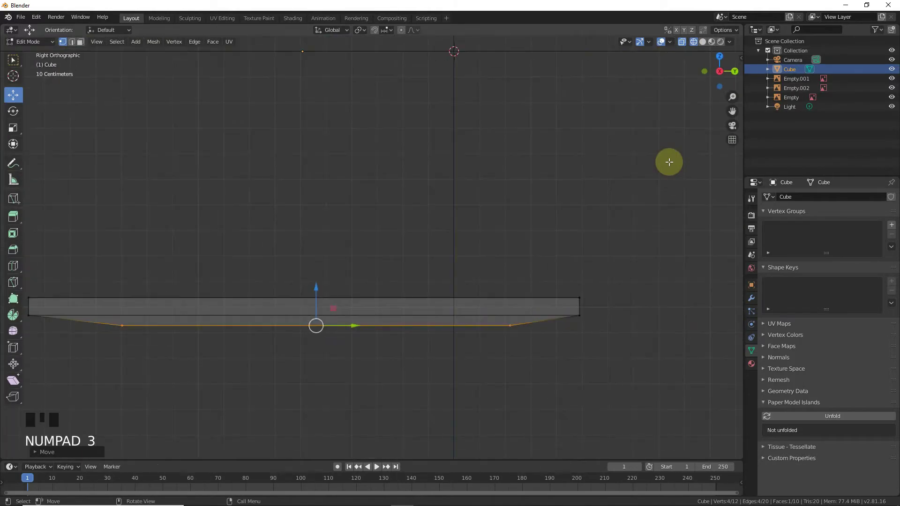
key(ctrl+KP_3)
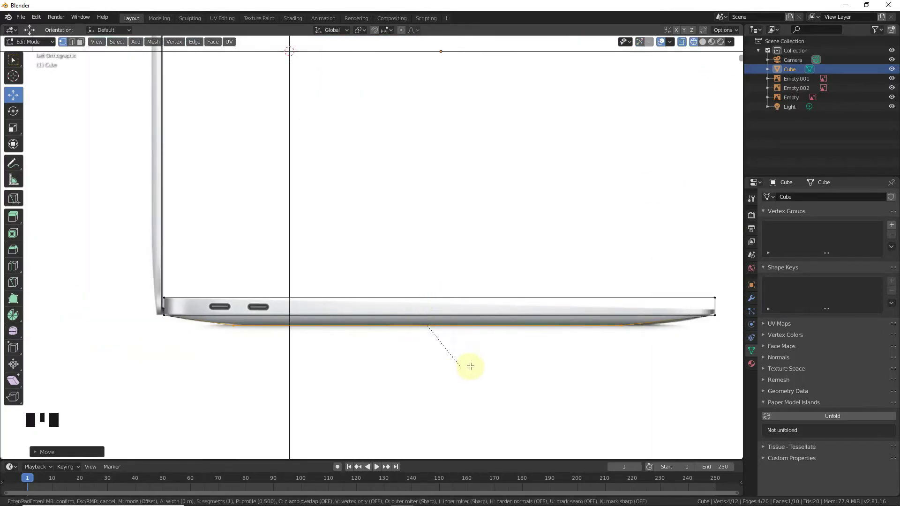
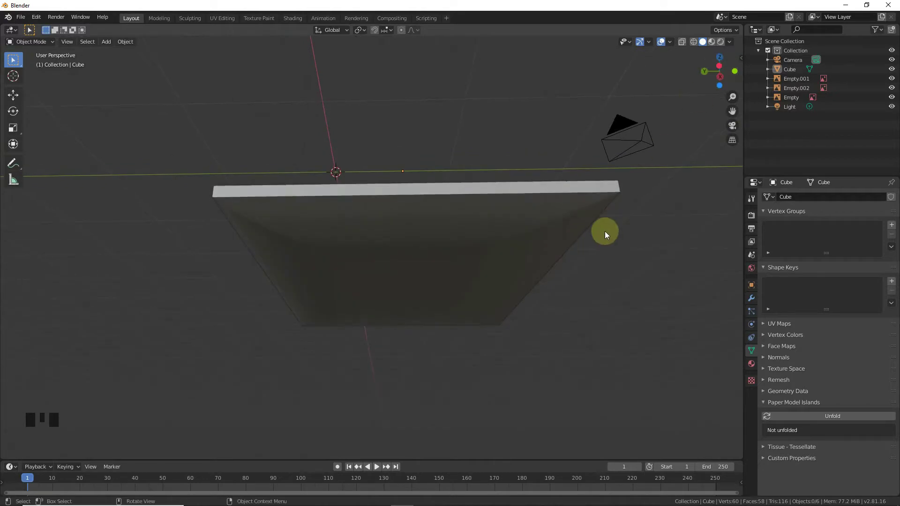
Step back through the recent edits with repeated undo from the front and side views
key(KP_1)
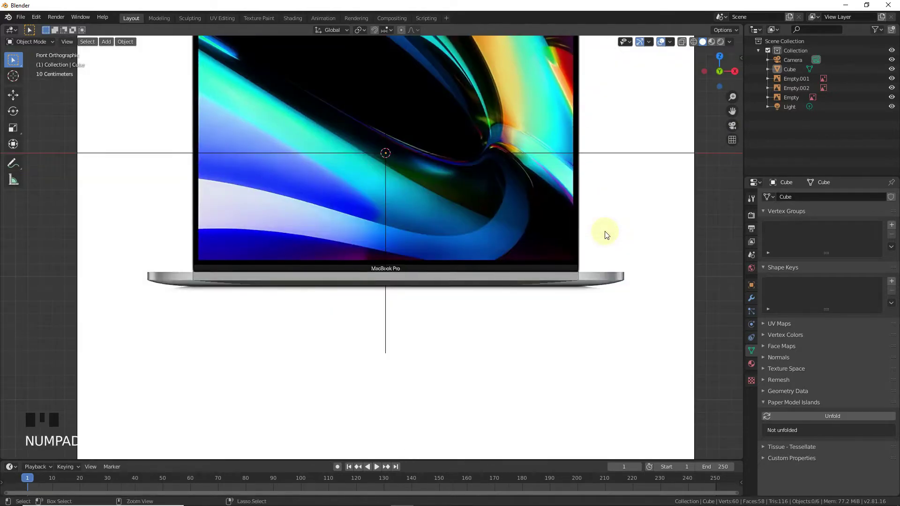
key(ctrl+KP_3)
scroll(up, 3)
key(Tab)
key(ctrl+z)
key(ctrl+z)
key(ctrl+z)
key(ctrl+z)
key(ctrl+z)
key(ctrl+z)
key(ctrl+z)
key(ctrl+z)
key(ctrl+z)
key(ctrl+z)
Duplicate the base slab and place the copy above it along Z
key(Tab)
key(shift+d)
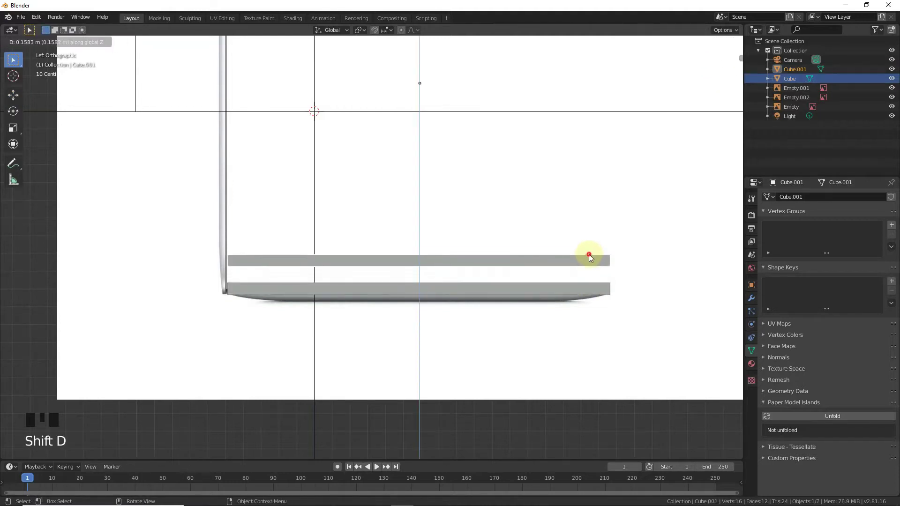
click(469, 295)
Edit the base mesh and start a multi-segment bevel on its bottom edges
key(Tab)
scroll(up, 3)
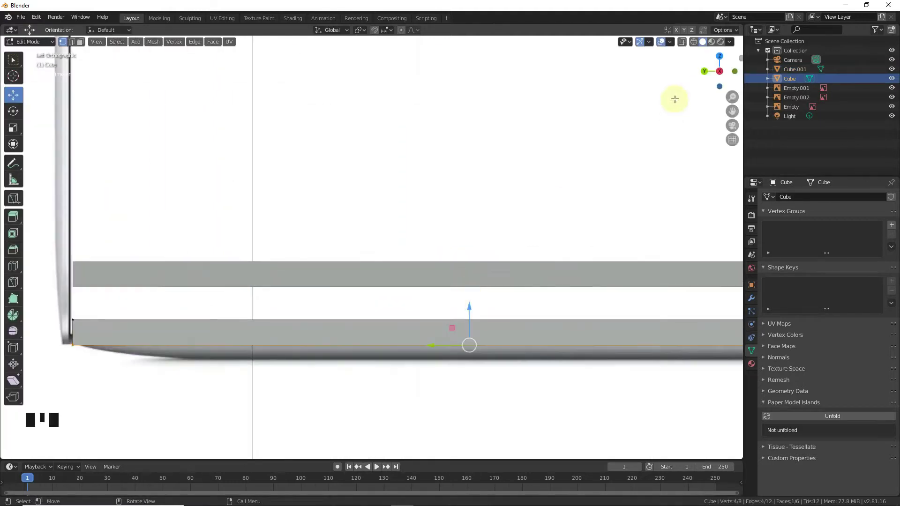
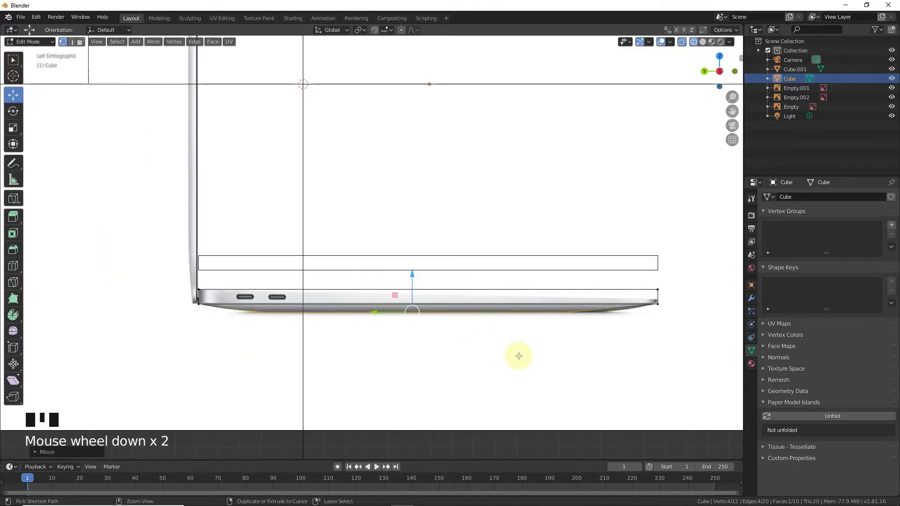
key(ctrl+b)
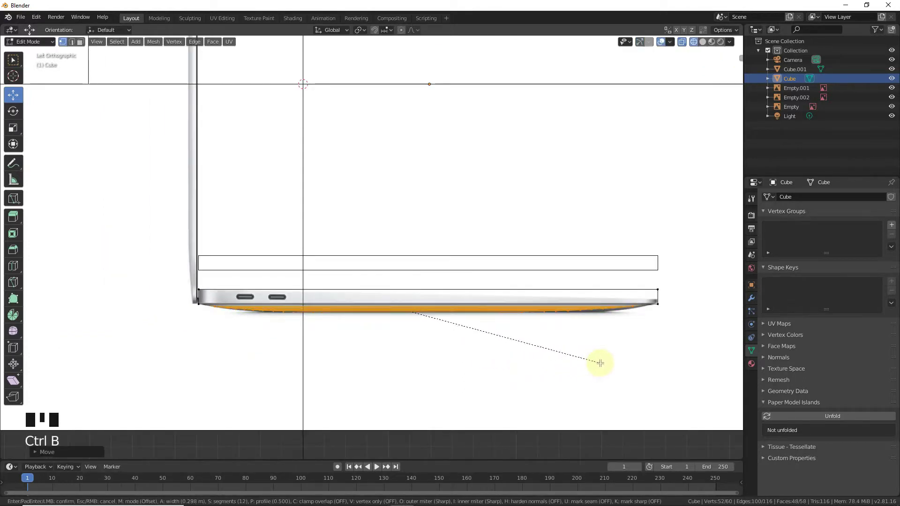
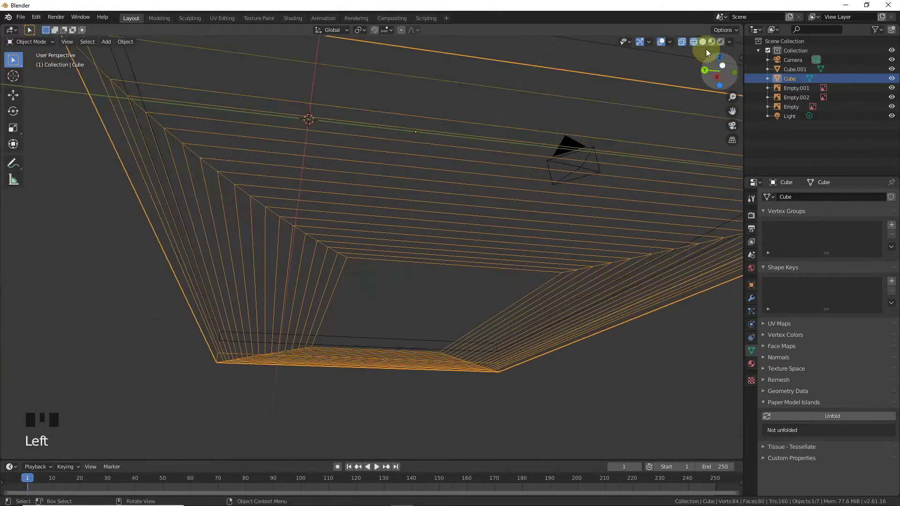
In solid shading, select the upper slab and, from the side view, move it behind the base as the lid
click(708, 44)
scroll(down, 3)
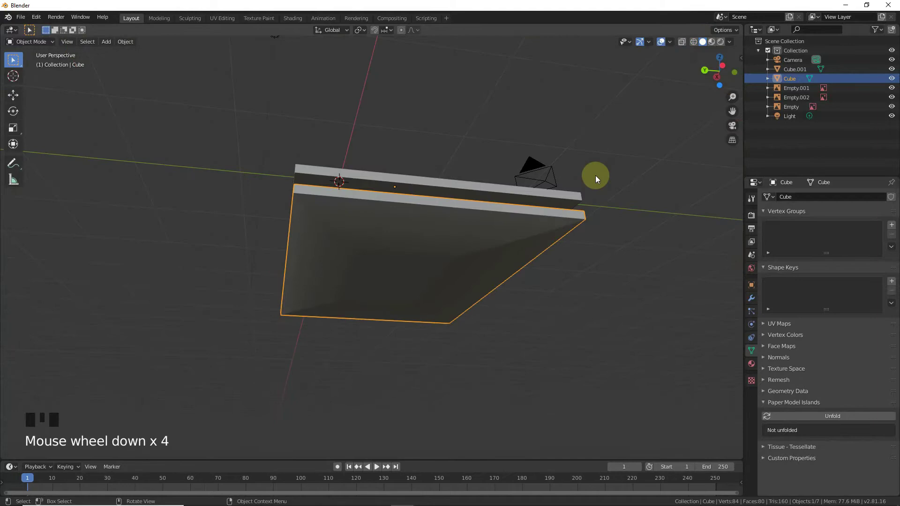
click(537, 198)
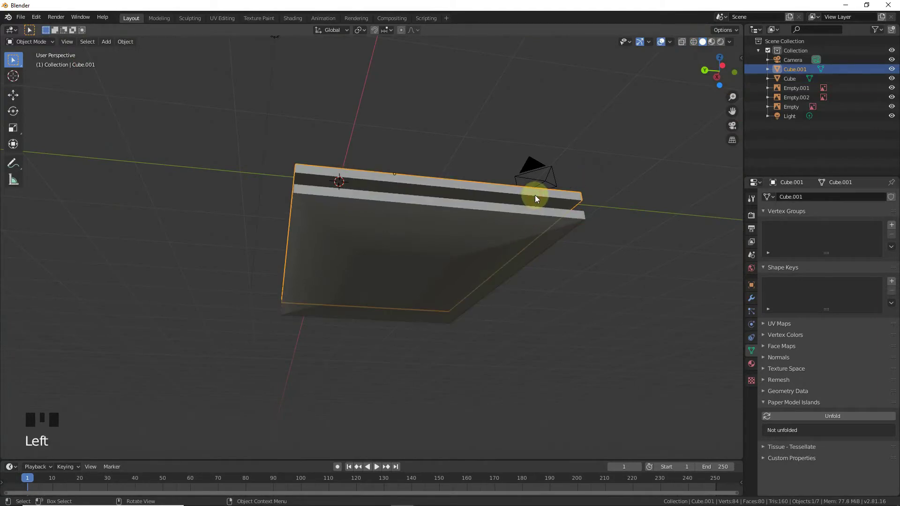
key(KP_1)
key(KP_3)
key(ctrl+KP_3)
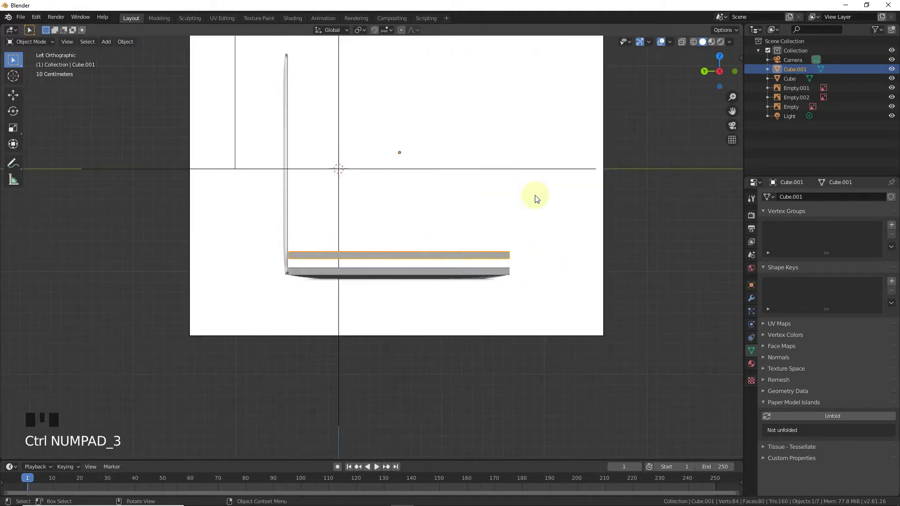
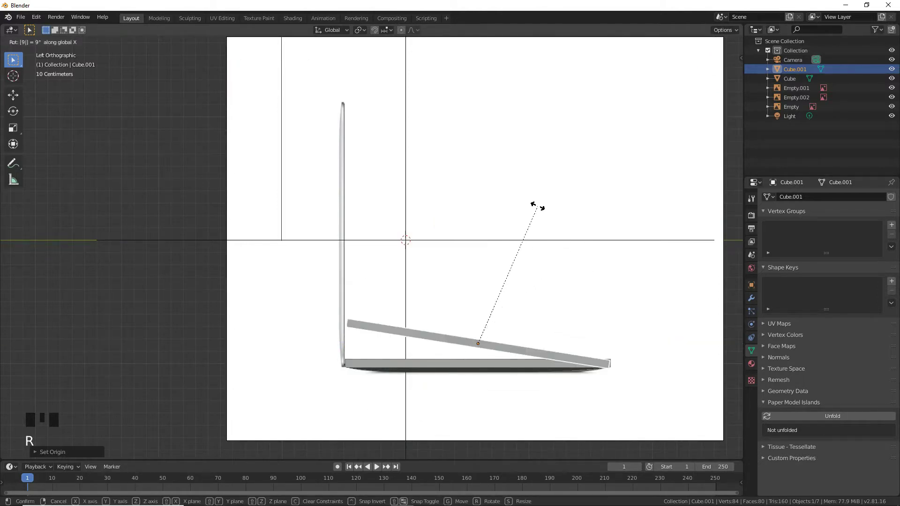
key(g)
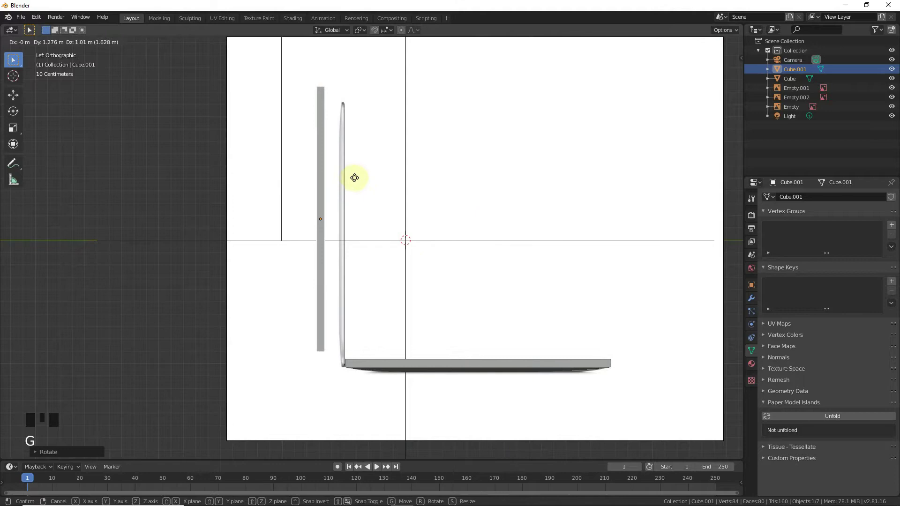
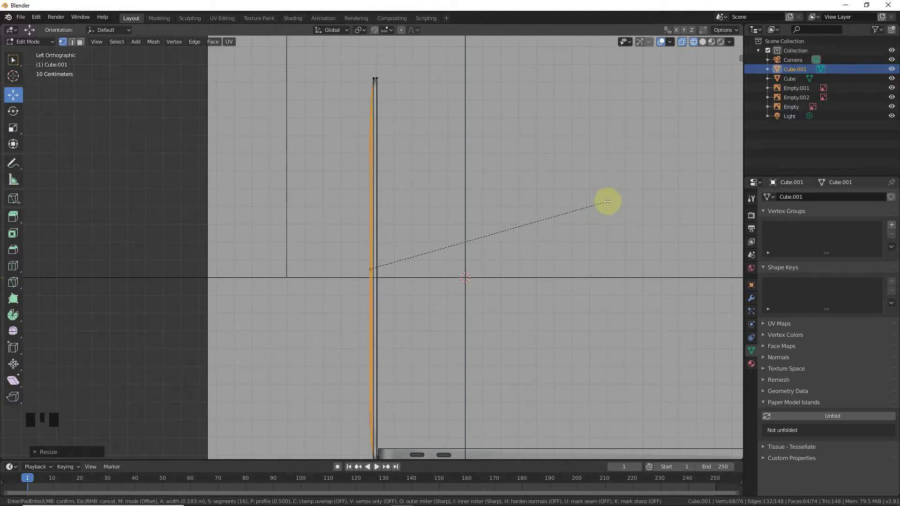
Undo the last few lid edits and return to editing the lid's mesh
key(Tab)
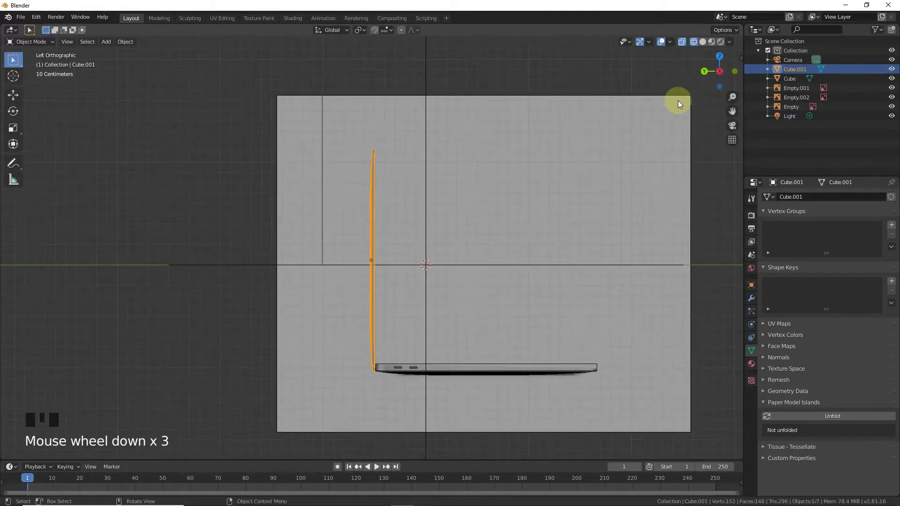
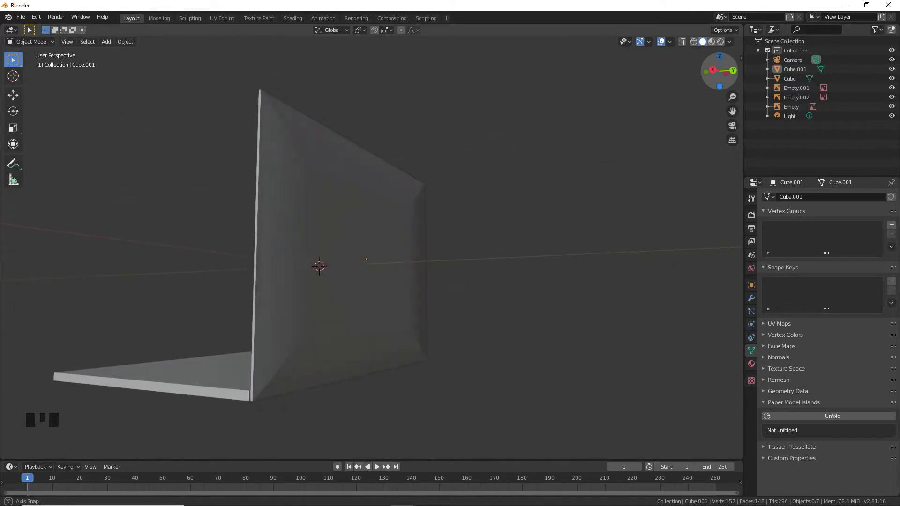
key(Tab)
key(Tab)
key(ctrl+z)
key(ctrl+z)
key(ctrl+z)
key(ctrl+z)
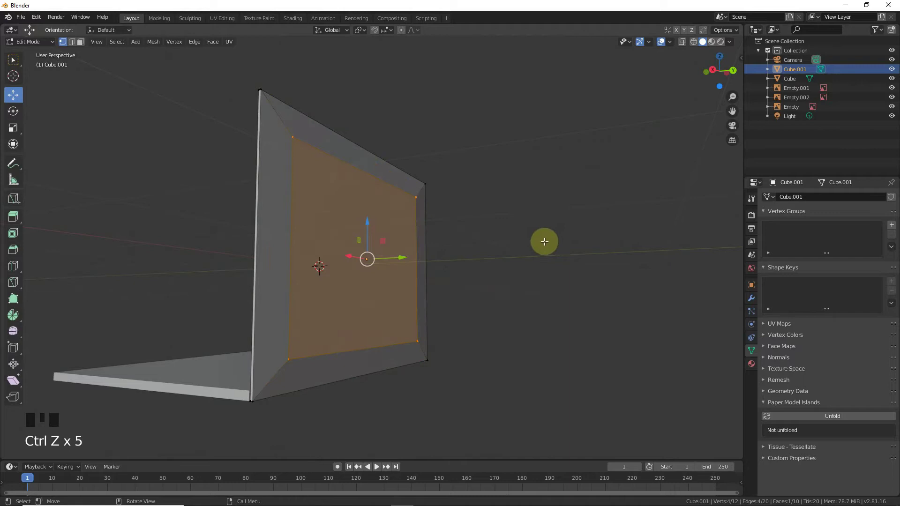
From the side view, select the lid's back face and apply a many-segment bevel to dome it
key(s)
key(KP_1)
key(KP_3)
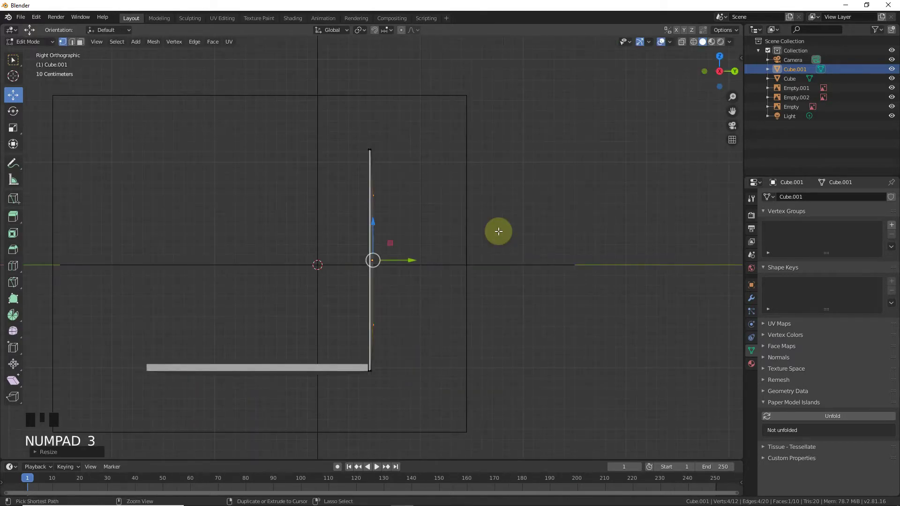
key(ctrl+KP_3)
scroll(up, 3)
drag(345, 270, 491, 265)
key(ctrl+b)
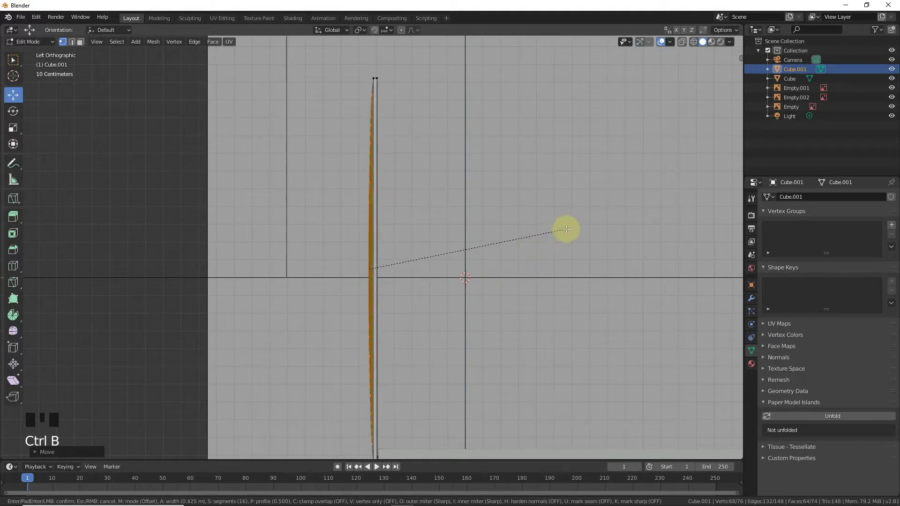
scroll(down, 3)
click(728, 76)
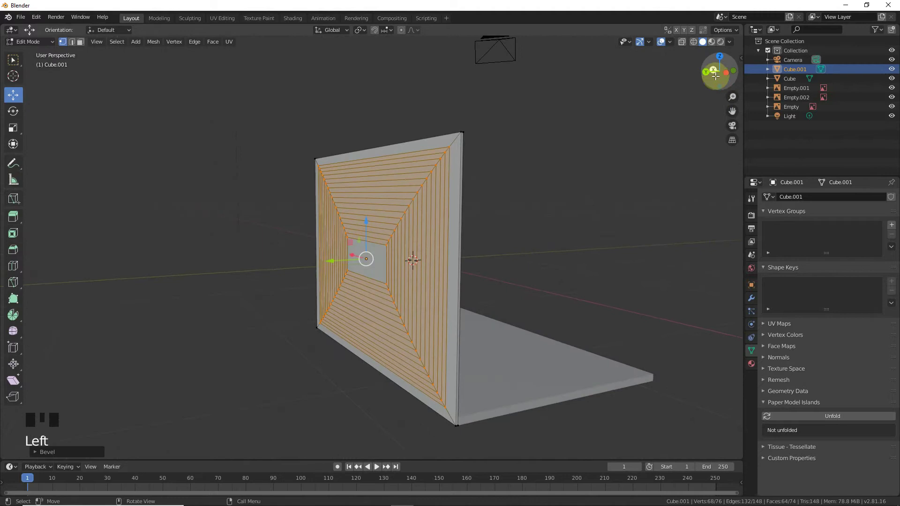
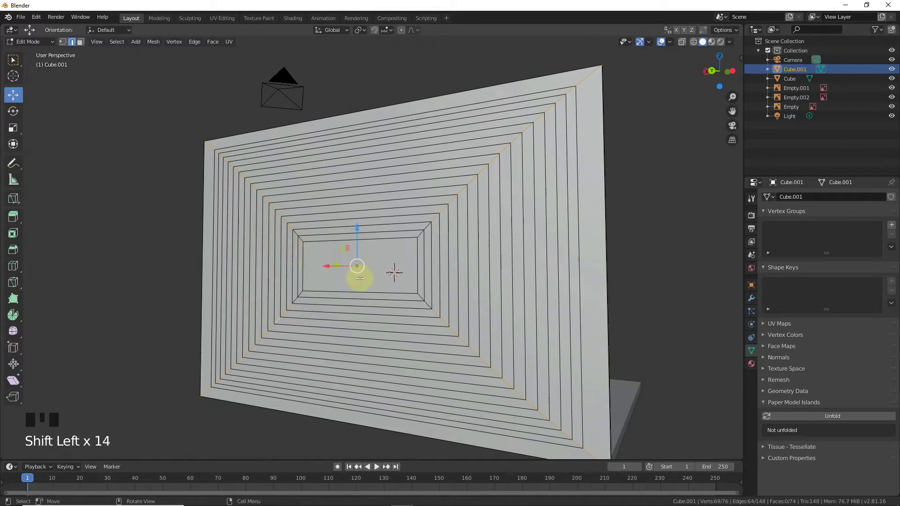
View the lid from behind and add the back-view MacBook reference image
key(Tab)
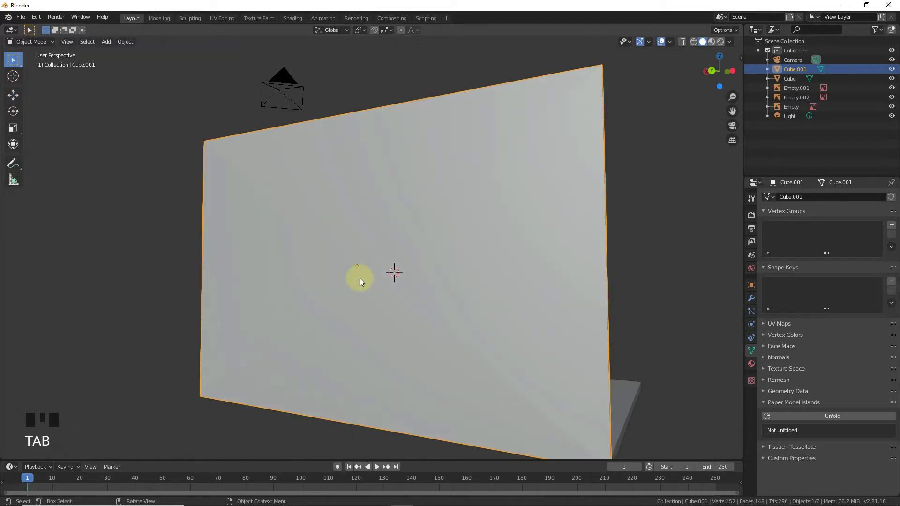
key(KP_1)
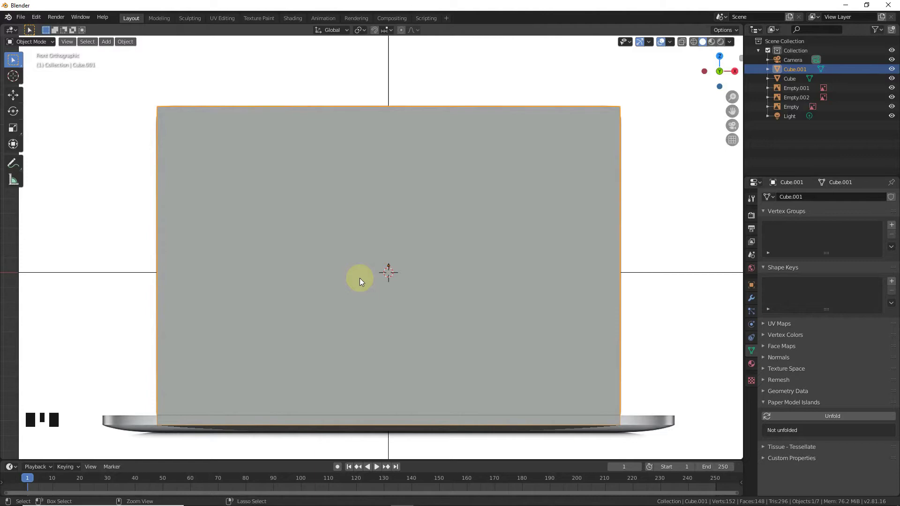
key(ctrl+KP_1)
key(shift+a)
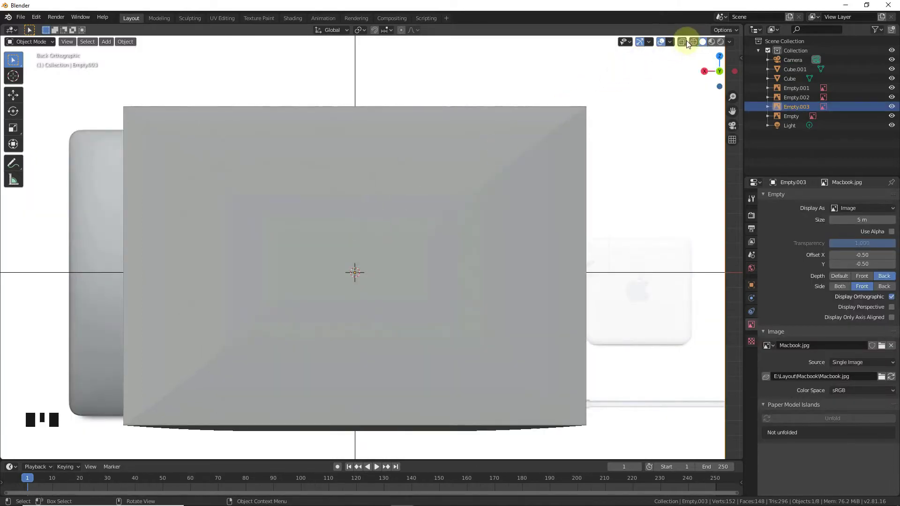
click(665, 147)
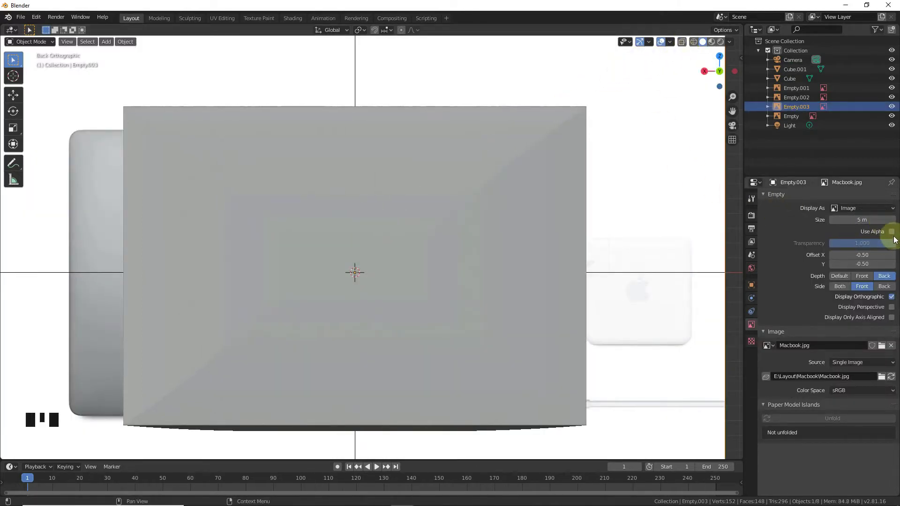
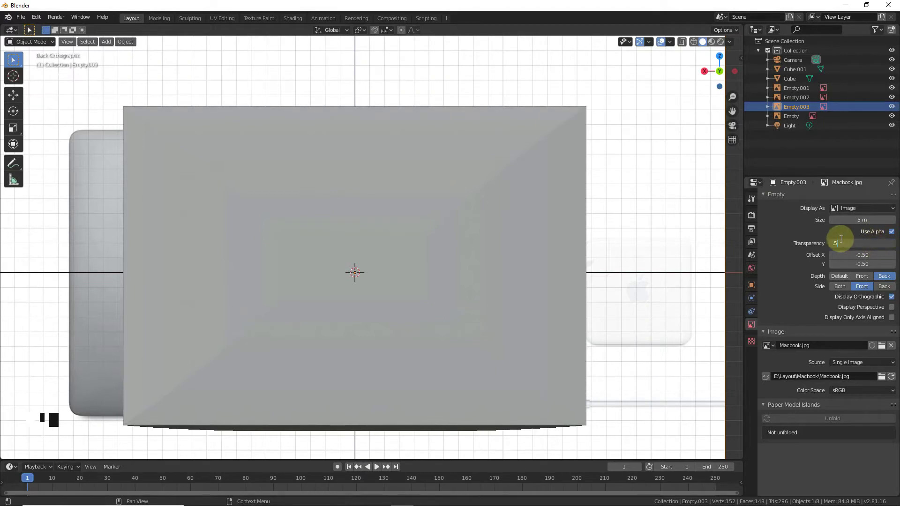
Set the back reference image to Transparency 0.5, Depth Back, Side Front
click(811, 246)
click(696, 43)
click(96, 247)
Move and scale the back reference image so it lines up with the lid
key(g)
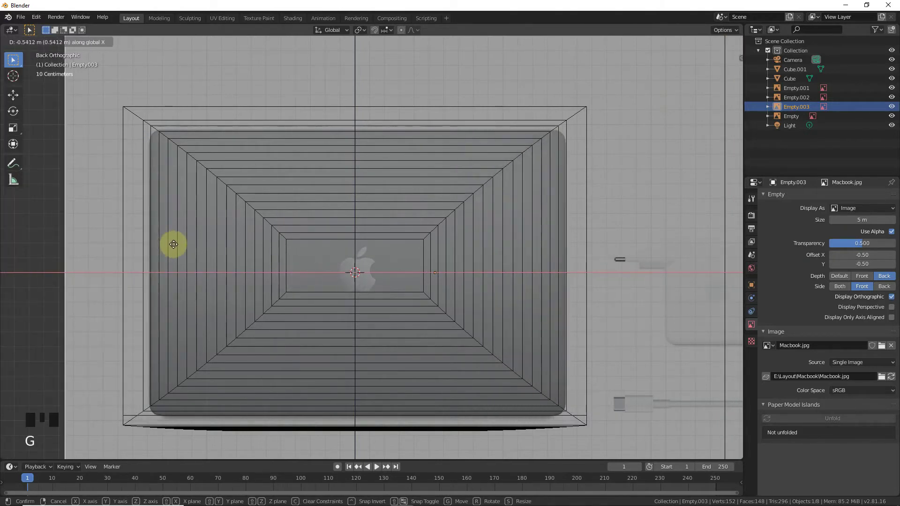
key(s)
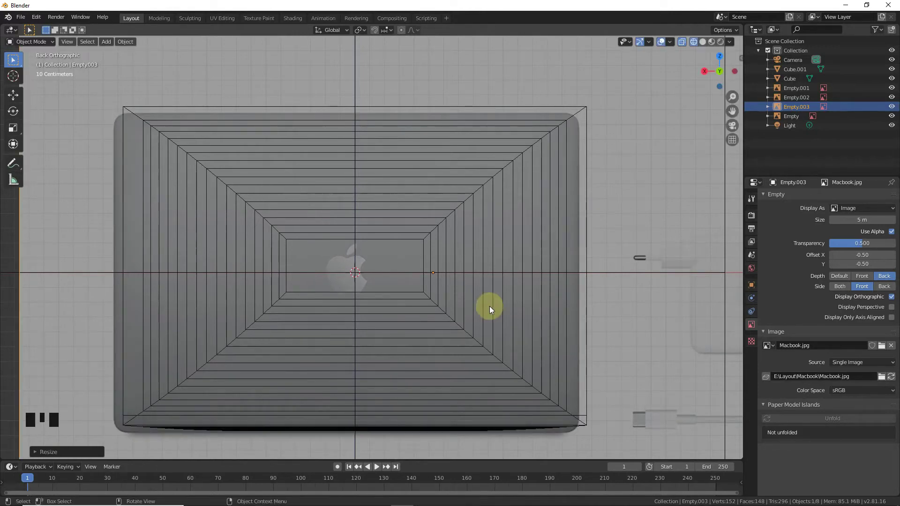
key(g)
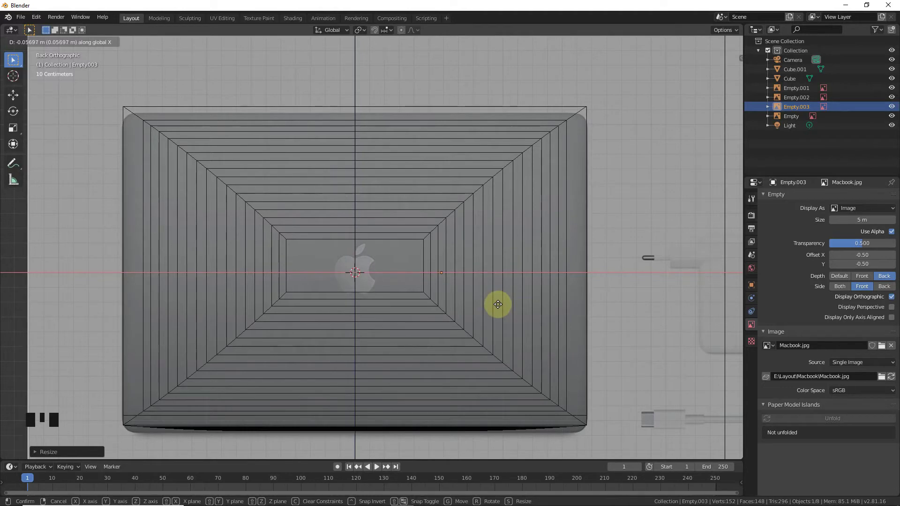
key(g)
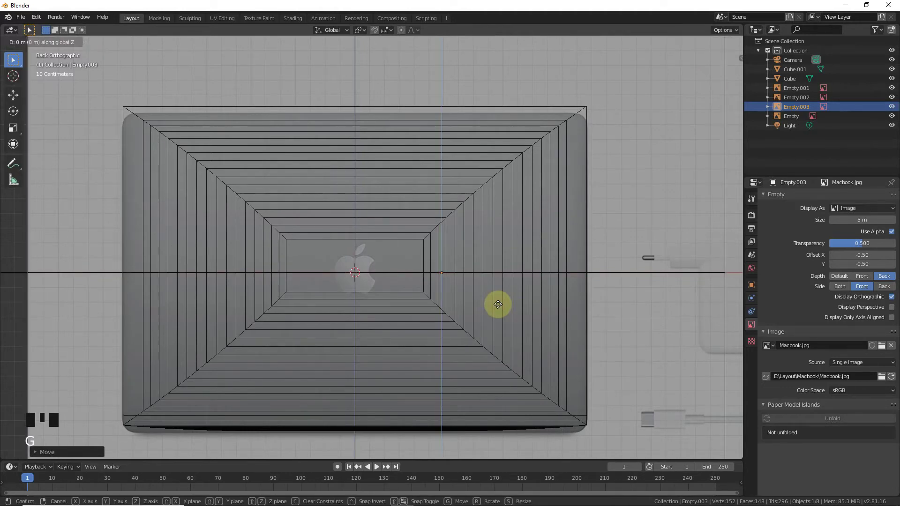
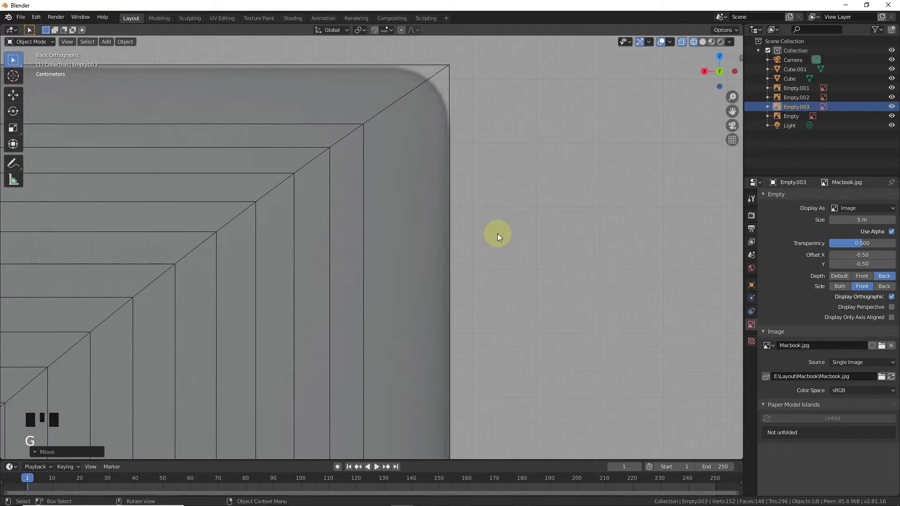
Nudge the reference along Z, then bevel the lid's corner edges with 16 segments
key(g)
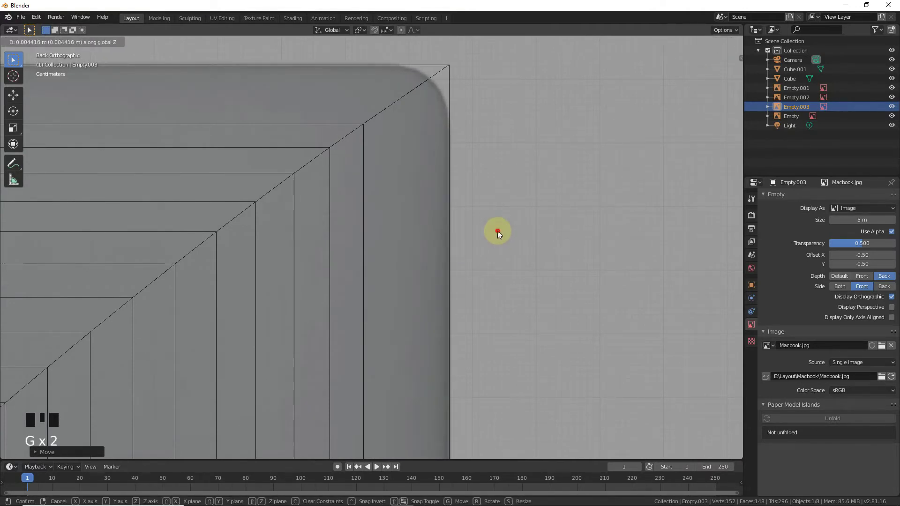
click(449, 69)
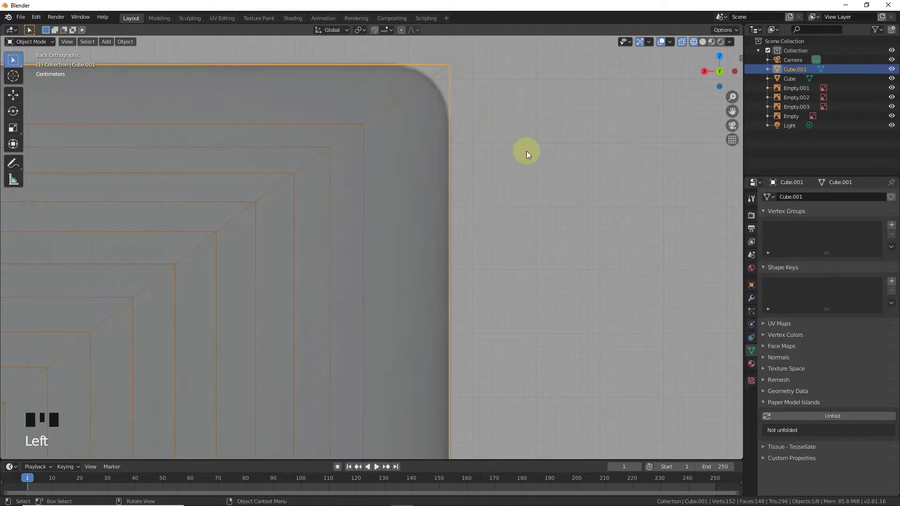
key(Tab)
key(ctrl+b)
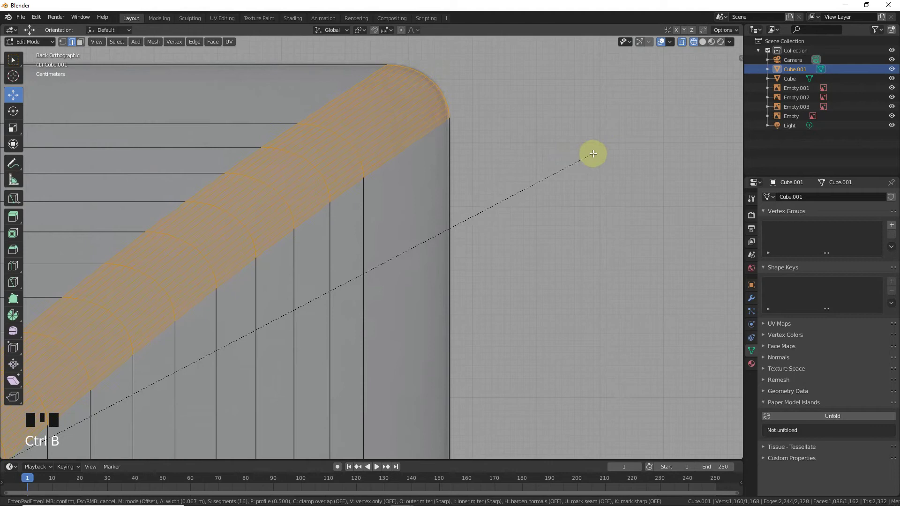
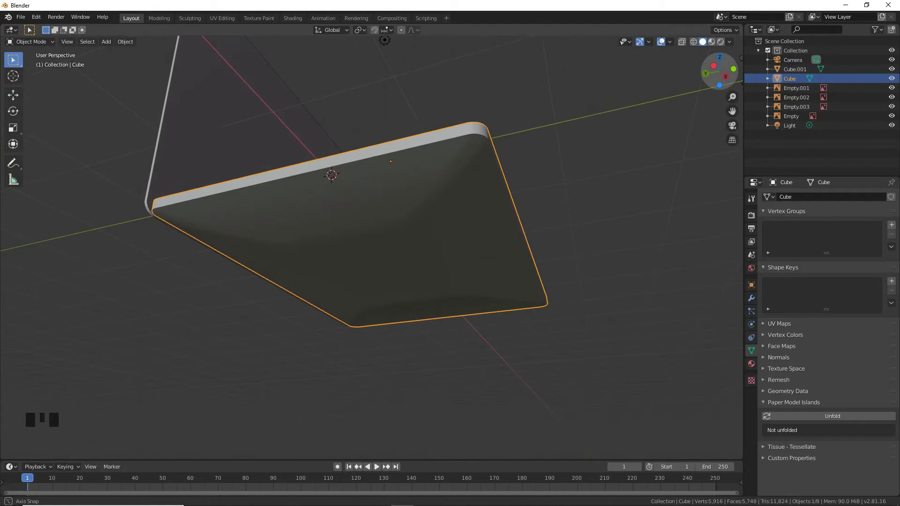
In side ortho view, box-select the base's front-end vertices and move them onto the reference
key(Tab)
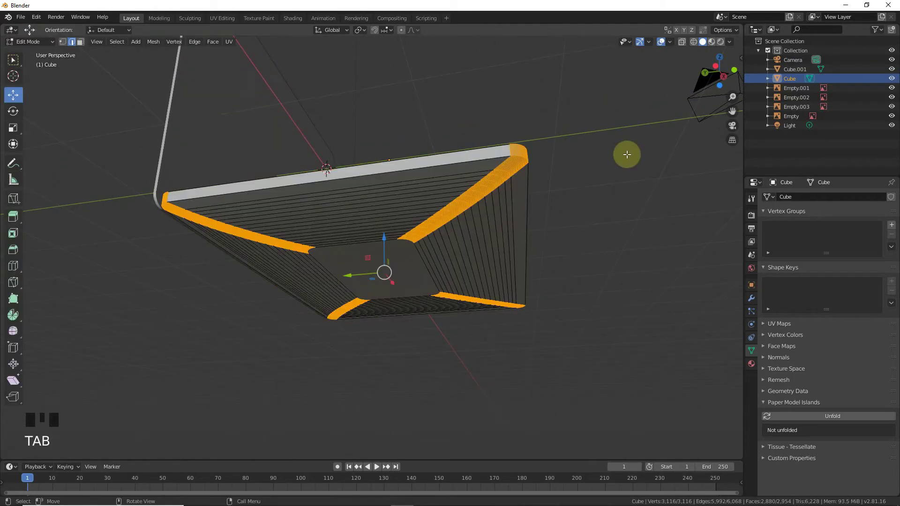
key(KP_1)
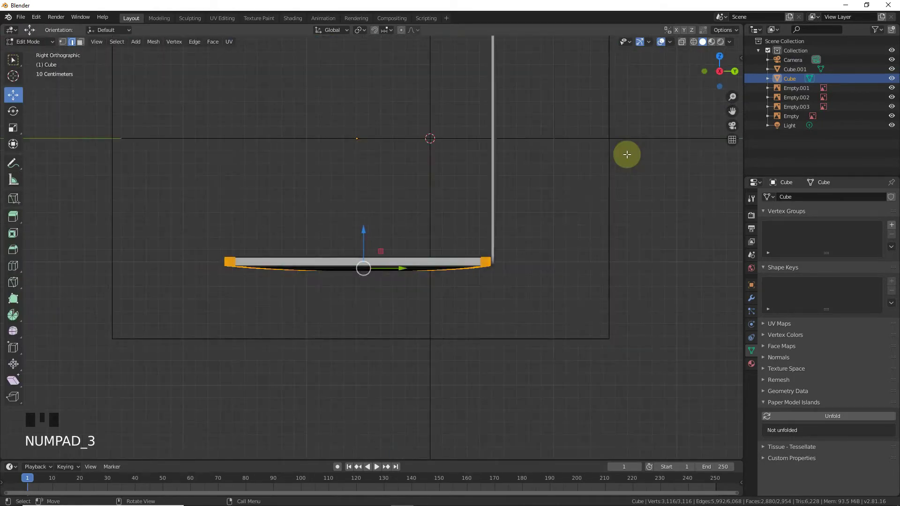
key(ctrl+KP_3)
scroll(up, 3)
drag(733, 111, 688, 79)
click(684, 220)
key(b)
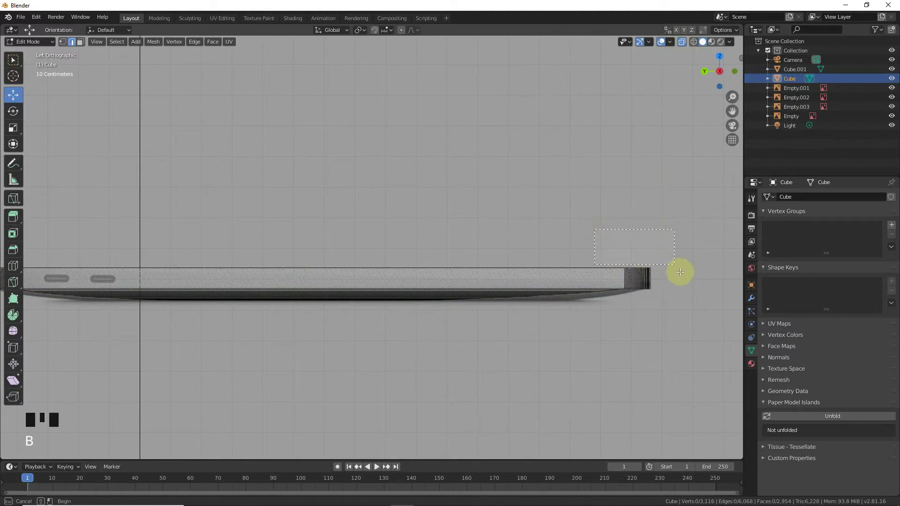
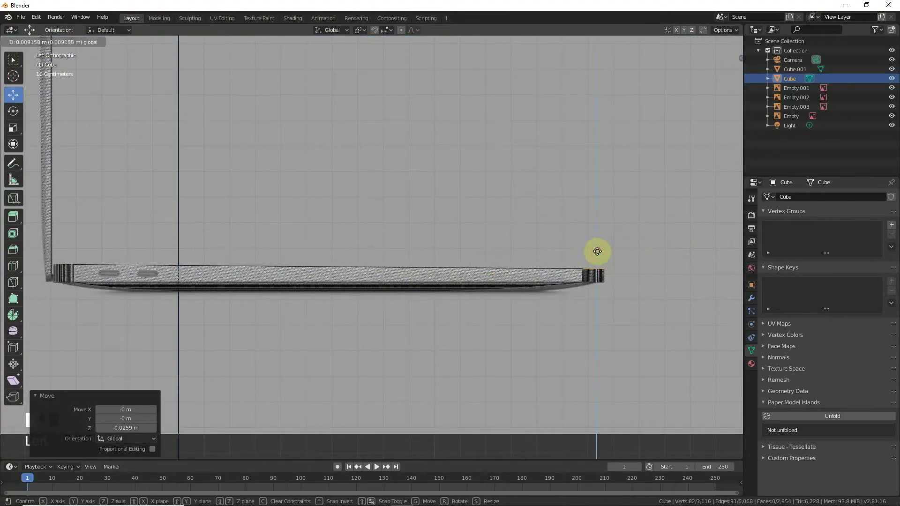
click(599, 254)
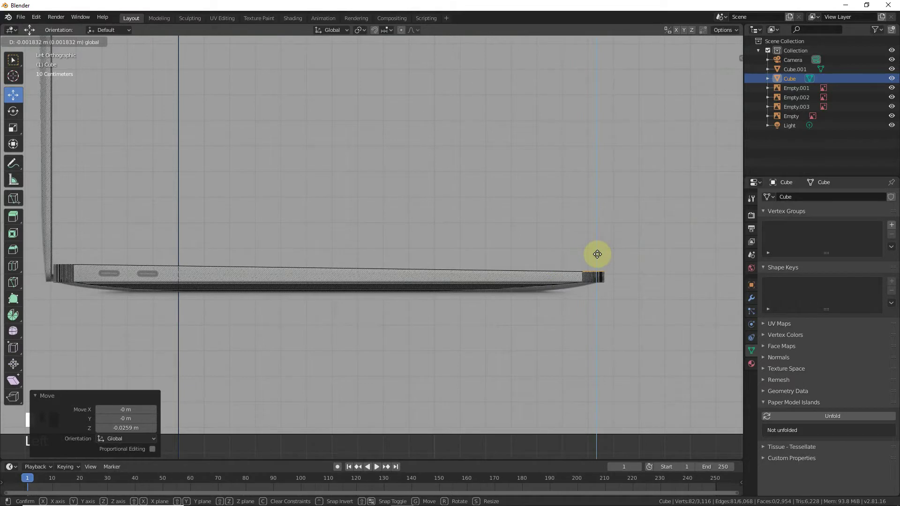
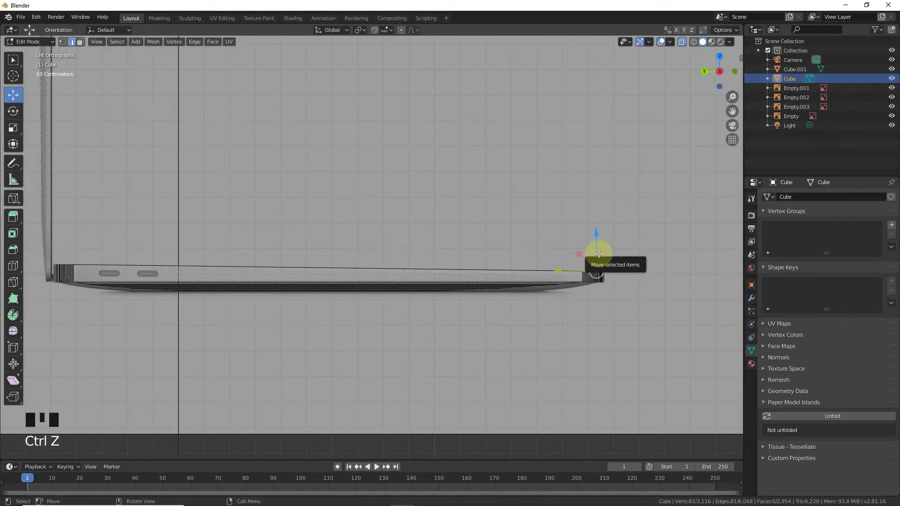
key(ctrl+z)
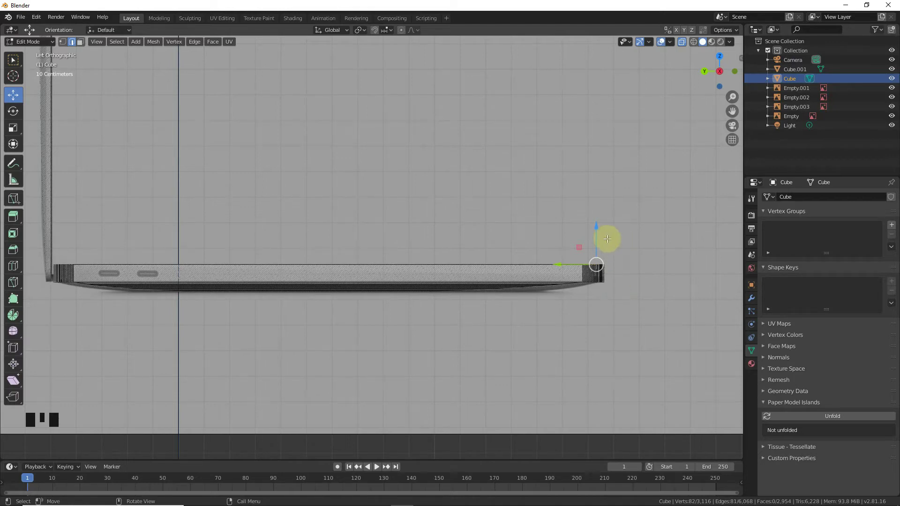
drag(599, 231, 600, 239)
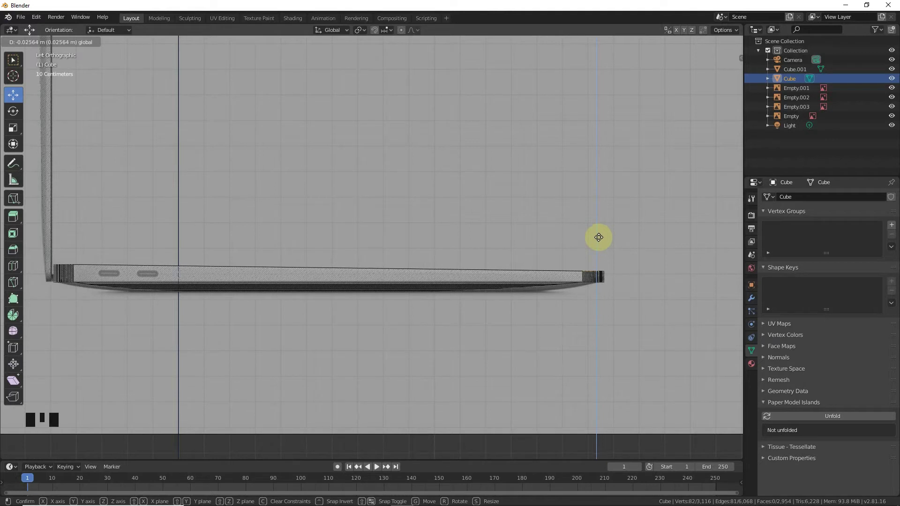
Check the base shape in object mode, then re-enter editing with its top face in view
key(Tab)
click(685, 42)
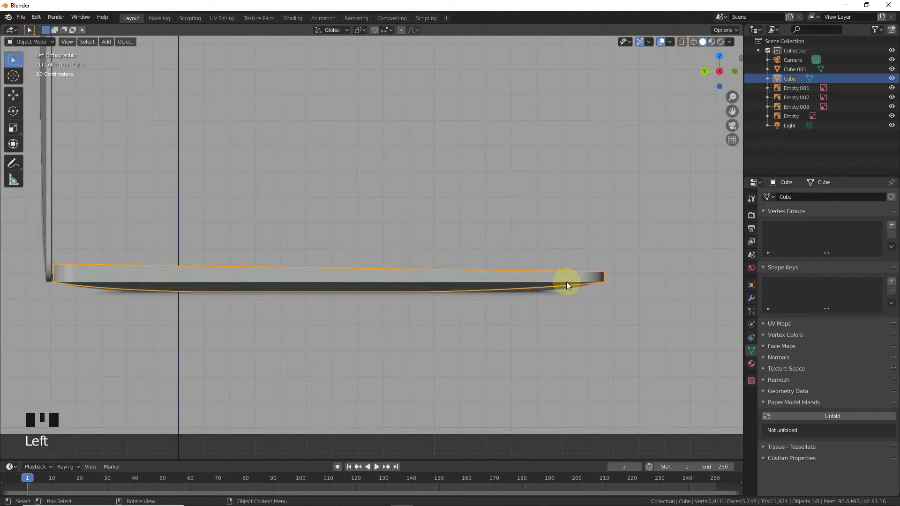
key(Tab)
drag(600, 235, 294, 265)
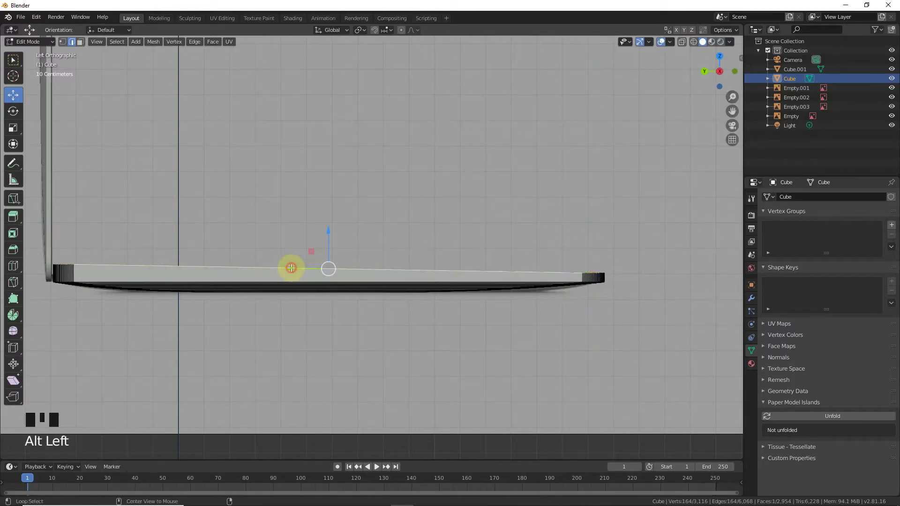
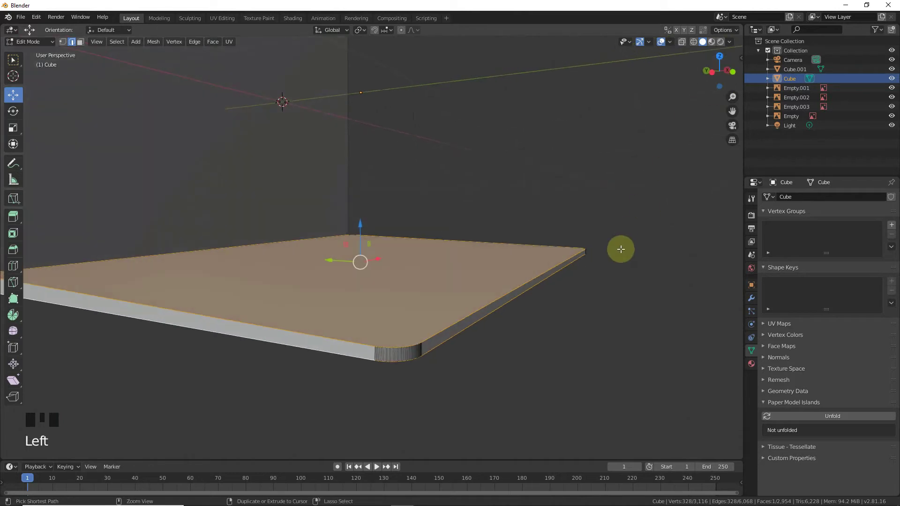
Confirm the base's top-rim bevel and fine-tune its width
key(ctrl+b)
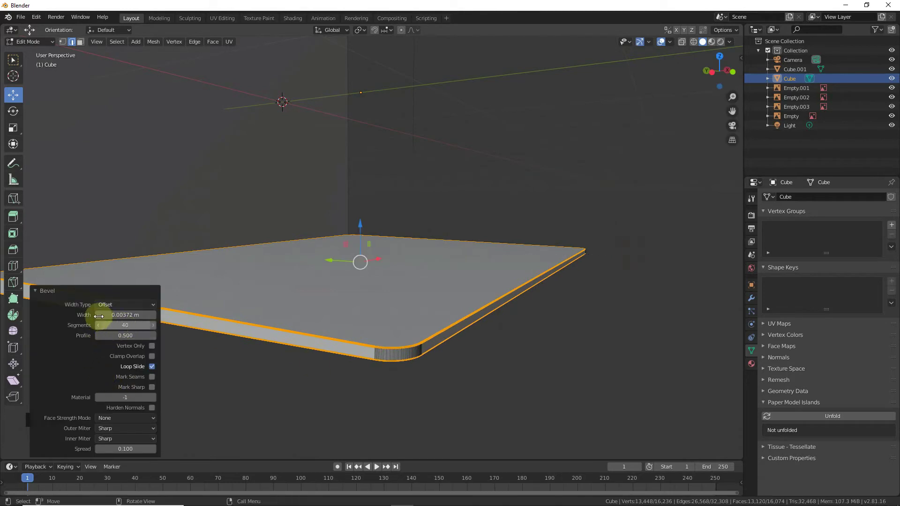
click(43, 293)
key(Tab)
Select the lid Cube.001 and bevel its outer rim edges with 40 segments
click(496, 381)
scroll(down, 3)
click(720, 73)
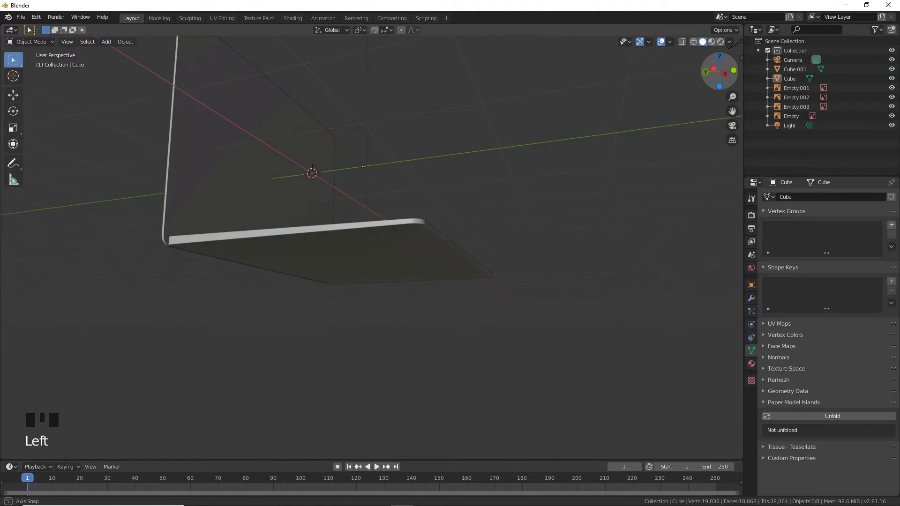
click(288, 186)
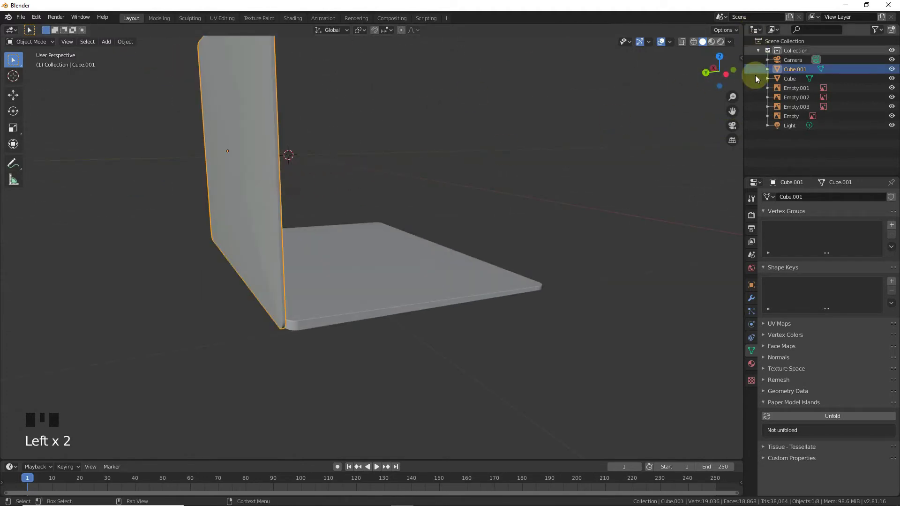
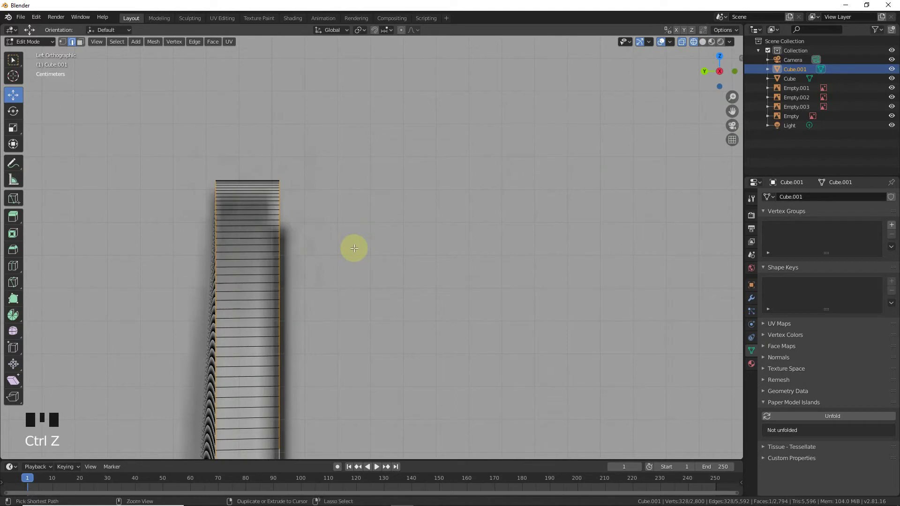
key(ctrl+b)
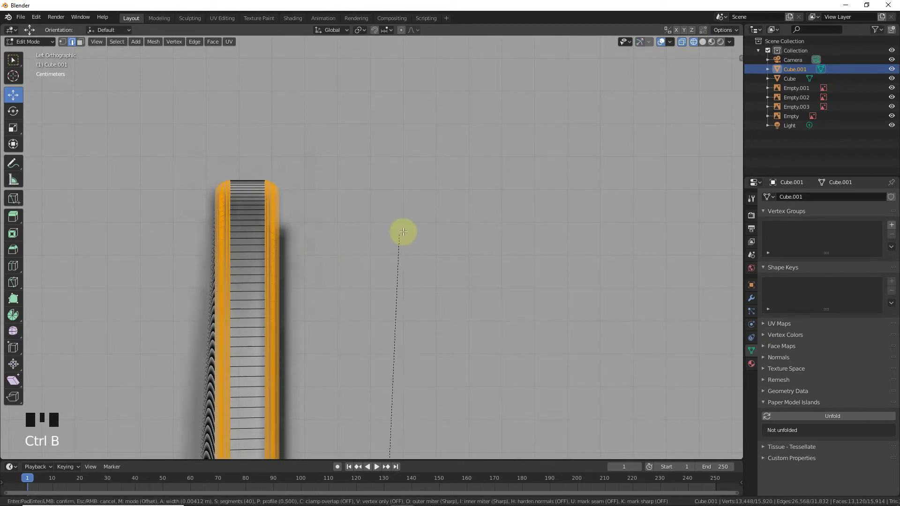
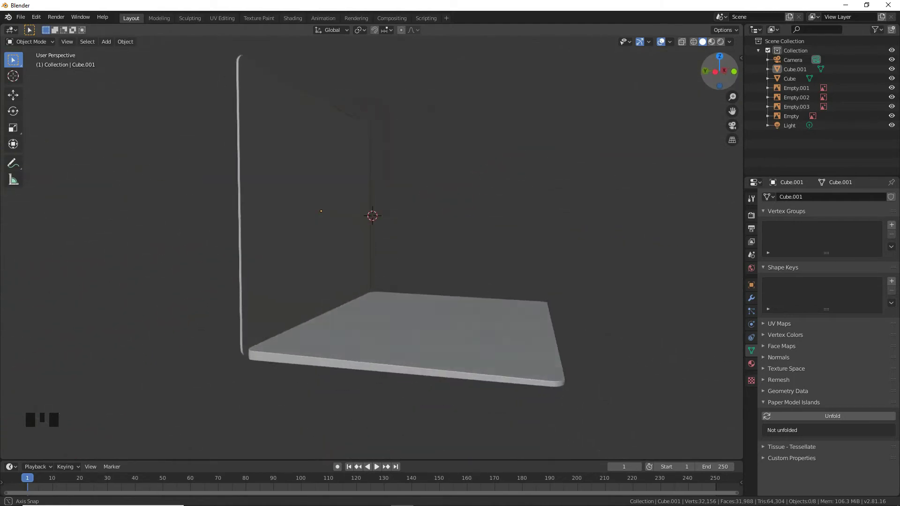
In top view with X-ray, place the 3D cursor at the trackpad centre on the base
click(504, 327)
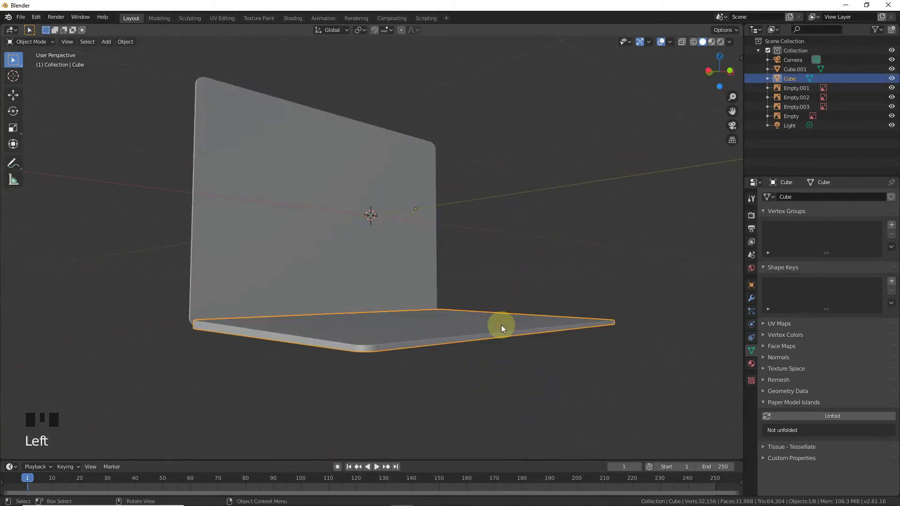
key(KP_7)
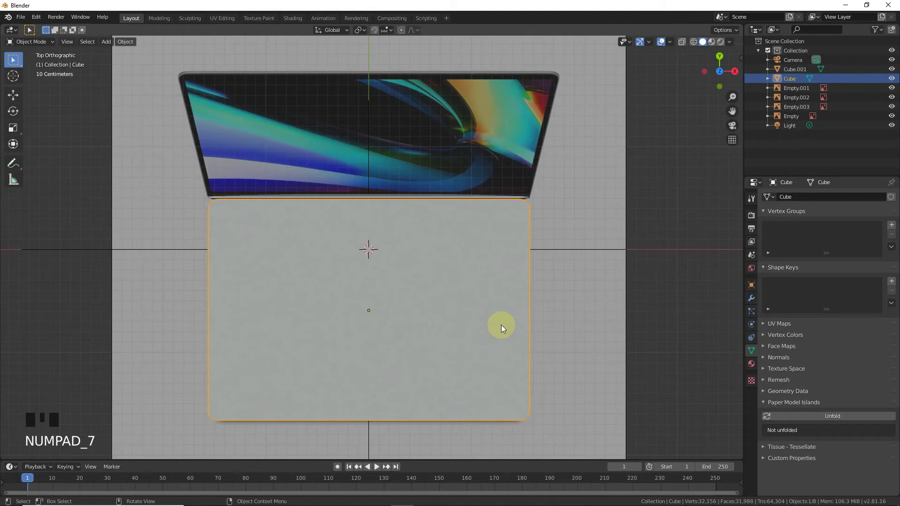
click(688, 44)
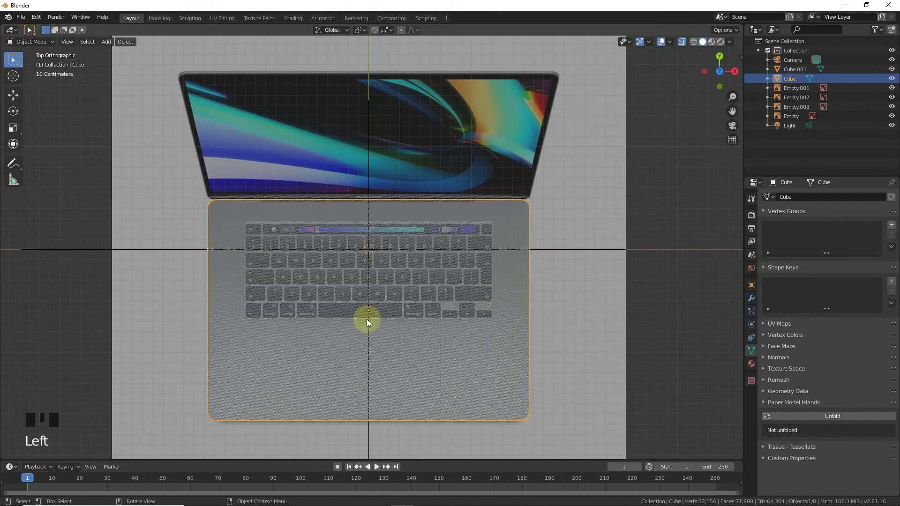
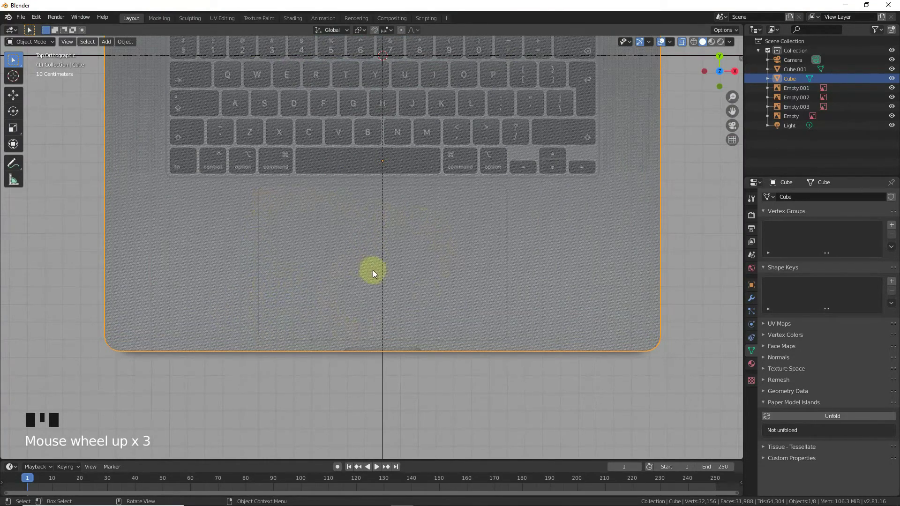
drag(686, 44, 654, 80)
click(13, 81)
click(417, 220)
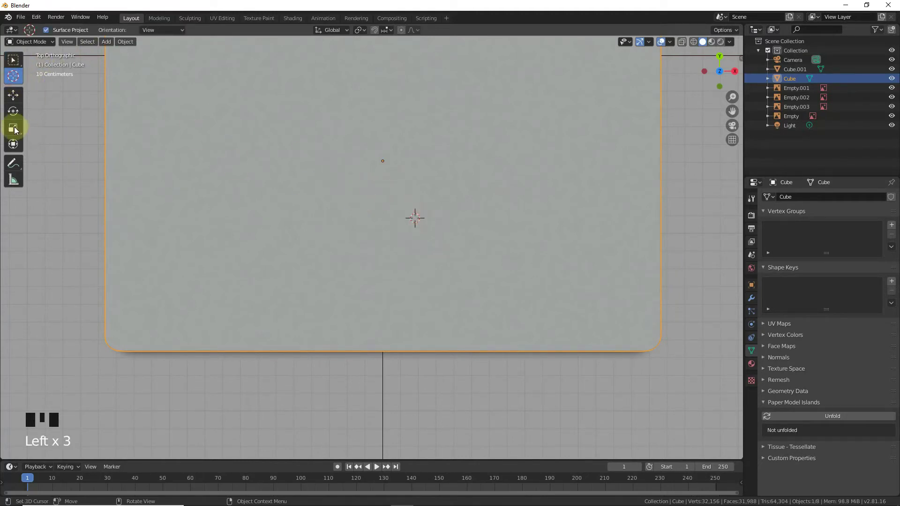
click(17, 105)
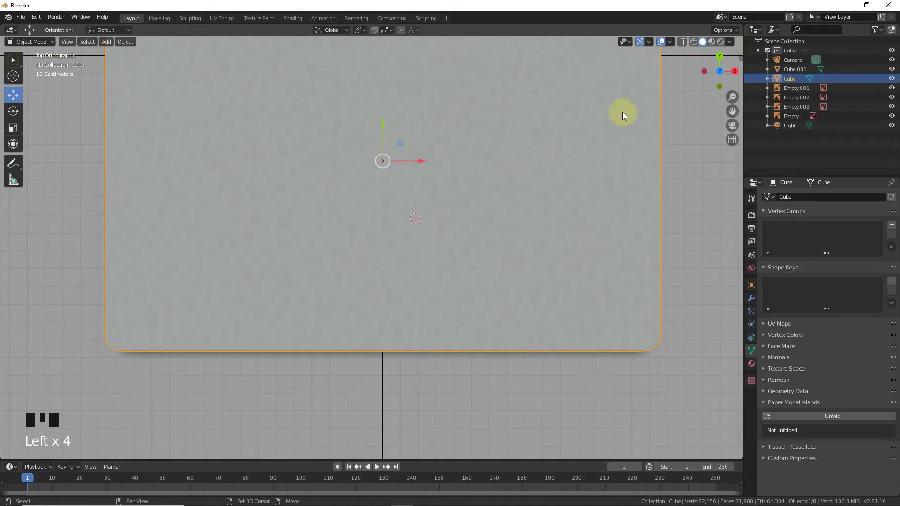
Add a new cube at the trackpad cursor and shrink it into a cutter box
key(shift+a)
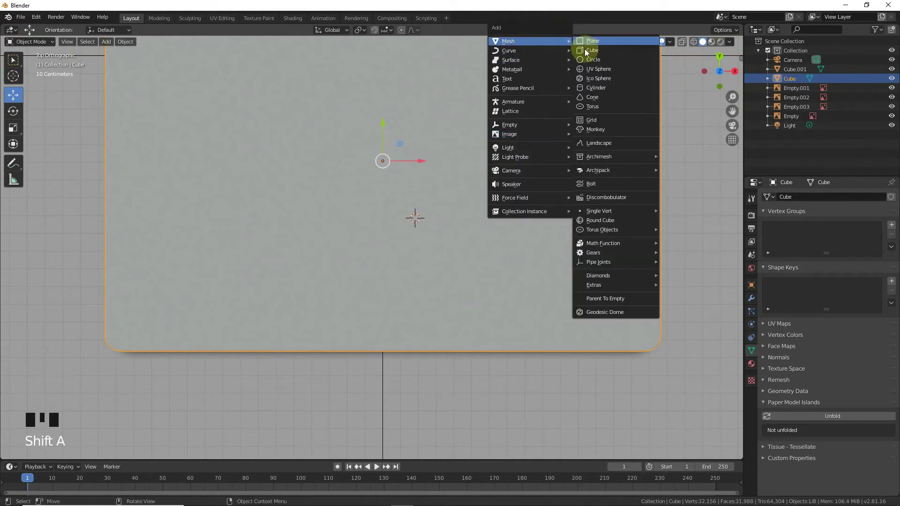
click(699, 43)
key(s)
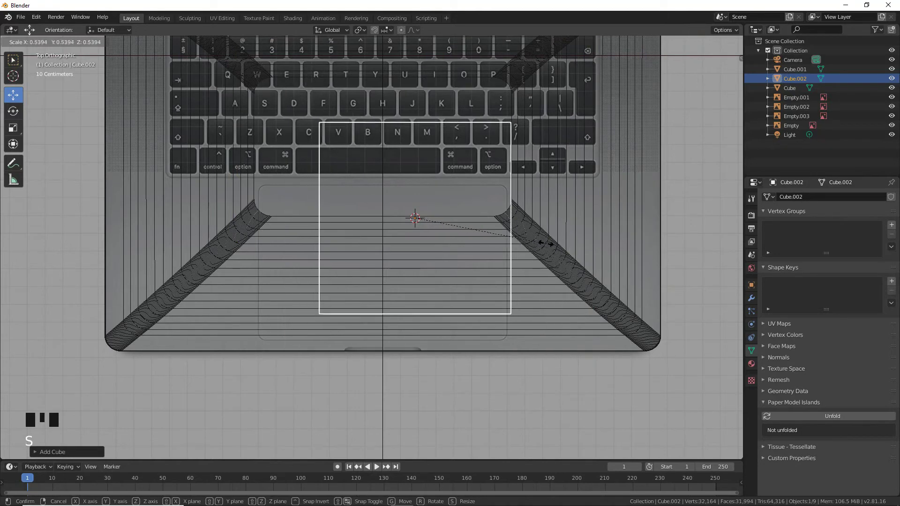
click(467, 217)
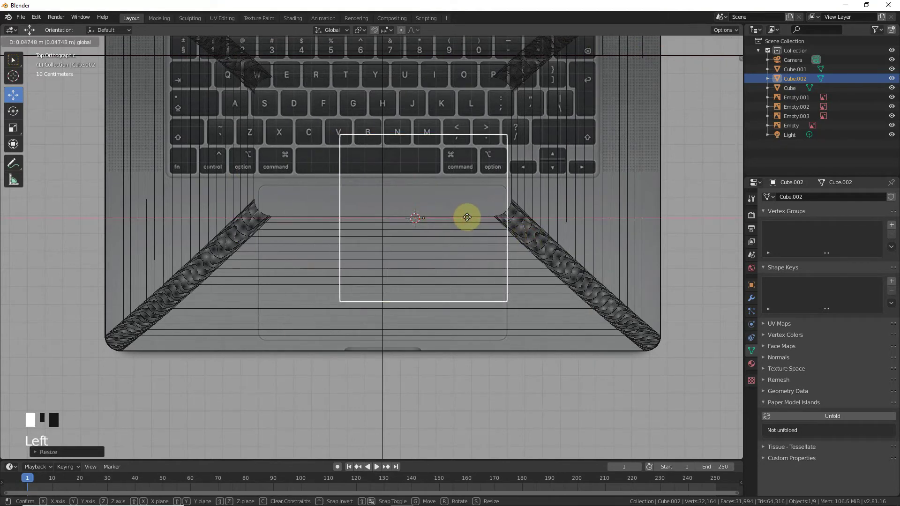
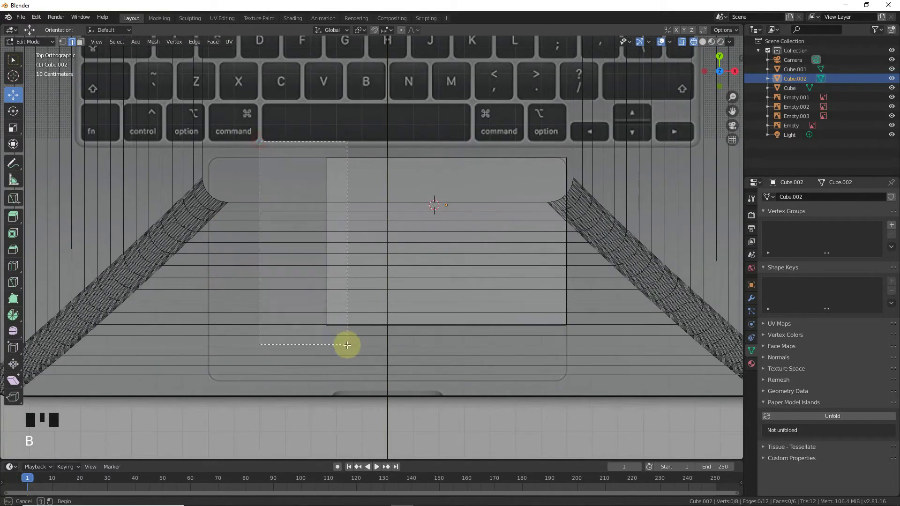
Move the cutter's side and bottom edges to trace the trackpad outline from above
drag(345, 240, 242, 233)
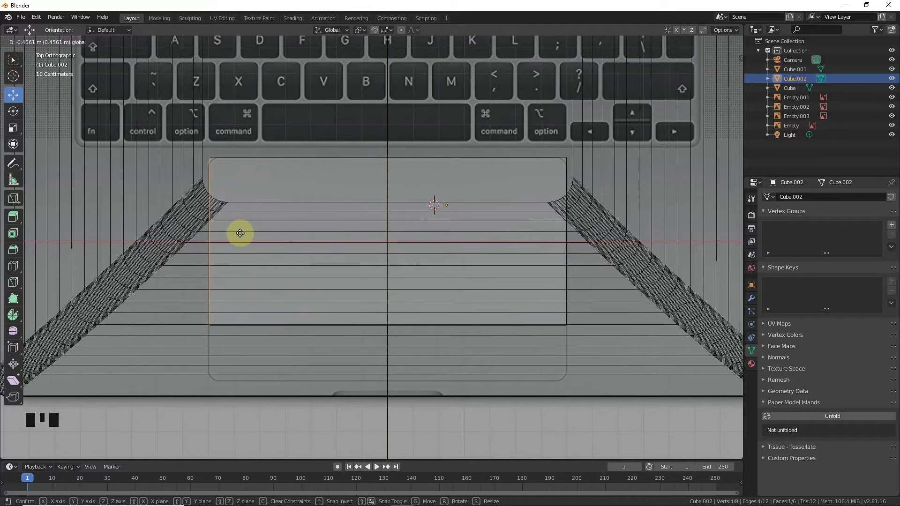
click(201, 386)
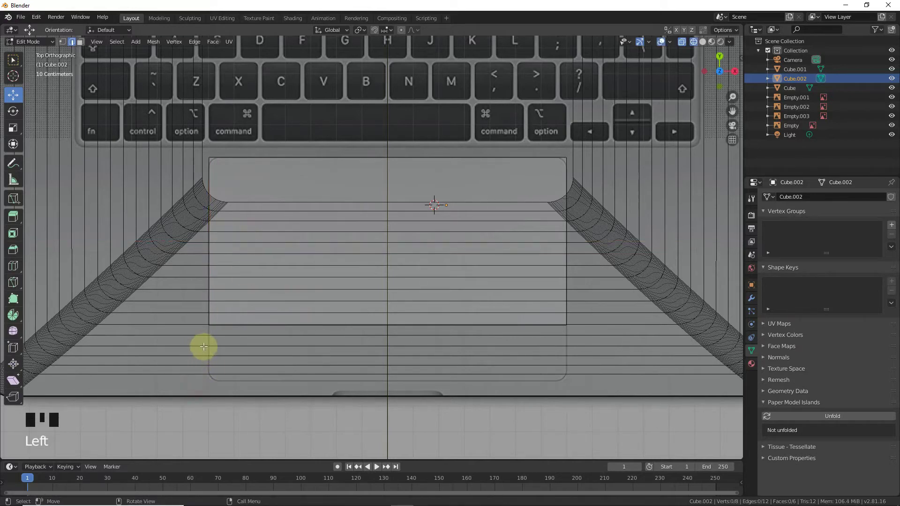
key(b)
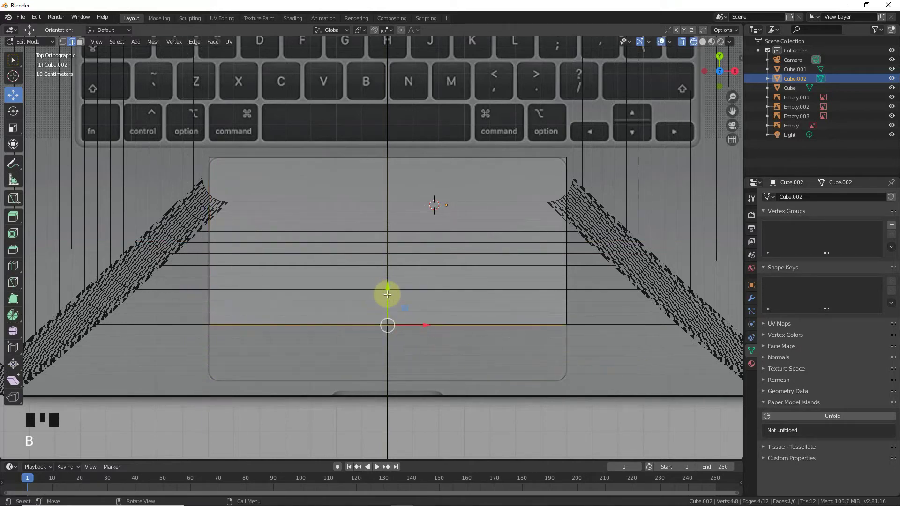
drag(390, 297, 392, 350)
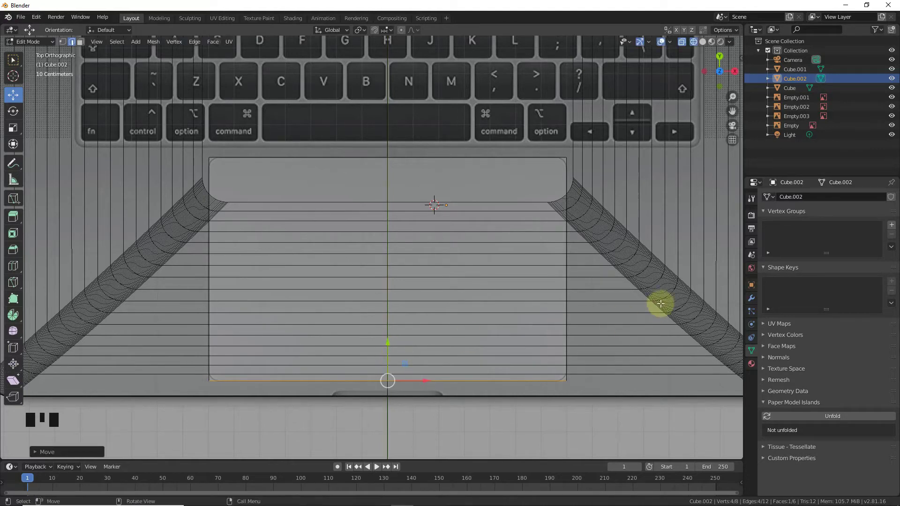
key(Tab)
key(Tab)
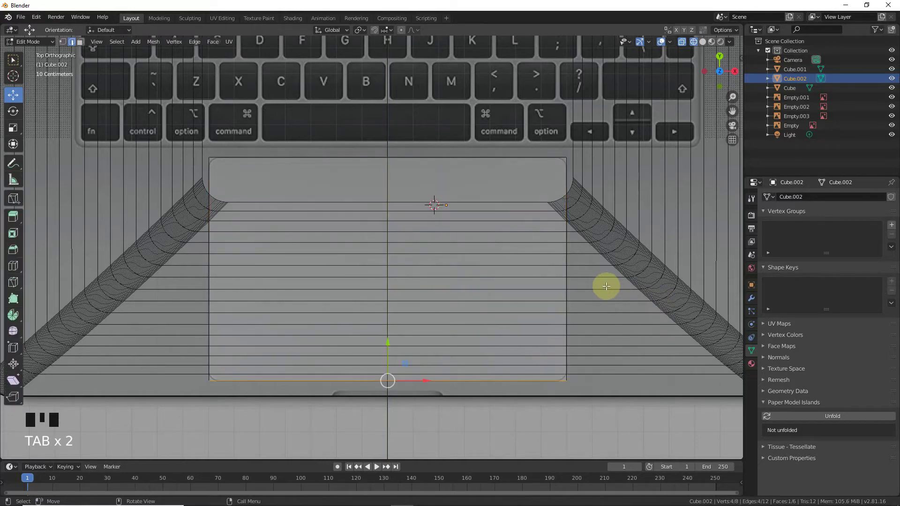
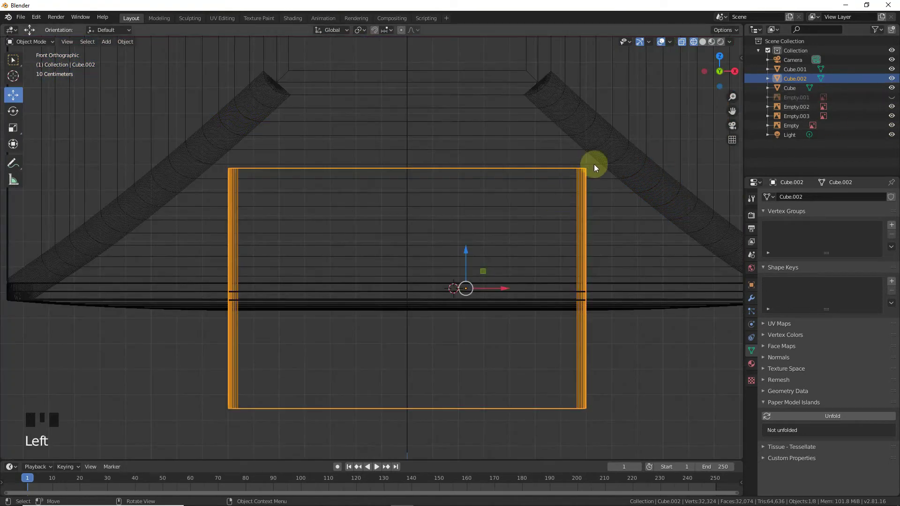
scroll(down, 3)
click(708, 44)
scroll(up, 3)
drag(515, 250, 460, 217)
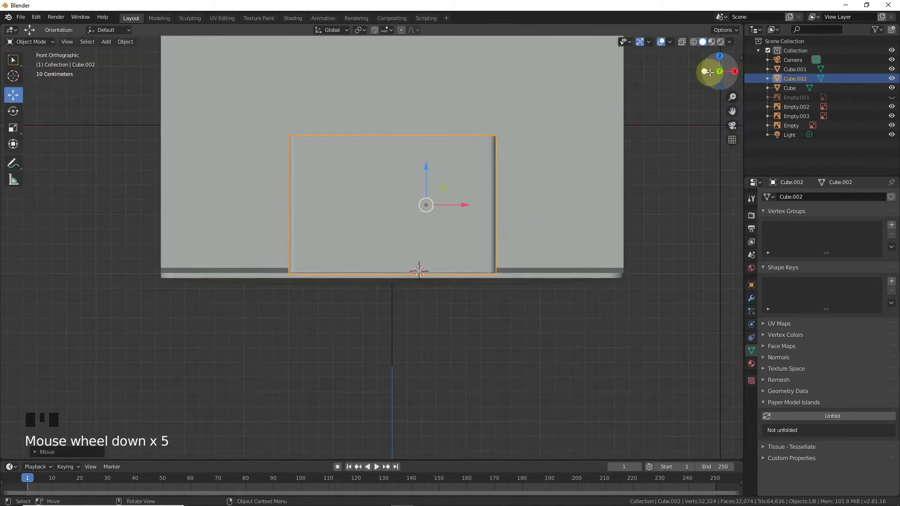
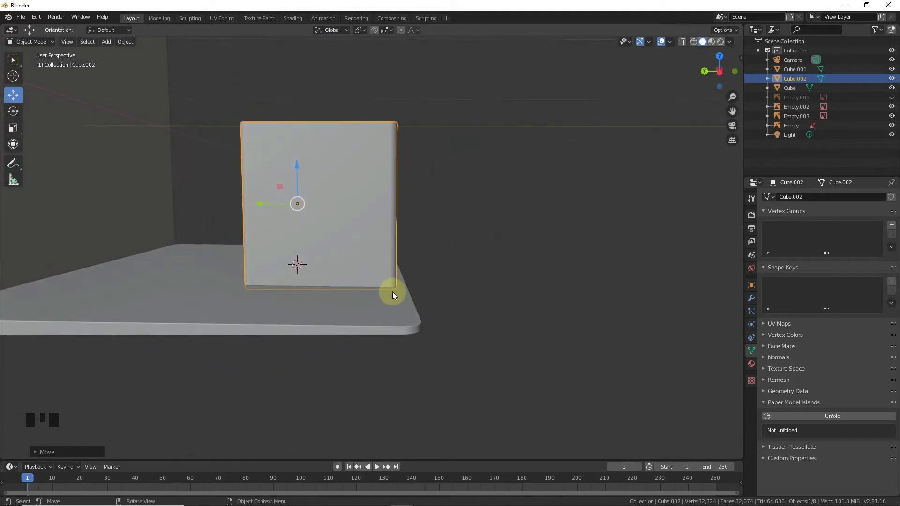
click(333, 332)
key(KP_1)
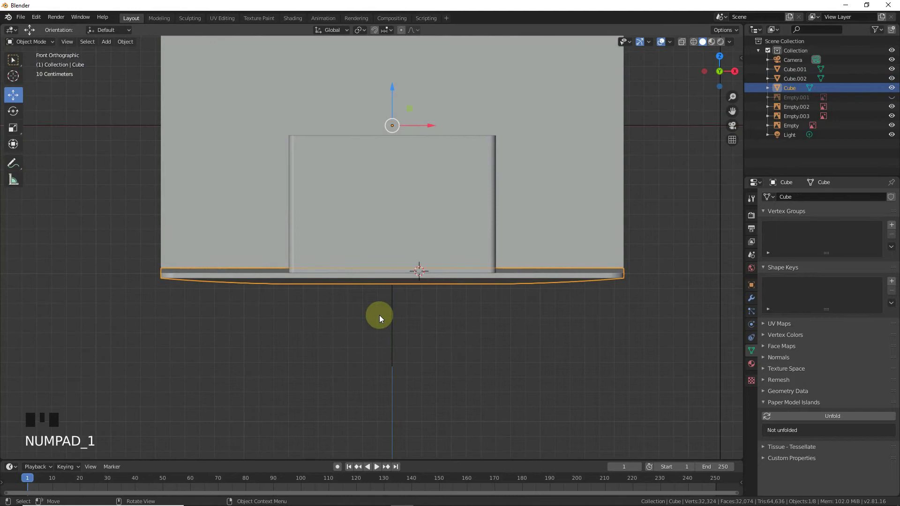
key(KP_3)
scroll(up, 3)
scroll(down, 3)
drag(123, 45, 560, 205)
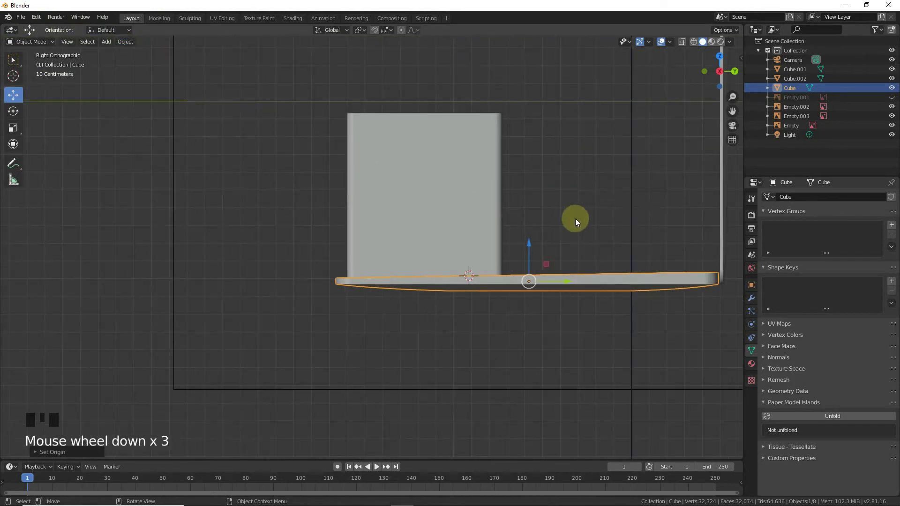
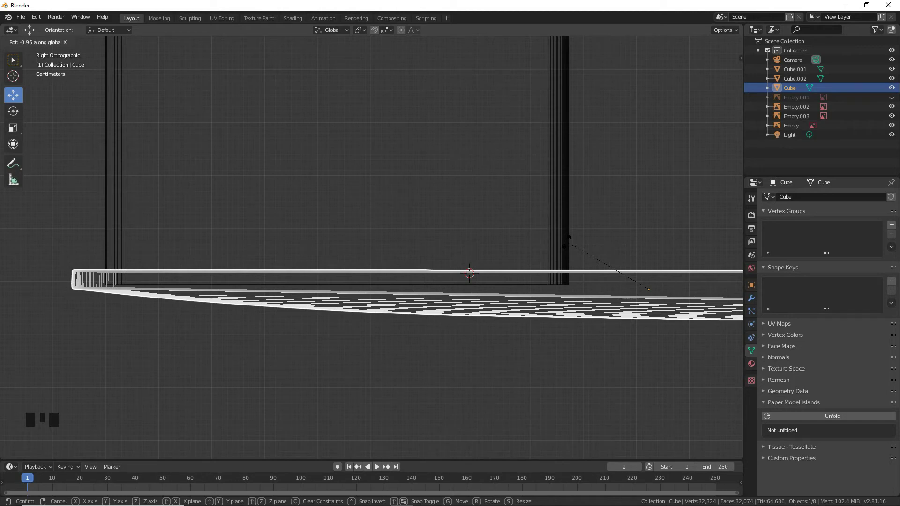
Lower the cutter box Cube.002 along Z so it sinks into the base's top surface
click(568, 241)
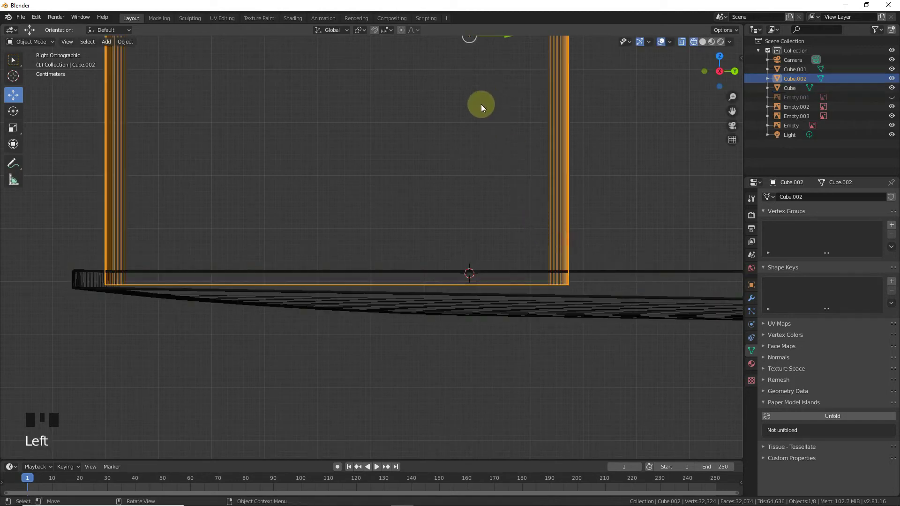
key(g)
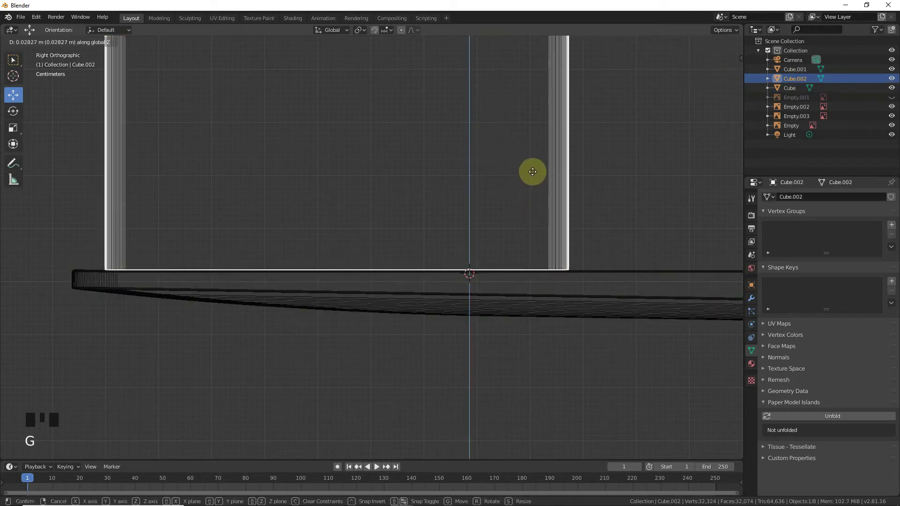
scroll(up, 3)
scroll(down, 3)
click(654, 281)
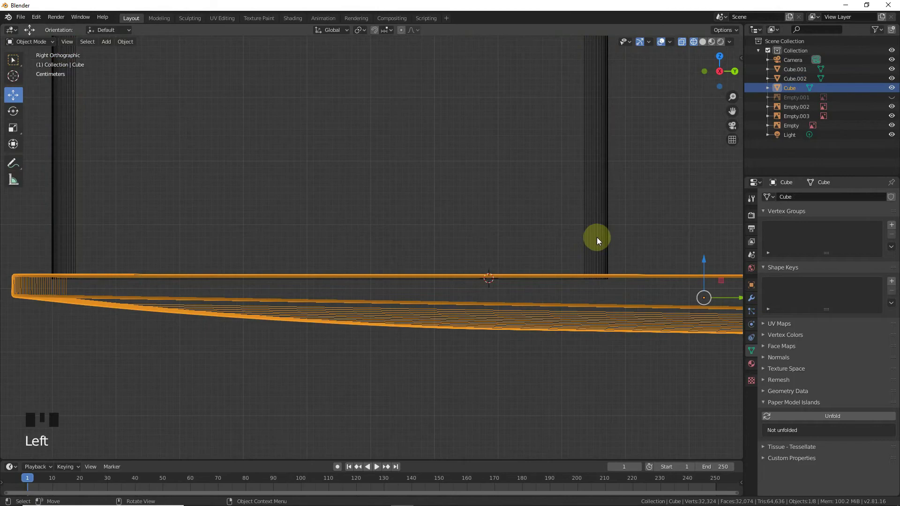
click(590, 223)
scroll(down, 3)
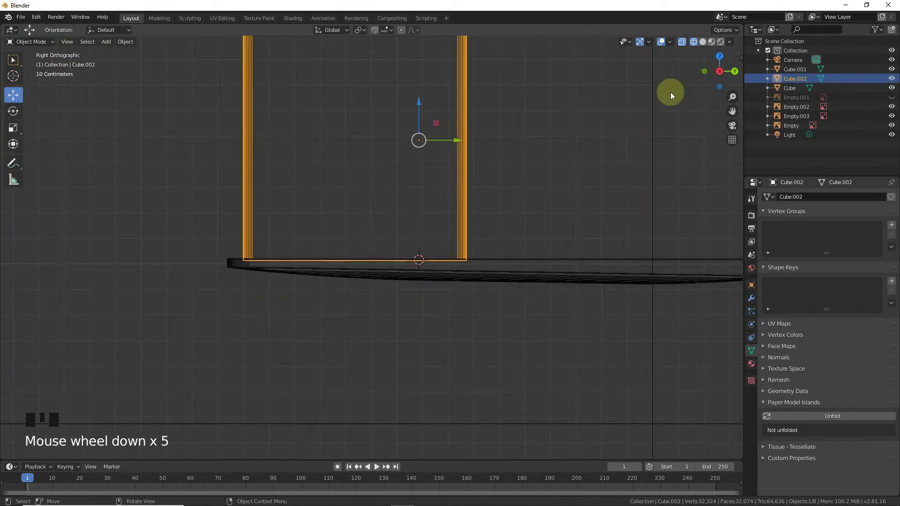
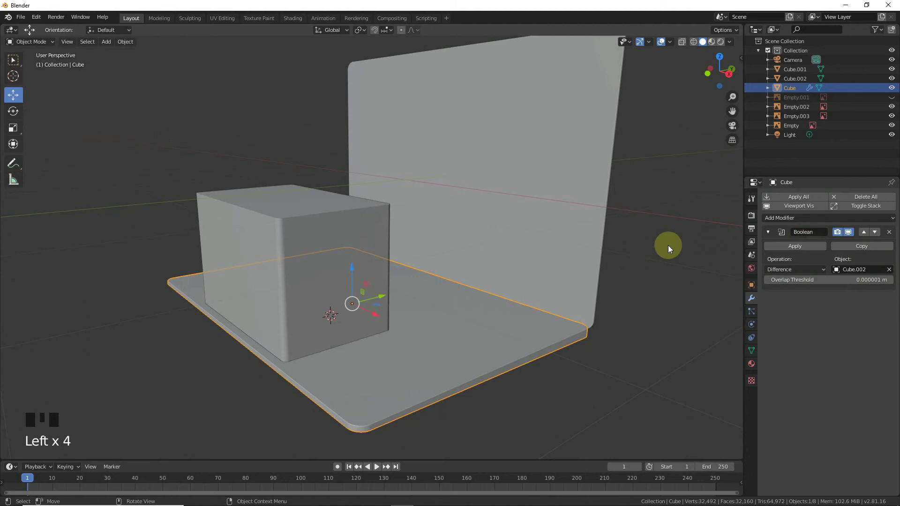
Hide the cutter box Cube.002 to reveal the trackpad recess, then select the base
click(778, 246)
click(356, 206)
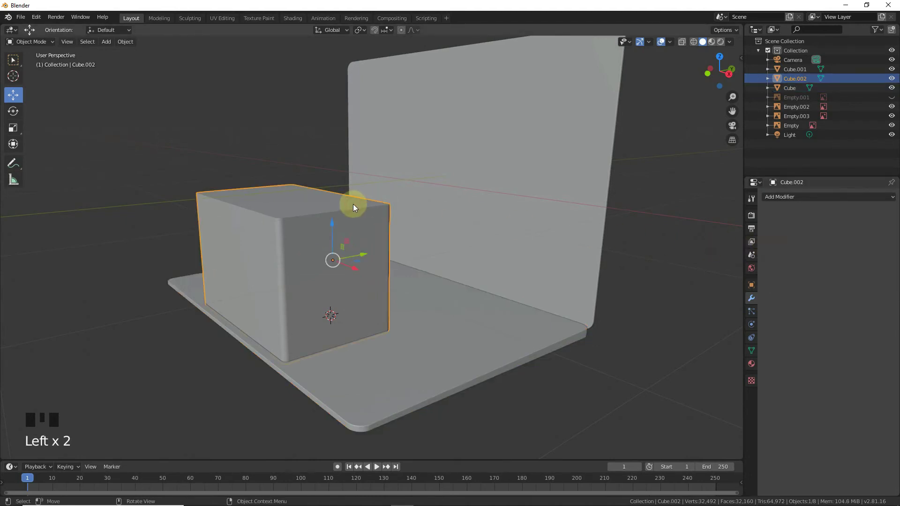
key(h)
scroll(up, 3)
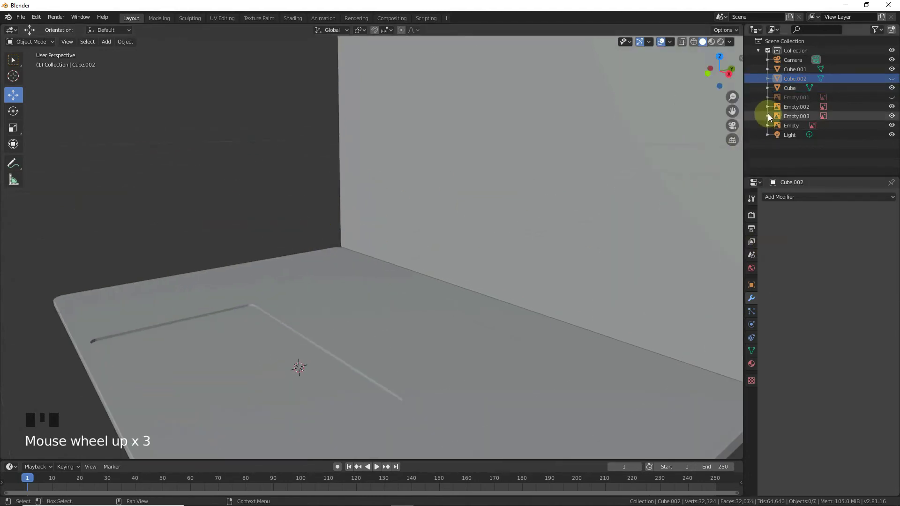
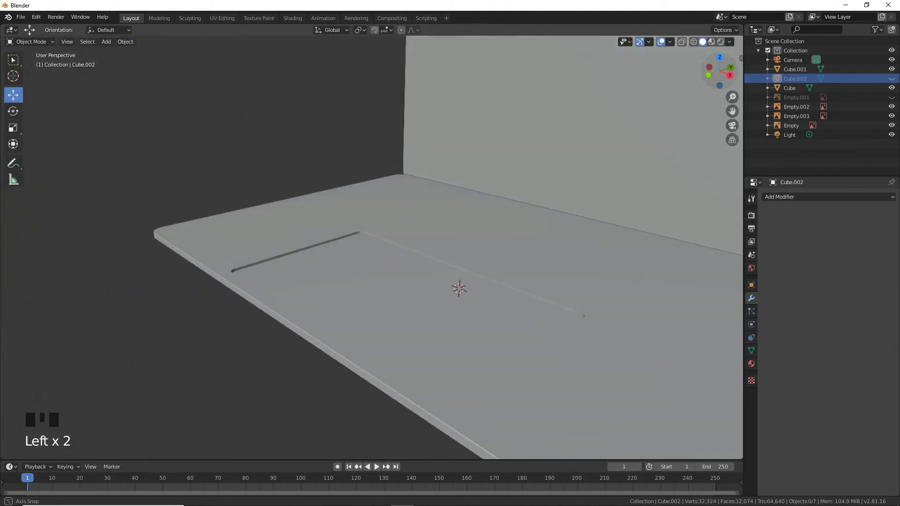
click(539, 283)
Create a new material, assign it to the groove faces and name it Dark
key(Tab)
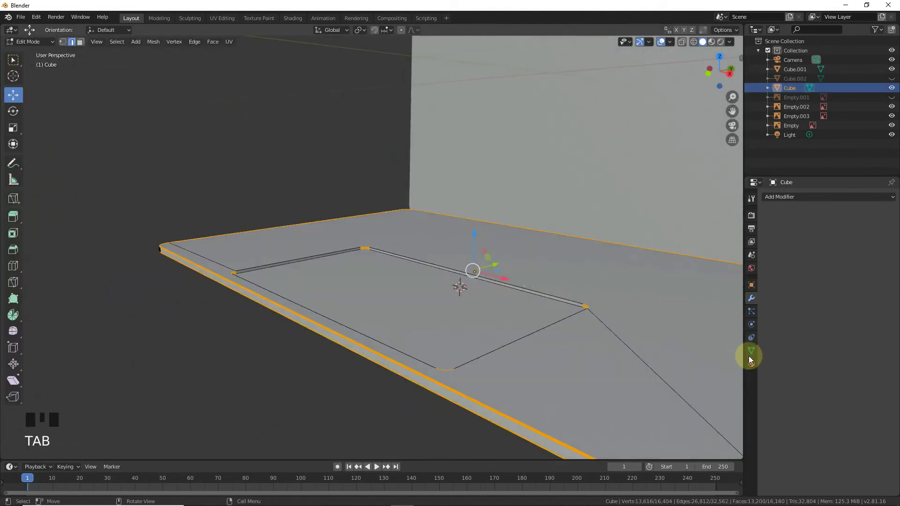
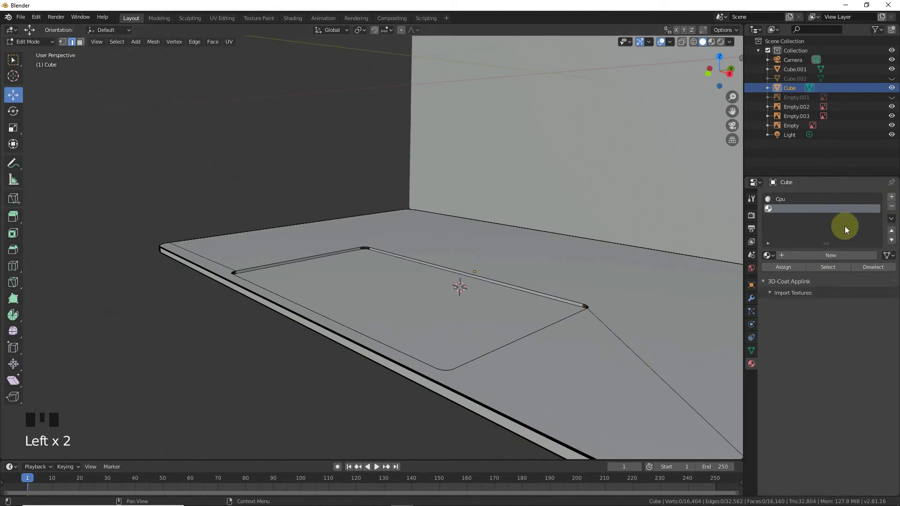
click(812, 257)
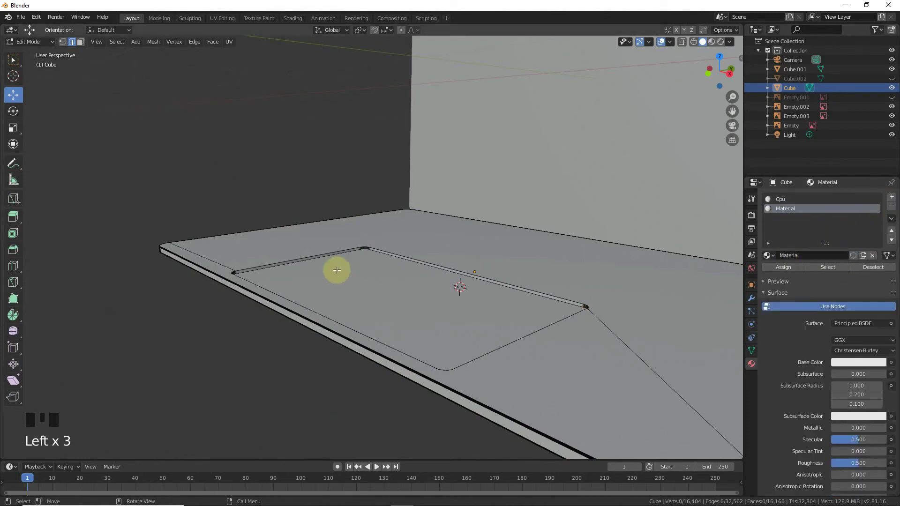
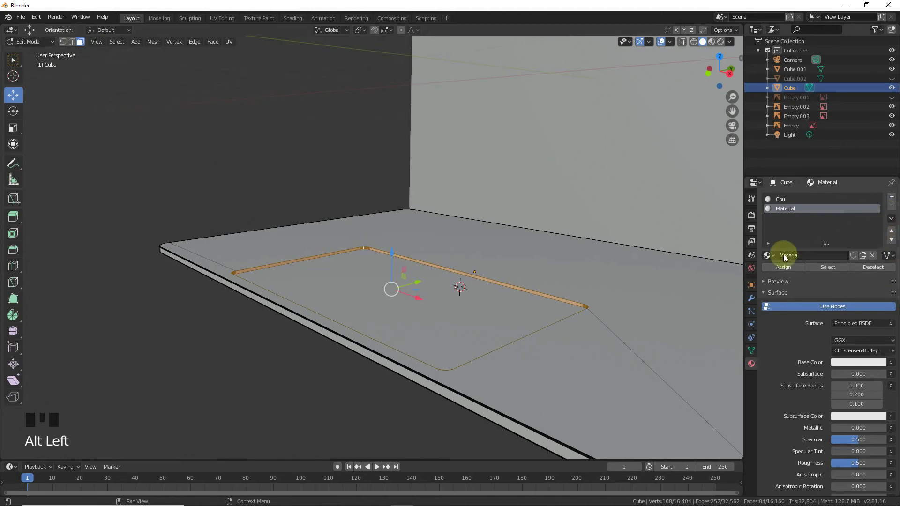
drag(782, 269, 817, 267)
drag(870, 269, 838, 272)
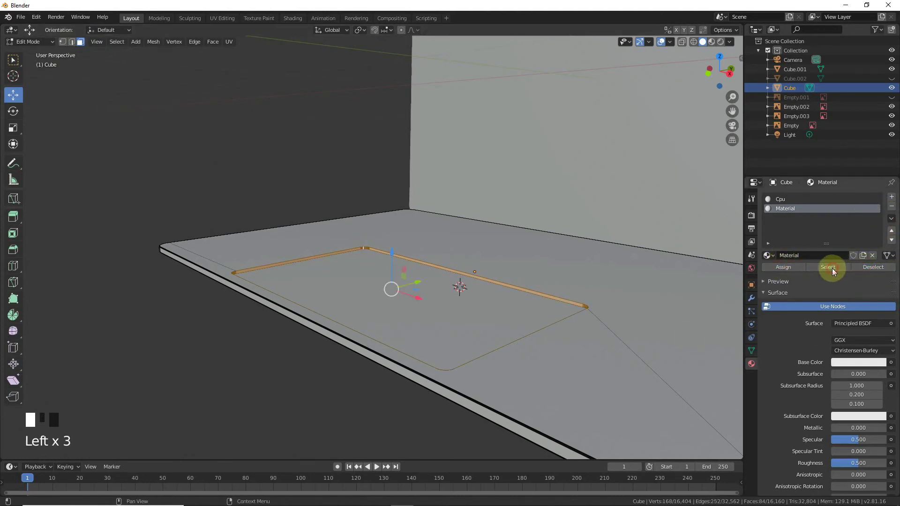
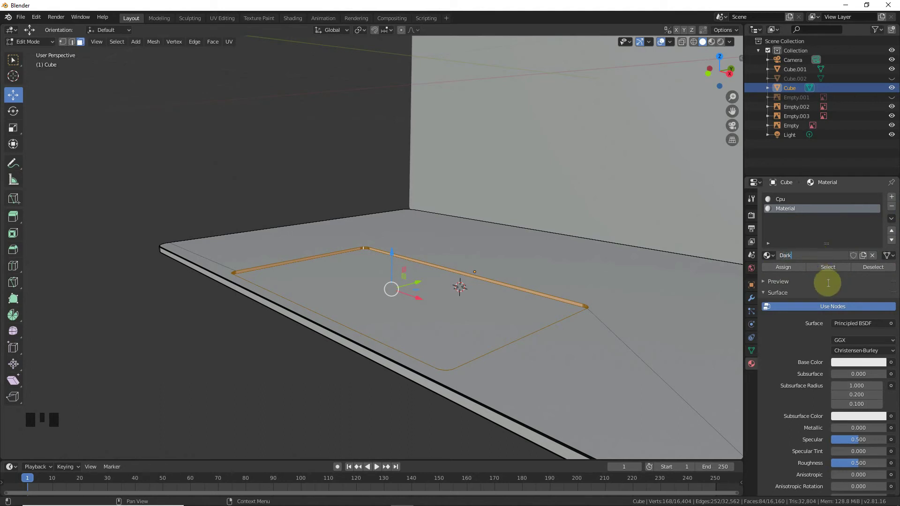
key(Tab)
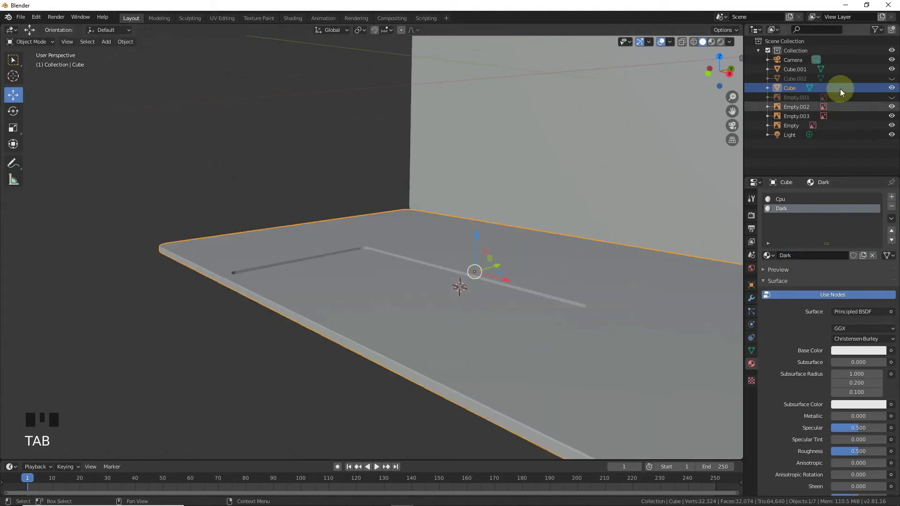
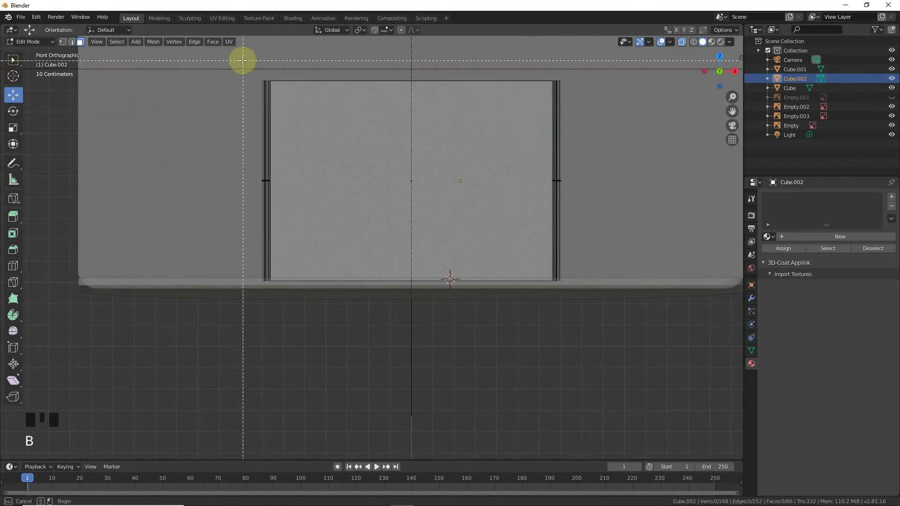
Pull the cutter box's top vertices down along Z to make a thin slab
drag(414, 51, 397, 241)
scroll(up, 3)
drag(488, 296, 487, 302)
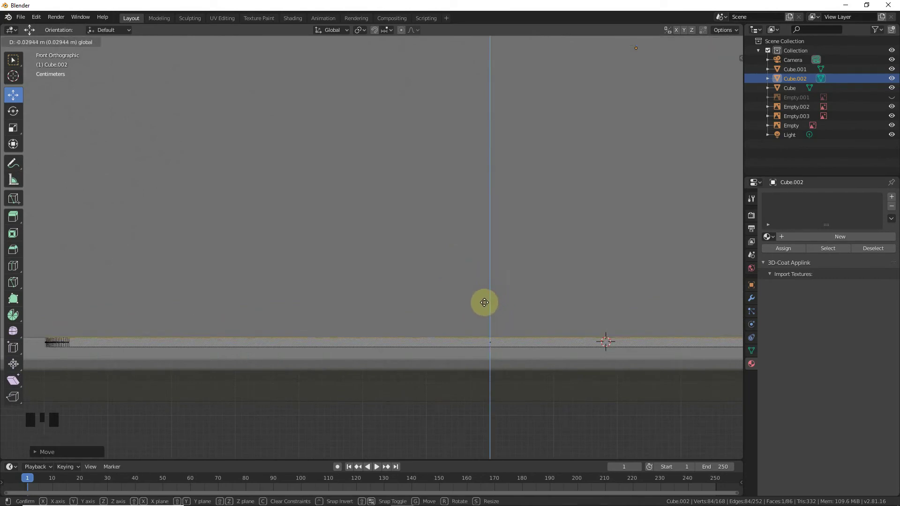
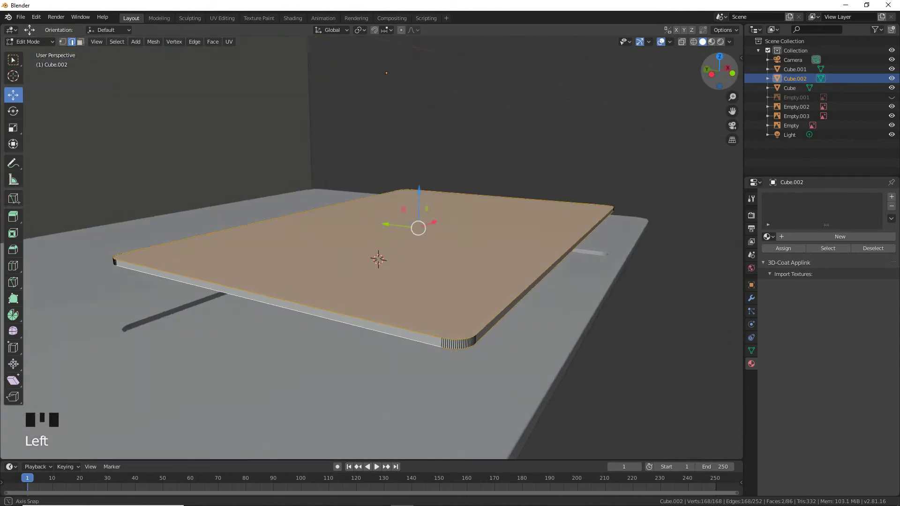
Undo a mistaken bevel attempt and reselect the slab's top edges
key(ctrl+b)
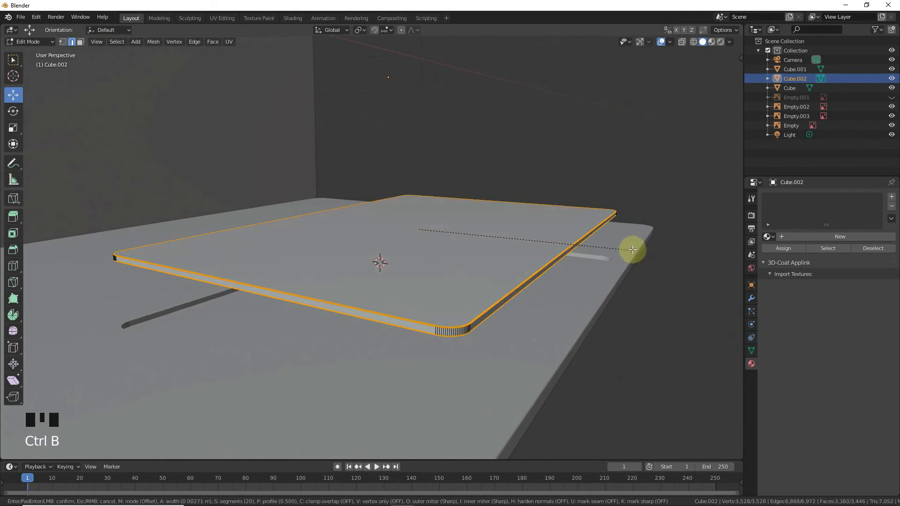
key(Tab)
key(Tab)
key(ctrl+z)
key(ctrl+z)
key(ctrl+z)
key(Tab)
drag(392, 58, 411, 136)
Nudge the slab along Z into place and bevel its top rim edges
key(KP_1)
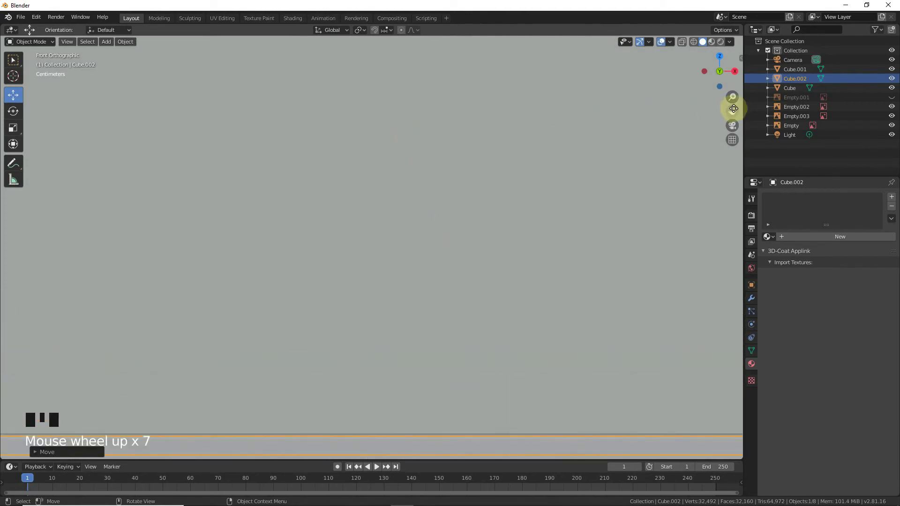
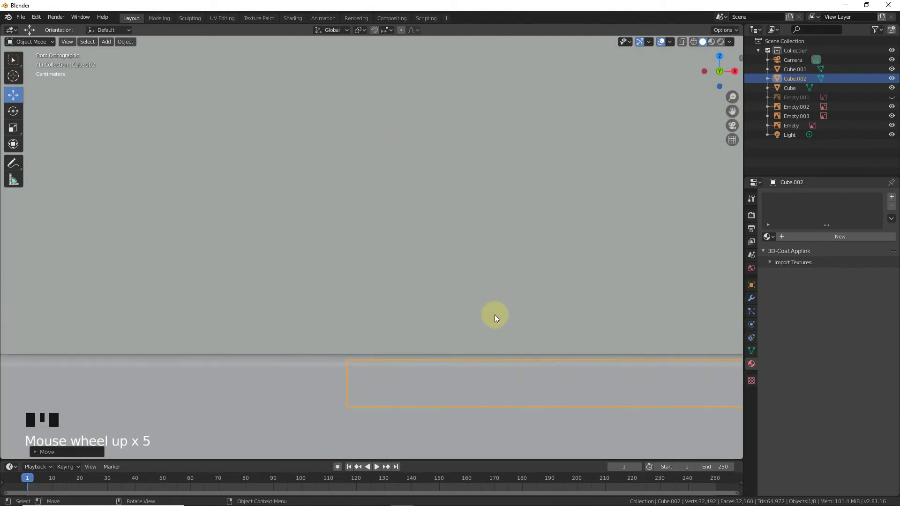
key(g)
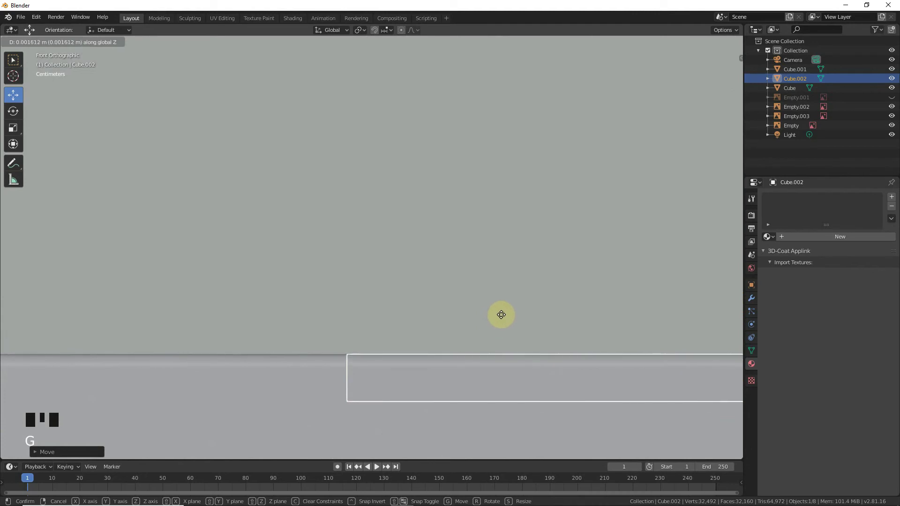
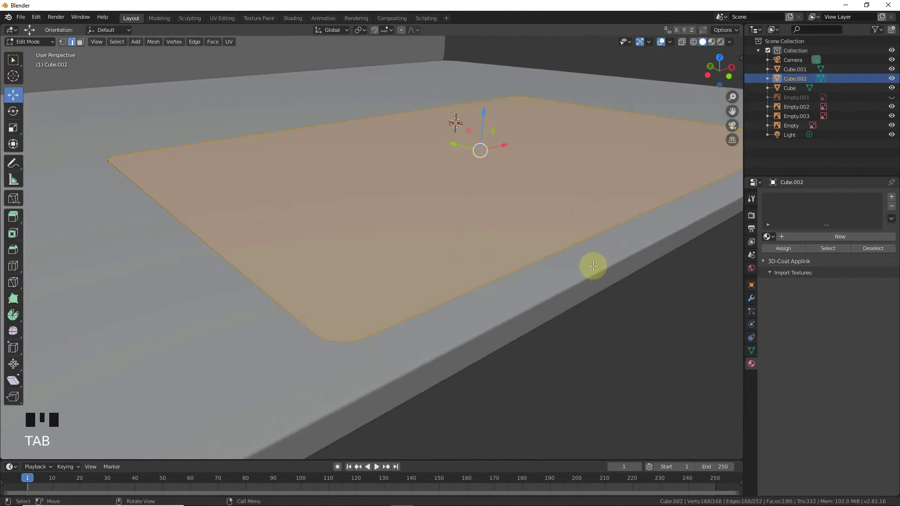
key(ctrl+b)
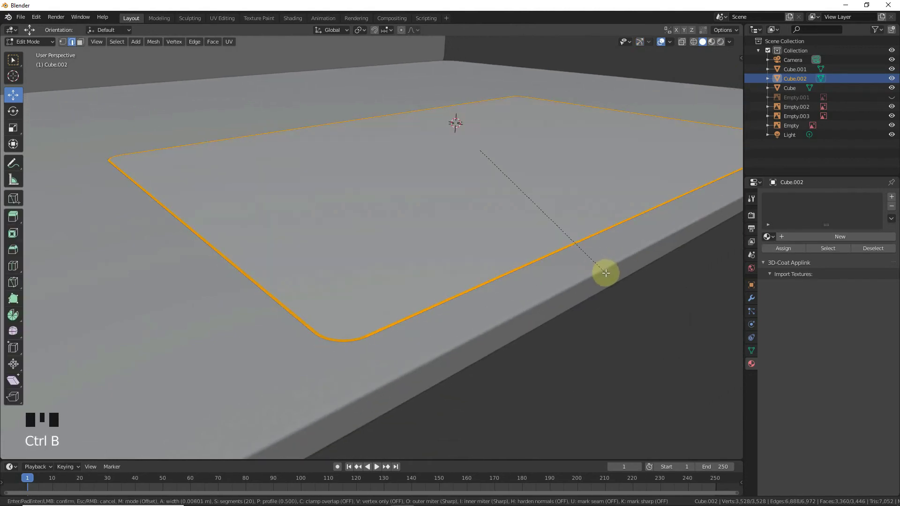
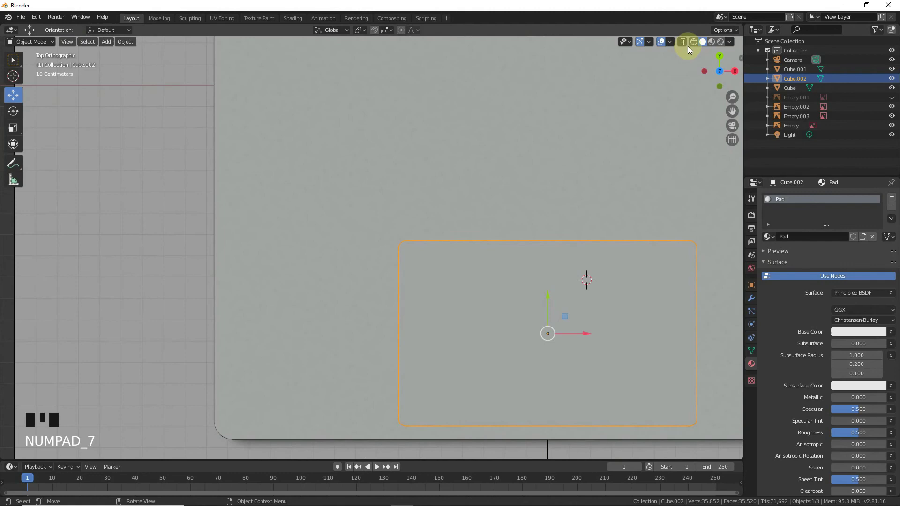
Show the base as see-through wireframe over the reference and duplicate the trackpad slab as a trial copy
click(687, 45)
click(696, 46)
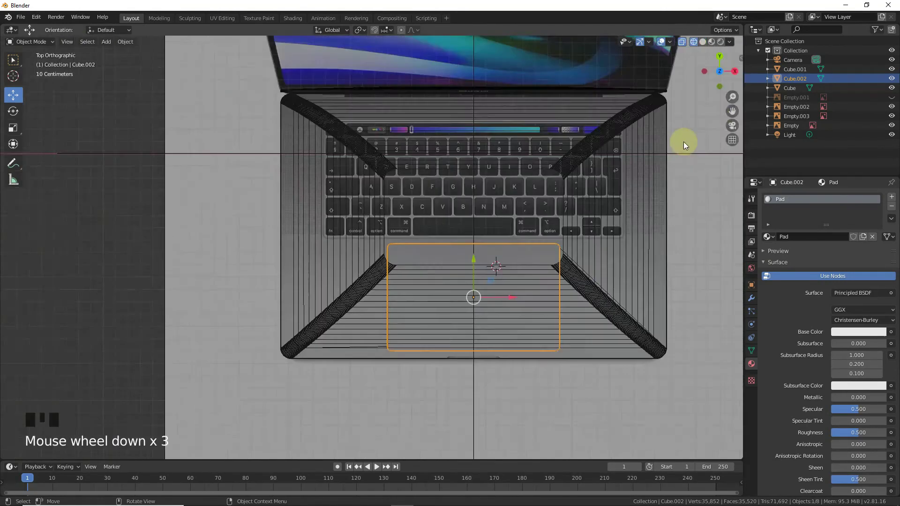
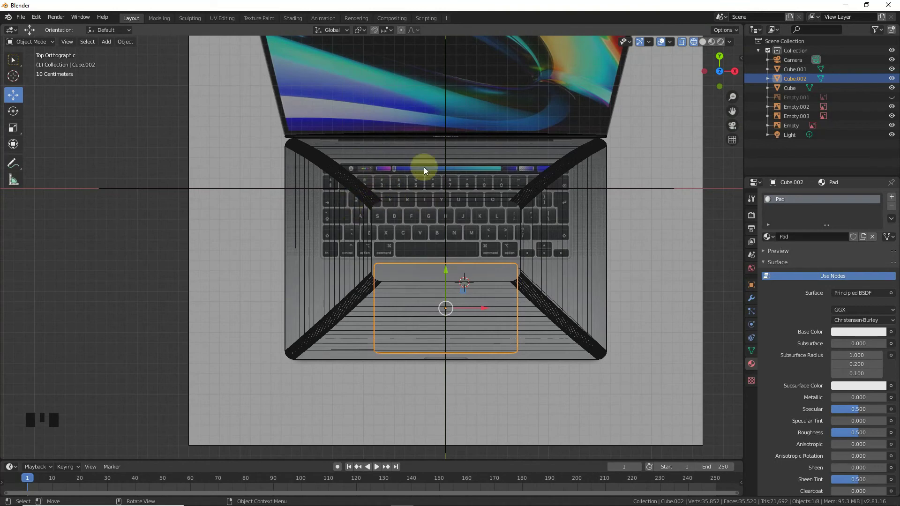
key(shift+a)
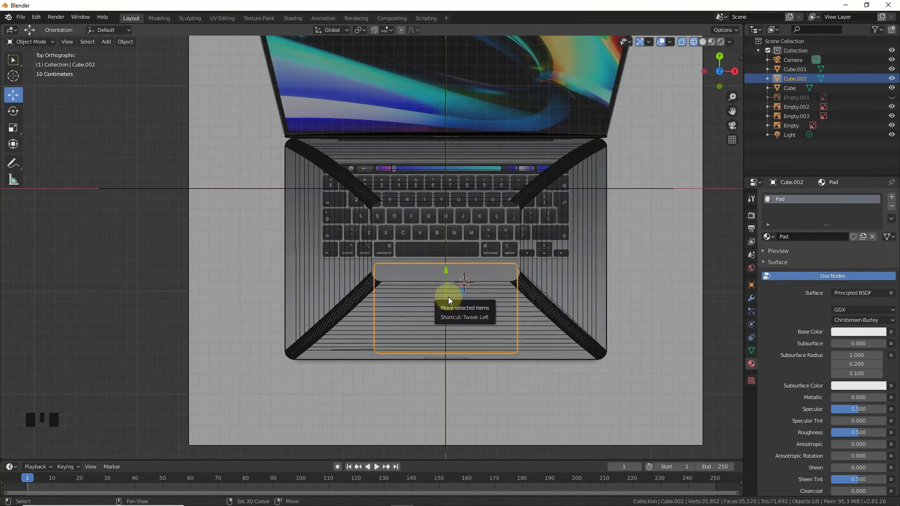
key(shift+d)
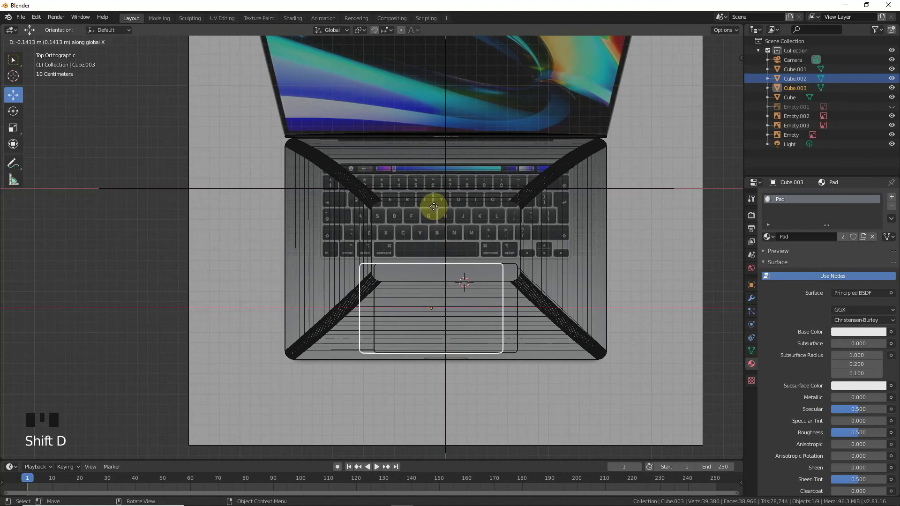
scroll(up, 3)
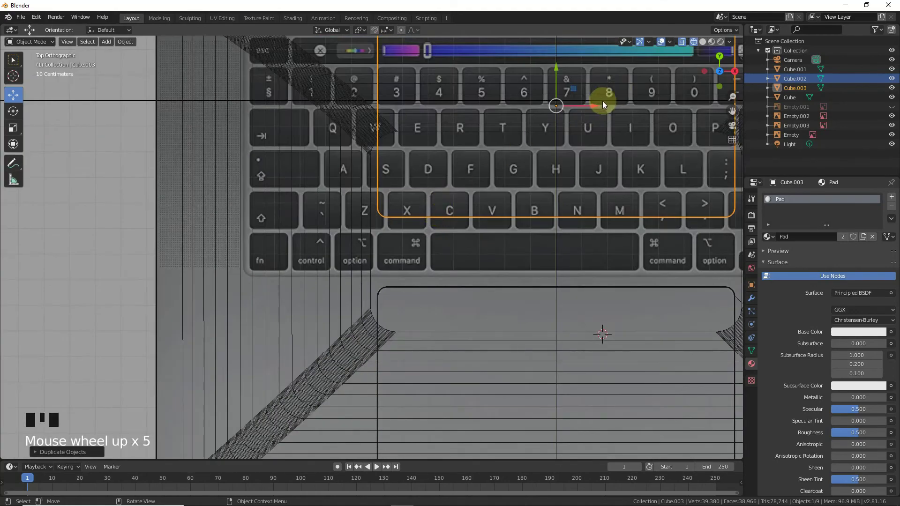
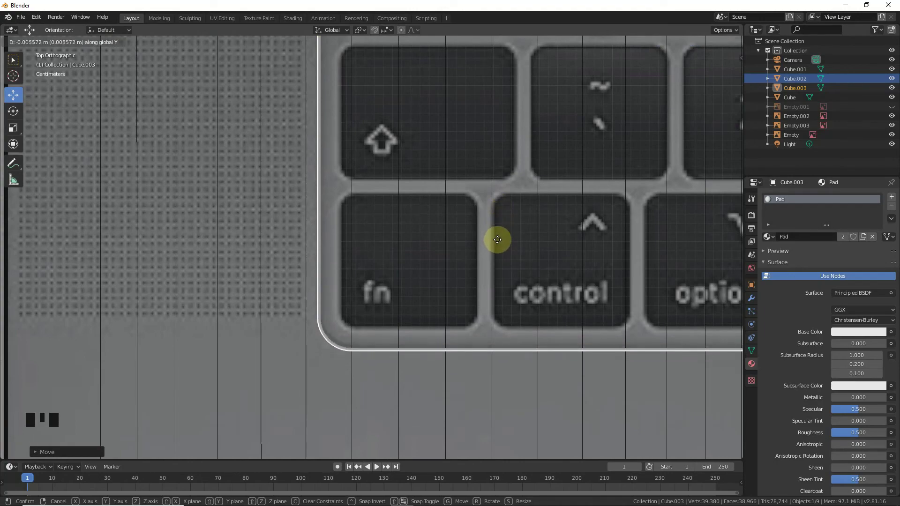
scroll(down, 3)
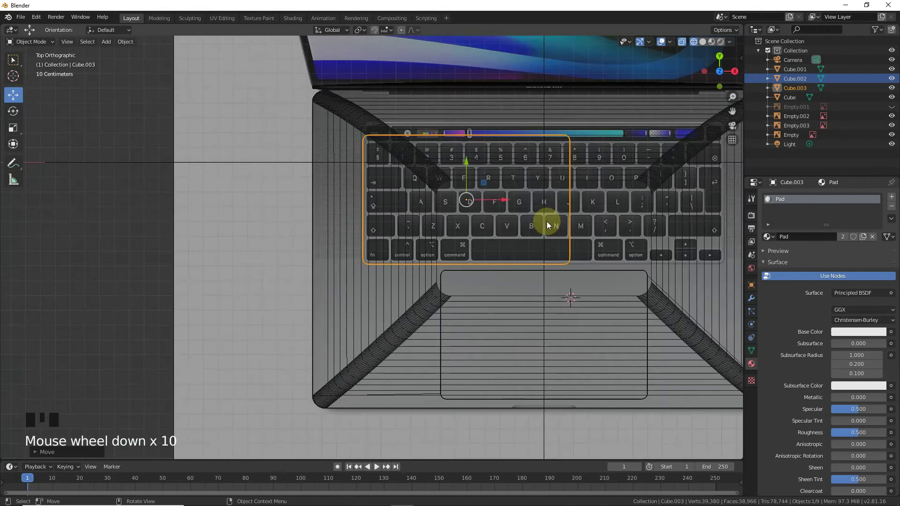
scroll(up, 3)
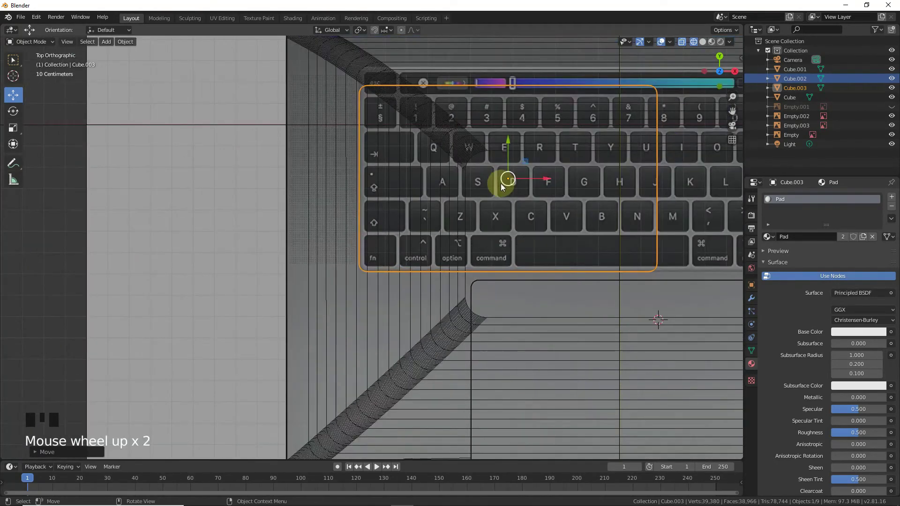
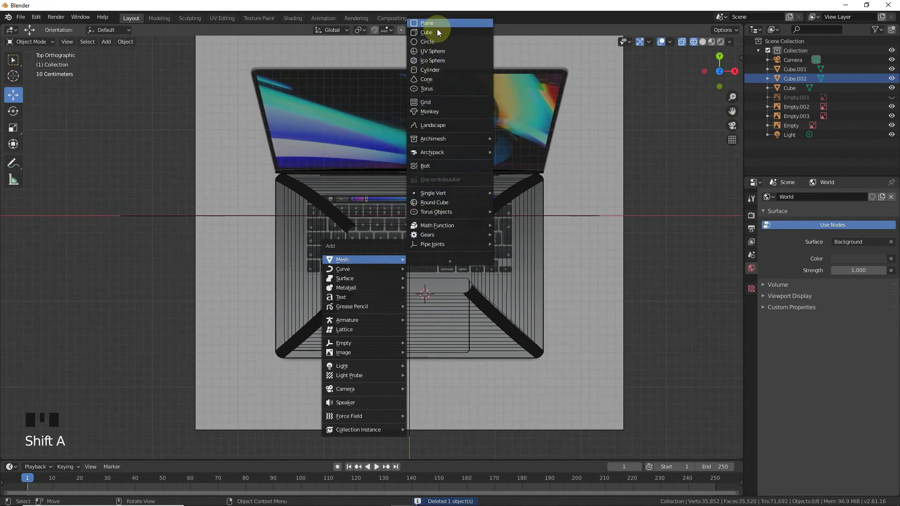
Add a cube and shrink it to roughly a third to sit over the keyboard reference
click(425, 233)
scroll(up, 3)
key(s)
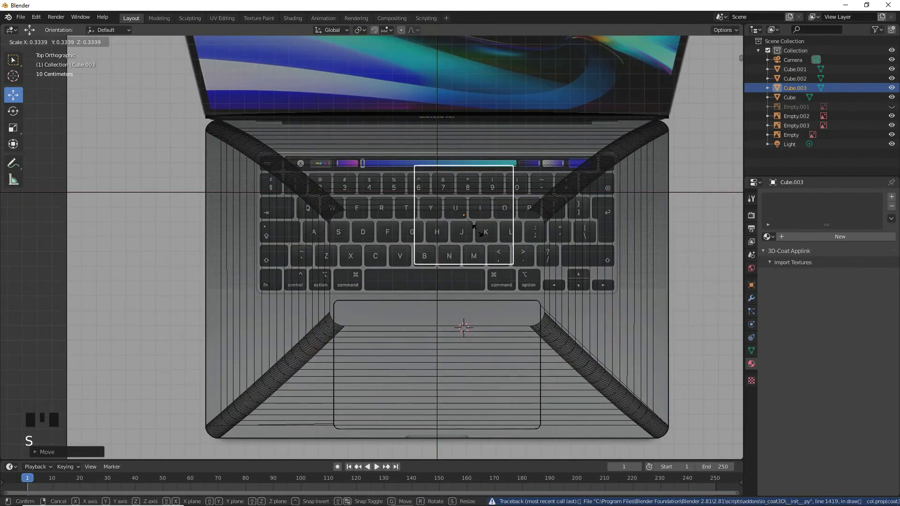
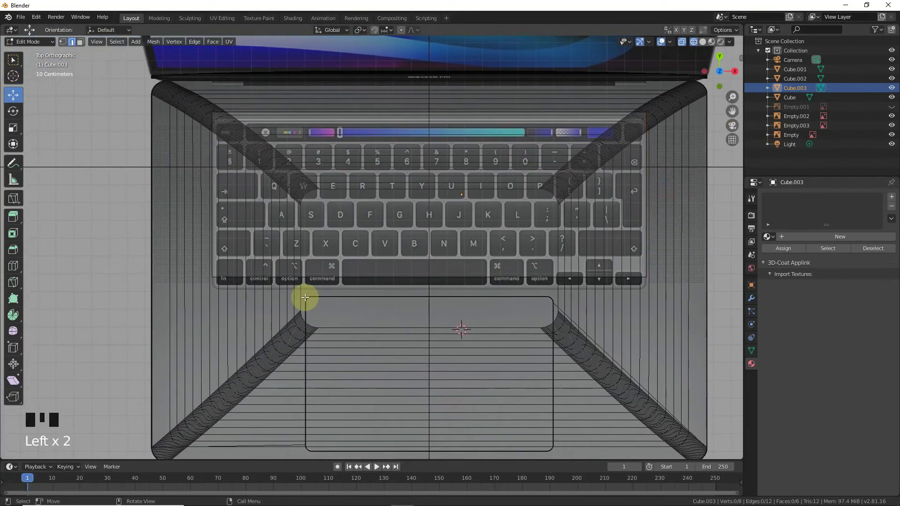
Extend the box's lower edge past the bottom key row and round its corners with a 20-segment bevel
key(b)
scroll(up, 3)
drag(474, 276, 472, 289)
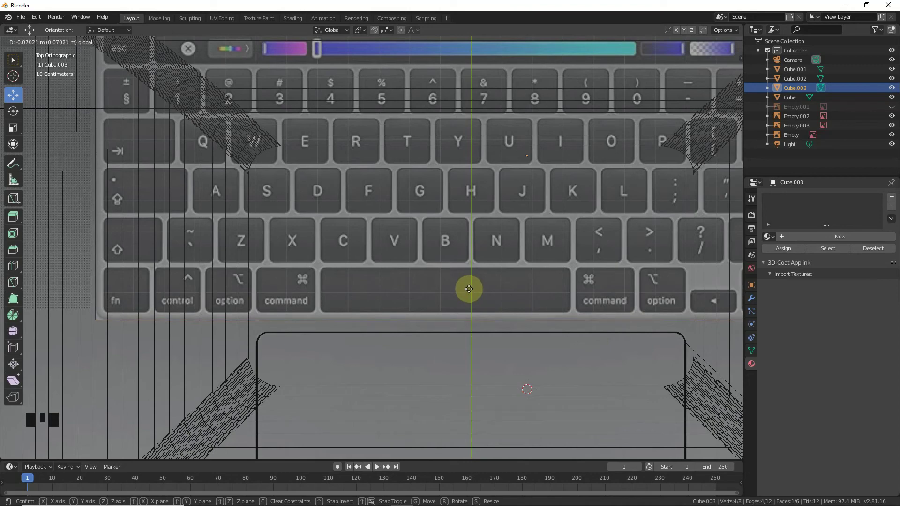
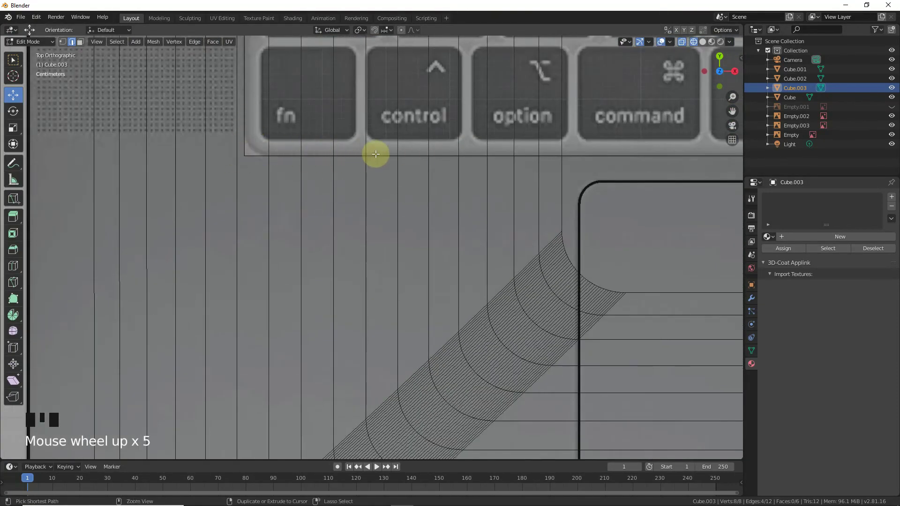
key(ctrl+b)
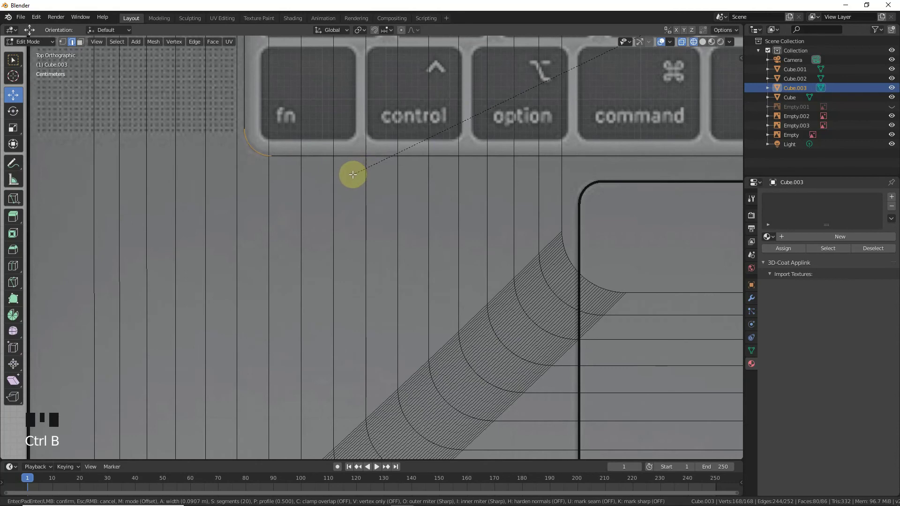
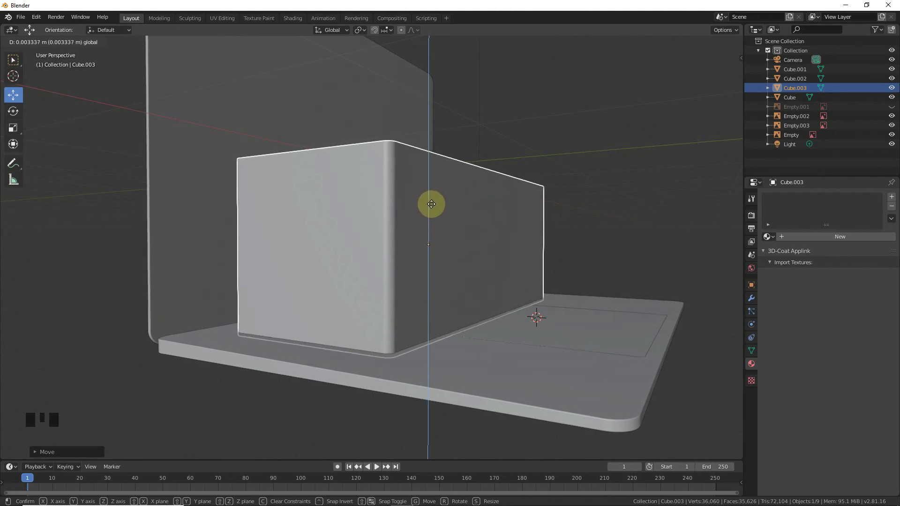
Give the laptop base a Boolean Difference modifier with the keyboard box Cube.003 as the cutter
click(450, 362)
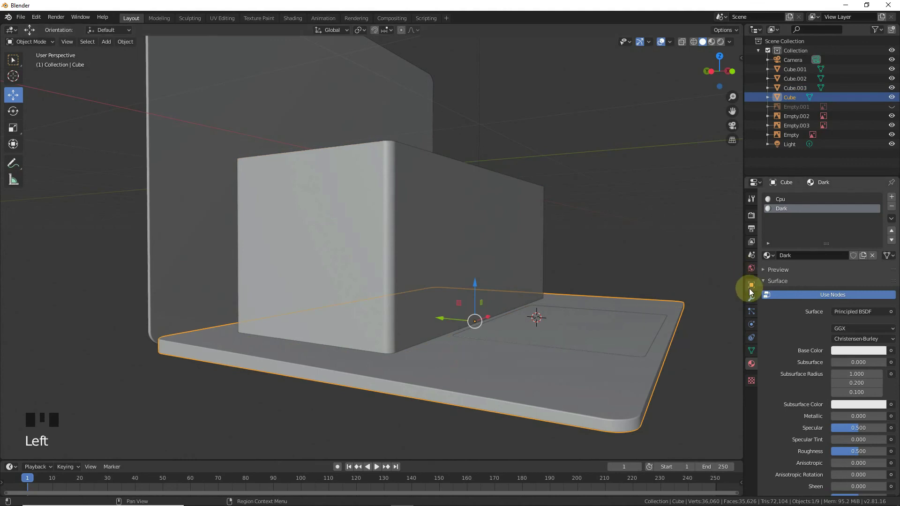
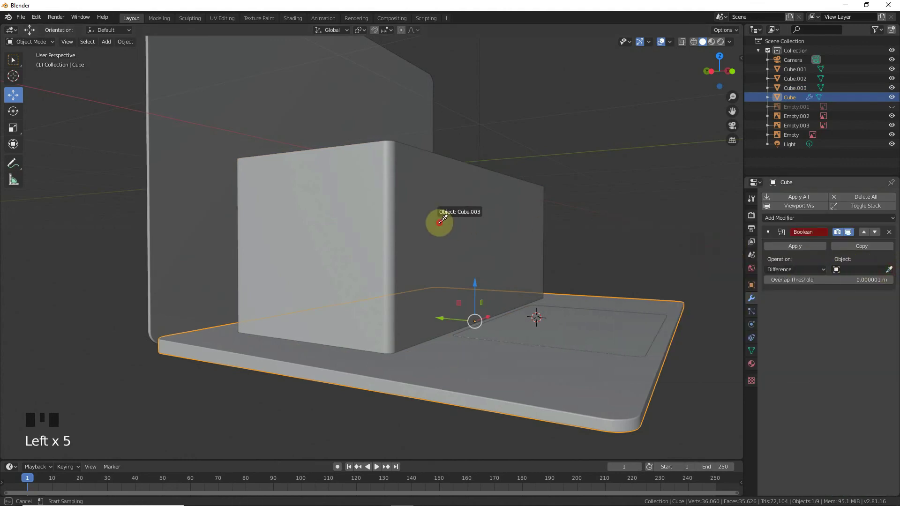
drag(778, 247, 443, 207)
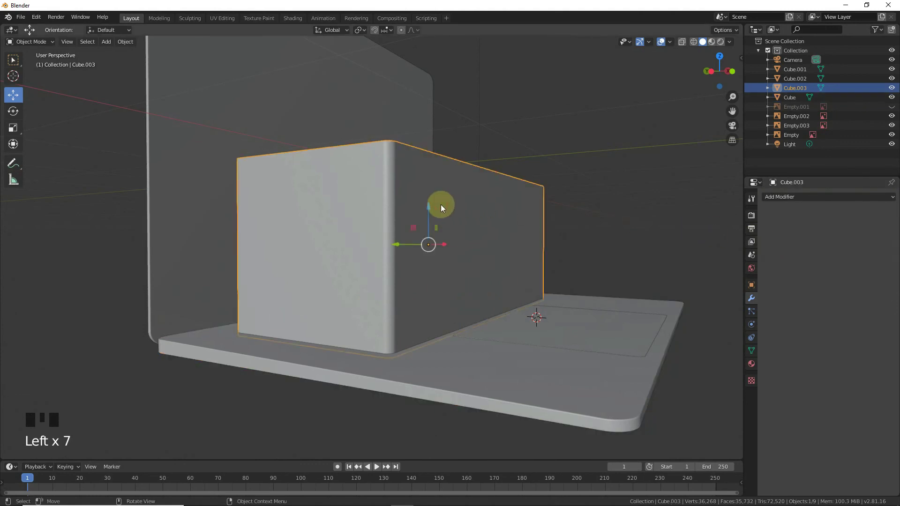
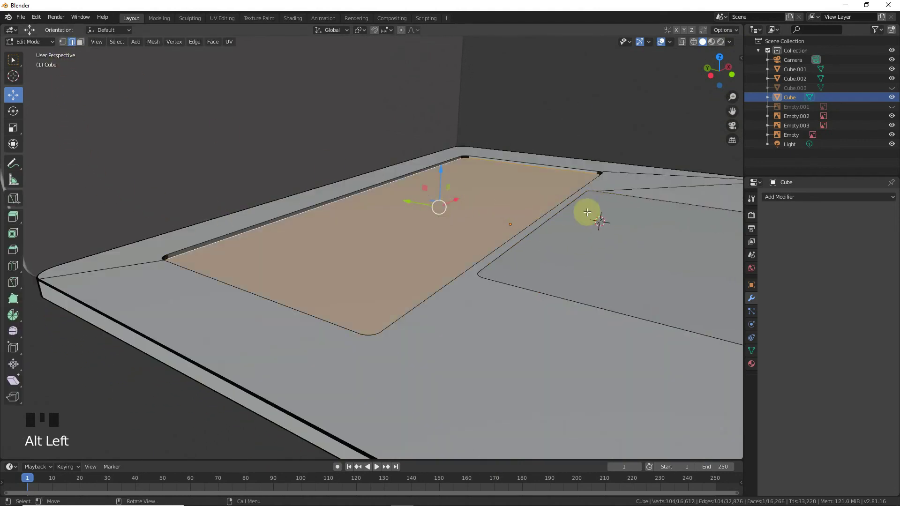
Bevel the top rim edges of the keyboard recess and confirm the bevel
click(728, 61)
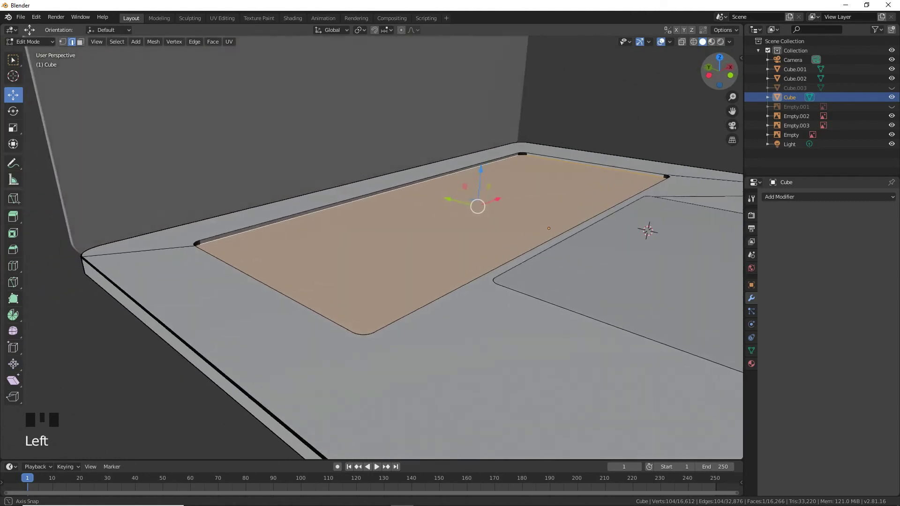
key(ctrl+b)
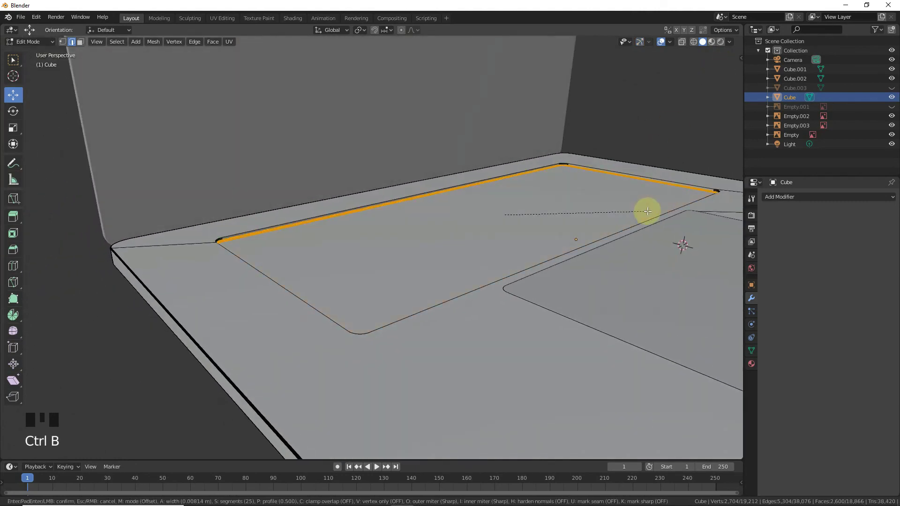
key(Tab)
click(659, 129)
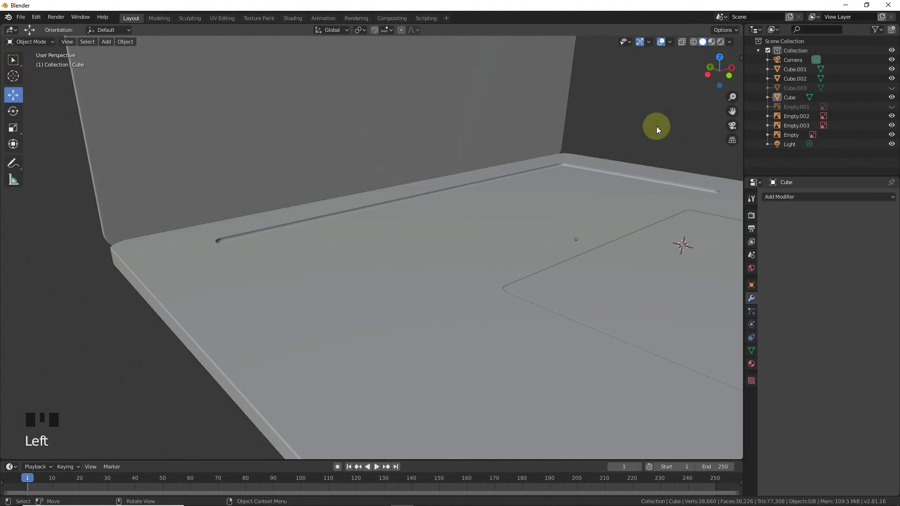
Select the recess floor's edge loops and bevel them as well
key(Tab)
click(238, 229)
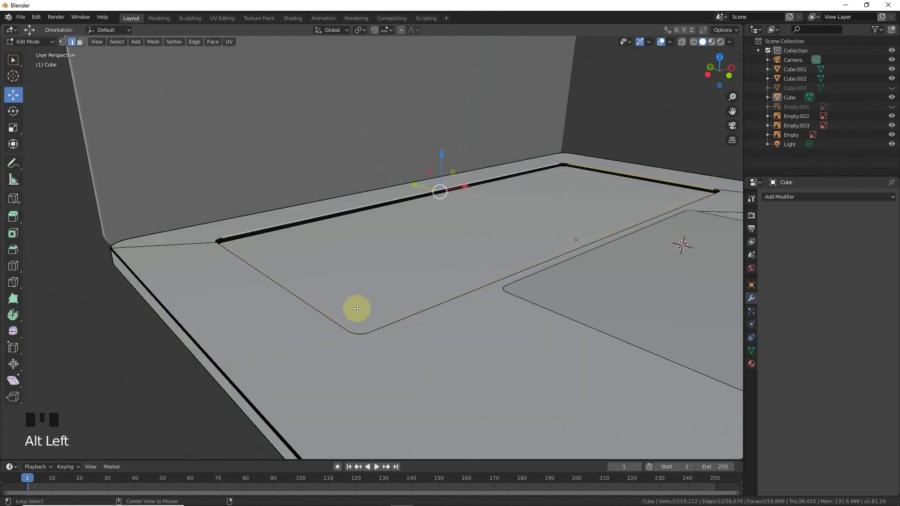
click(368, 334)
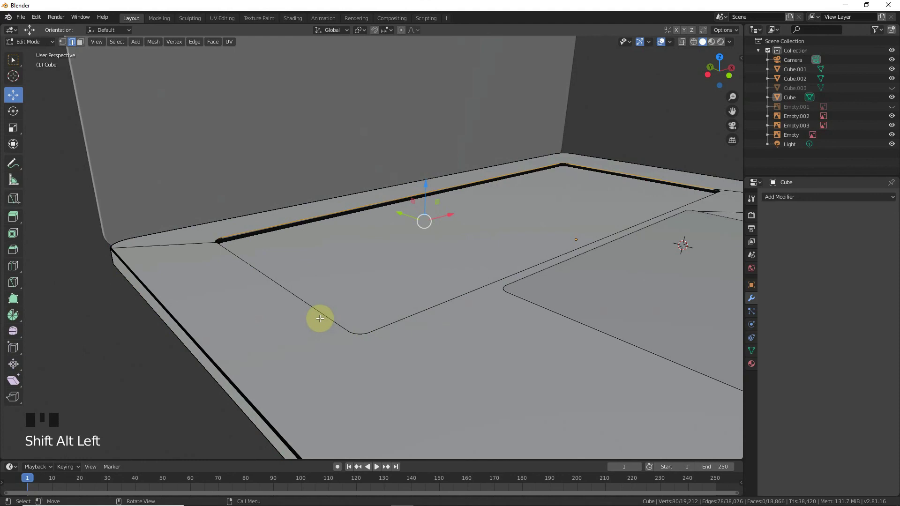
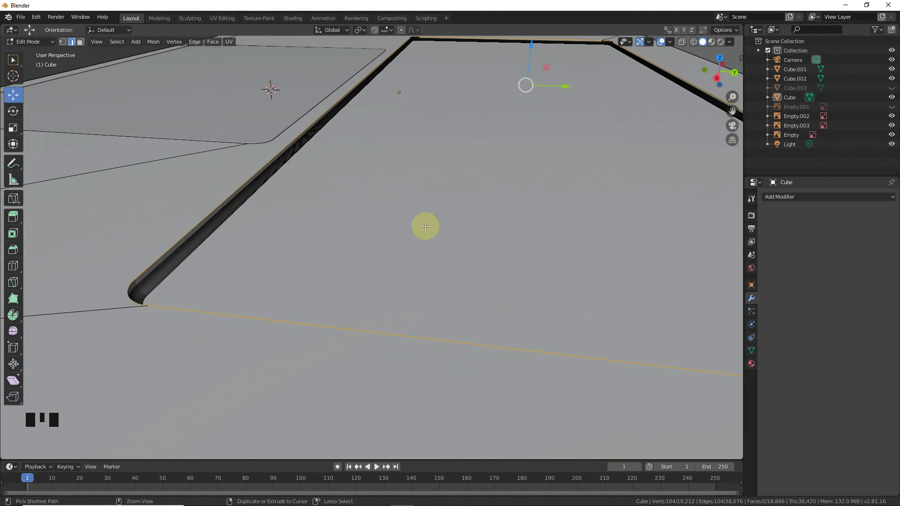
key(ctrl+b)
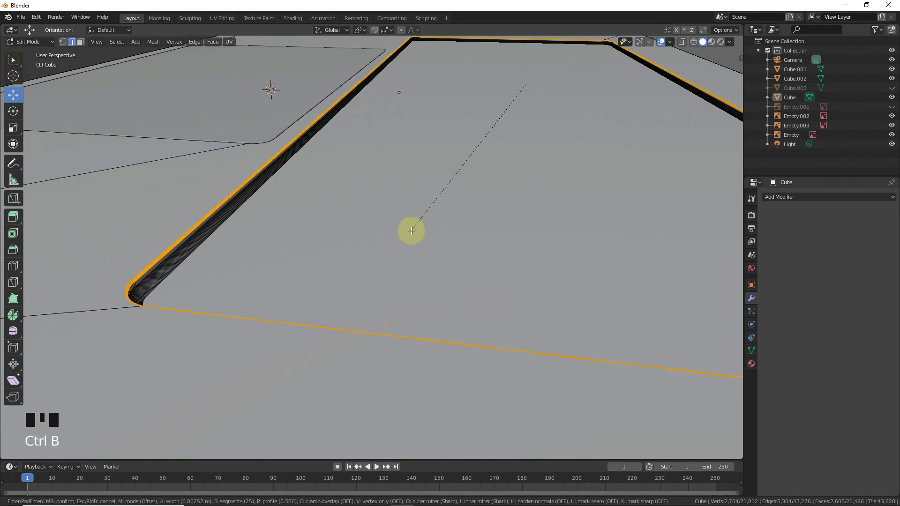